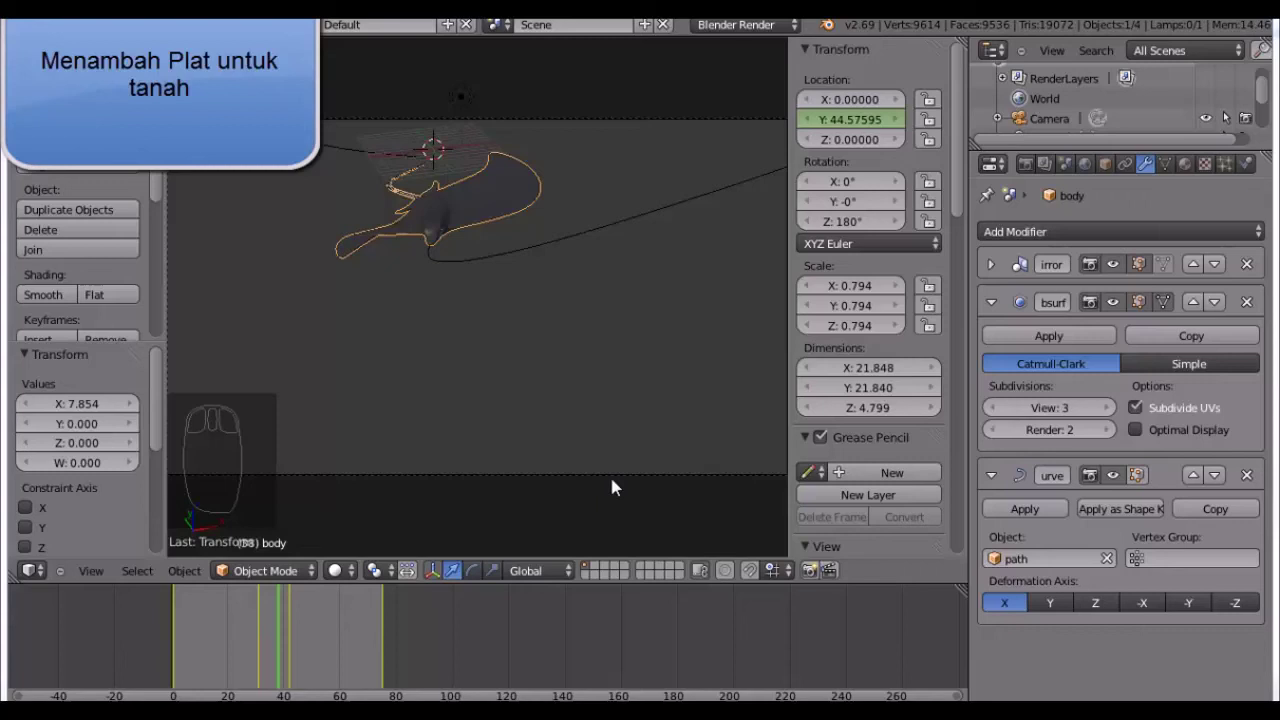
- Frame the scene and add a mesh plane under the creature
{"action": "key", "text": "KP_1"}
{"action": "left_click_drag", "start_coordinate": [487, 316], "coordinate": [504, 375]}
{"action": "key", "text": "shift+c"}
{"action": "left_click_drag", "start_coordinate": [526, 364], "coordinate": [529, 346]}
{"action": "key", "text": "shift+a"}
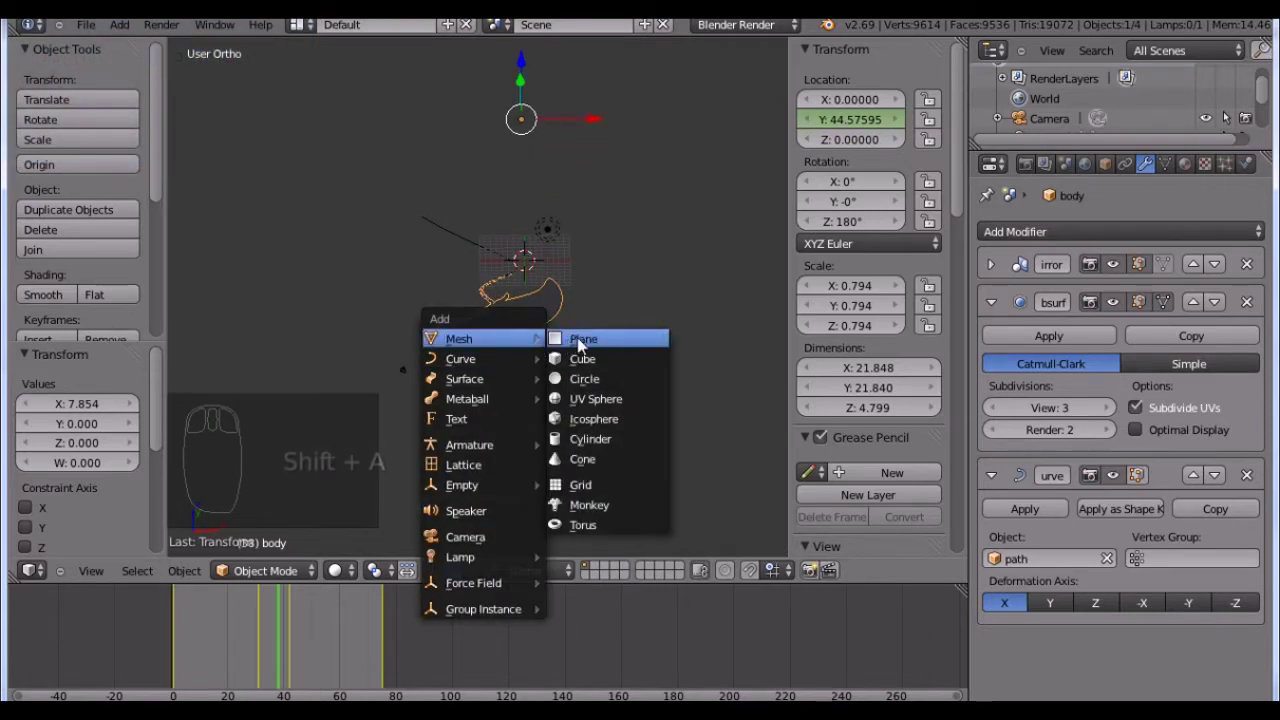
- Scale the new plane up as a ground surface, viewed through the camera
{"action": "key", "text": "s"}
{"action": "left_click_drag", "start_coordinate": [688, 383], "coordinate": [892, 529]}
{"action": "key", "text": "s"}
{"action": "key", "text": "KP_0"}
- Scale the ground plane up further to cover the camera view
{"action": "key", "text": "s"}
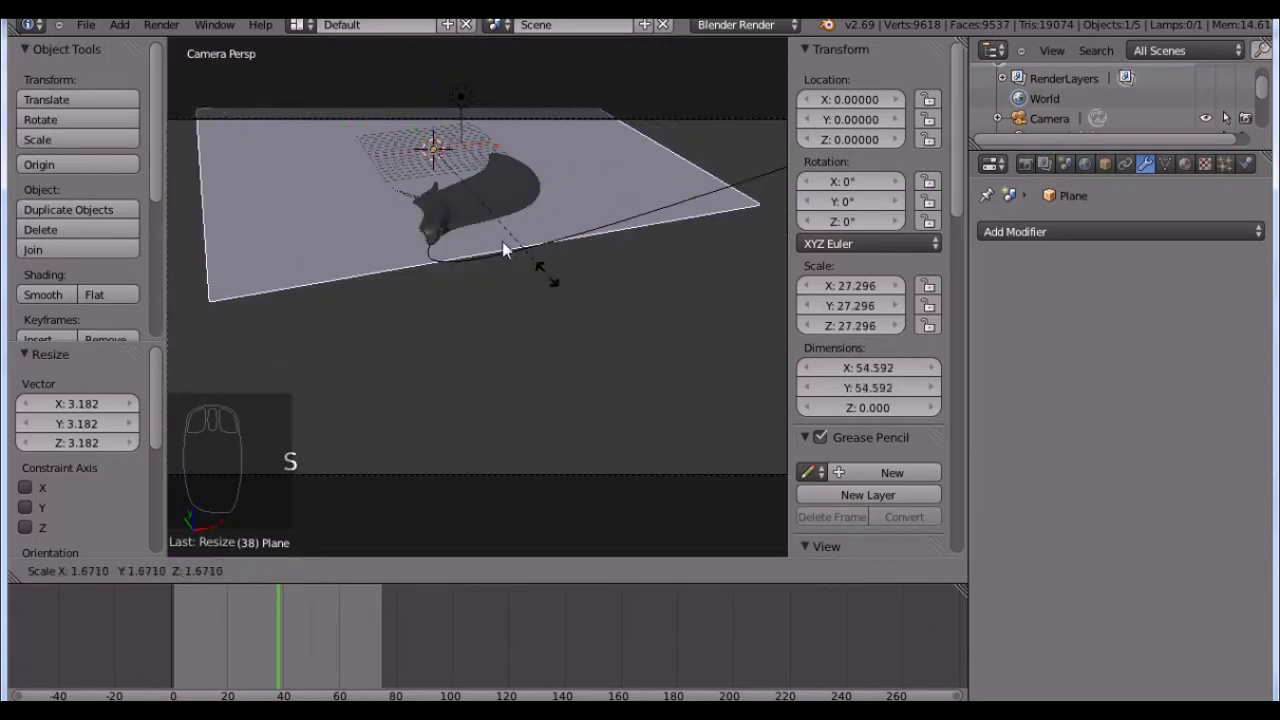
{"action": "left_click_drag", "start_coordinate": [481, 229], "coordinate": [505, 264]}
{"action": "key", "text": "s"}
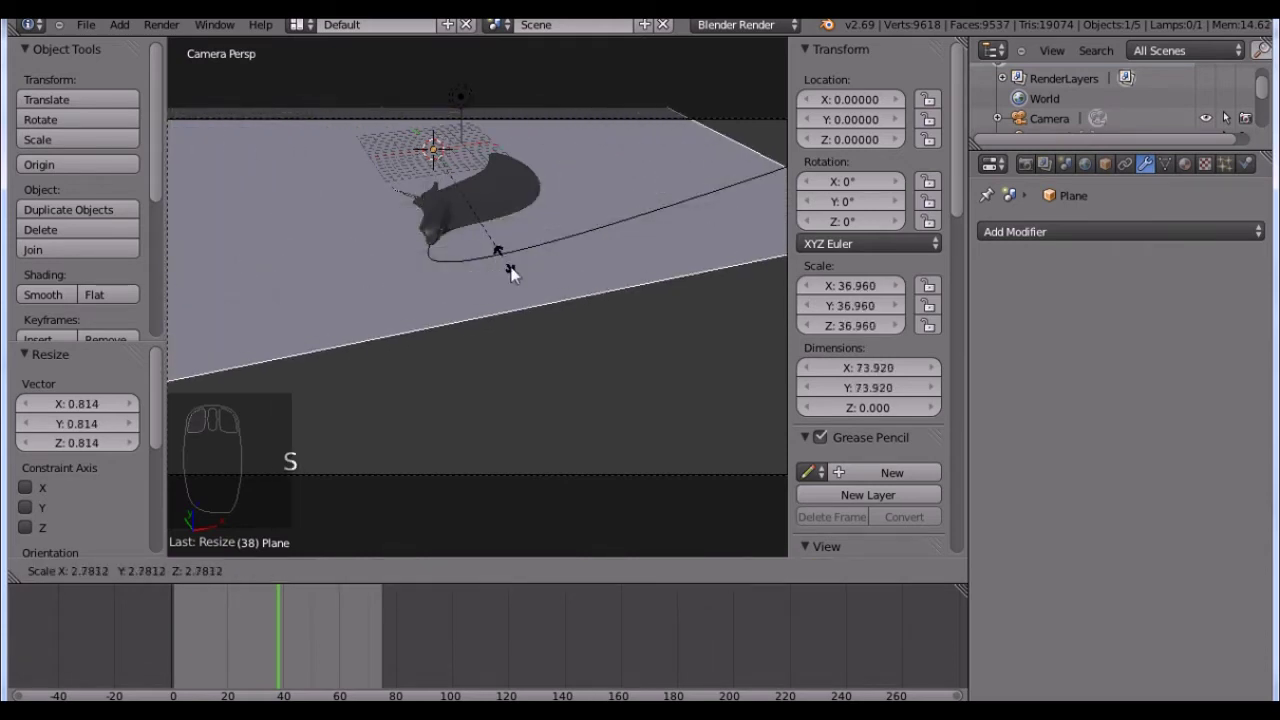
{"action": "left_click_drag", "start_coordinate": [489, 277], "coordinate": [514, 311]}
- Move the plane along Y, X and lower it along Z beneath the creature
{"action": "key", "text": "g"}
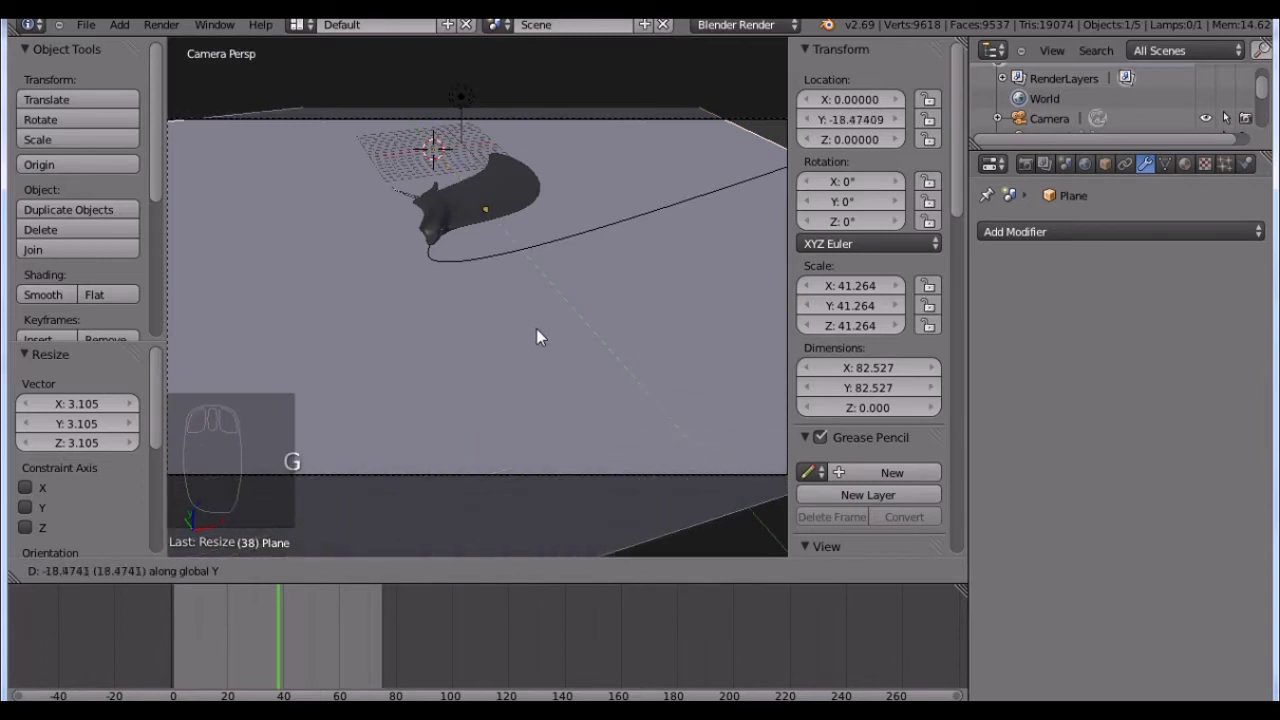
{"action": "left_click_drag", "start_coordinate": [536, 321], "coordinate": [535, 318]}
{"action": "key", "text": "g"}
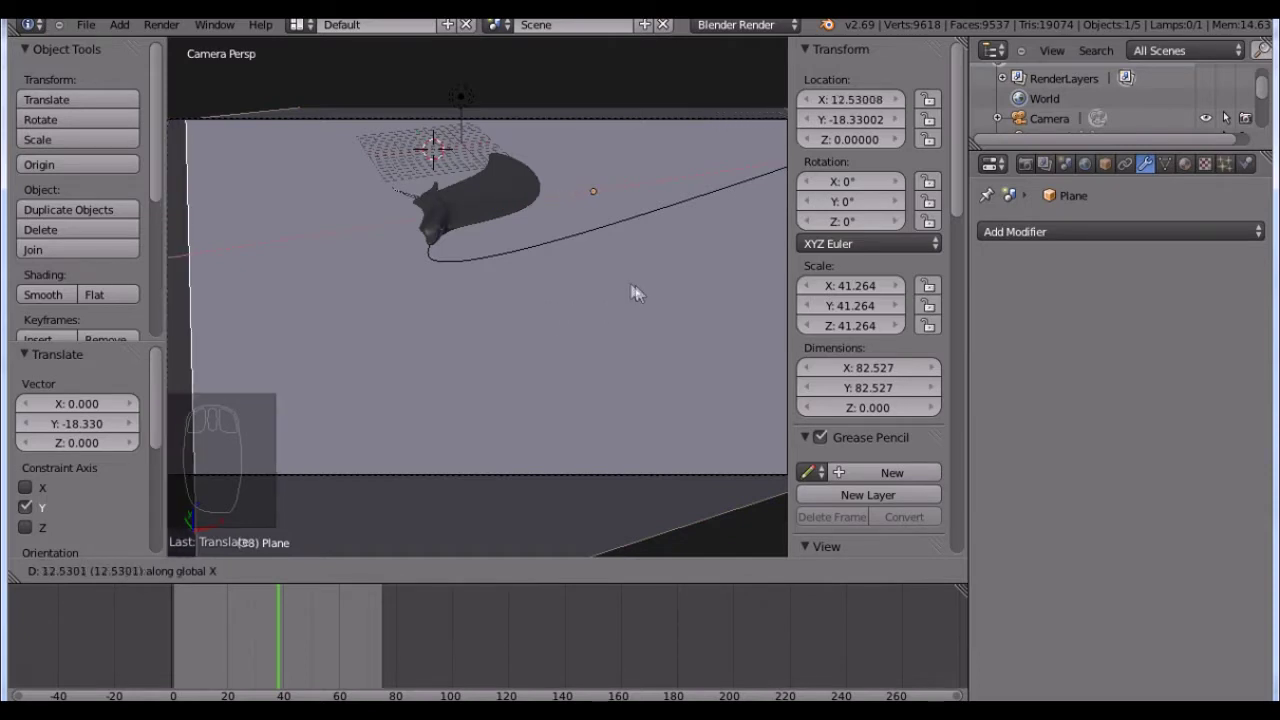
{"action": "left_click_drag", "start_coordinate": [602, 290], "coordinate": [486, 288]}
{"action": "key", "text": "g"}
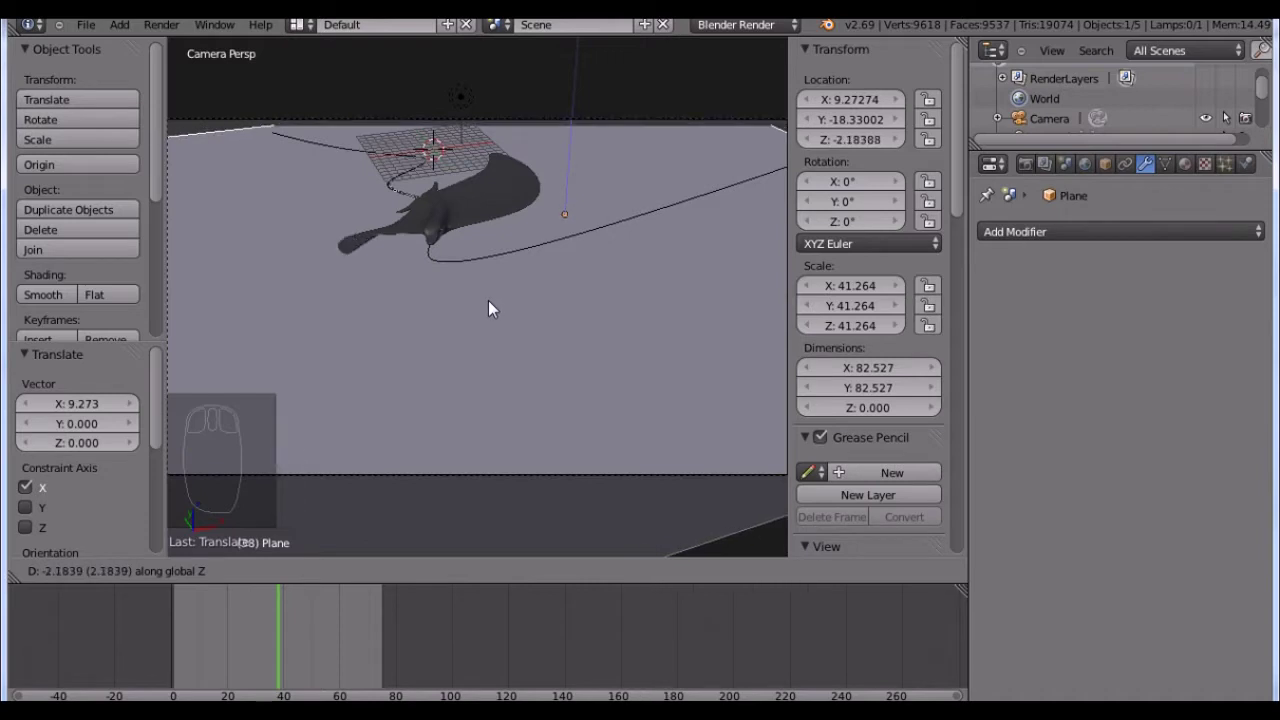
{"action": "left_click_drag", "start_coordinate": [543, 331], "coordinate": [546, 334]}
- Enlarge the plane slightly, shift it along Y toward the creature and enter Edit Mode
{"action": "key", "text": "s"}
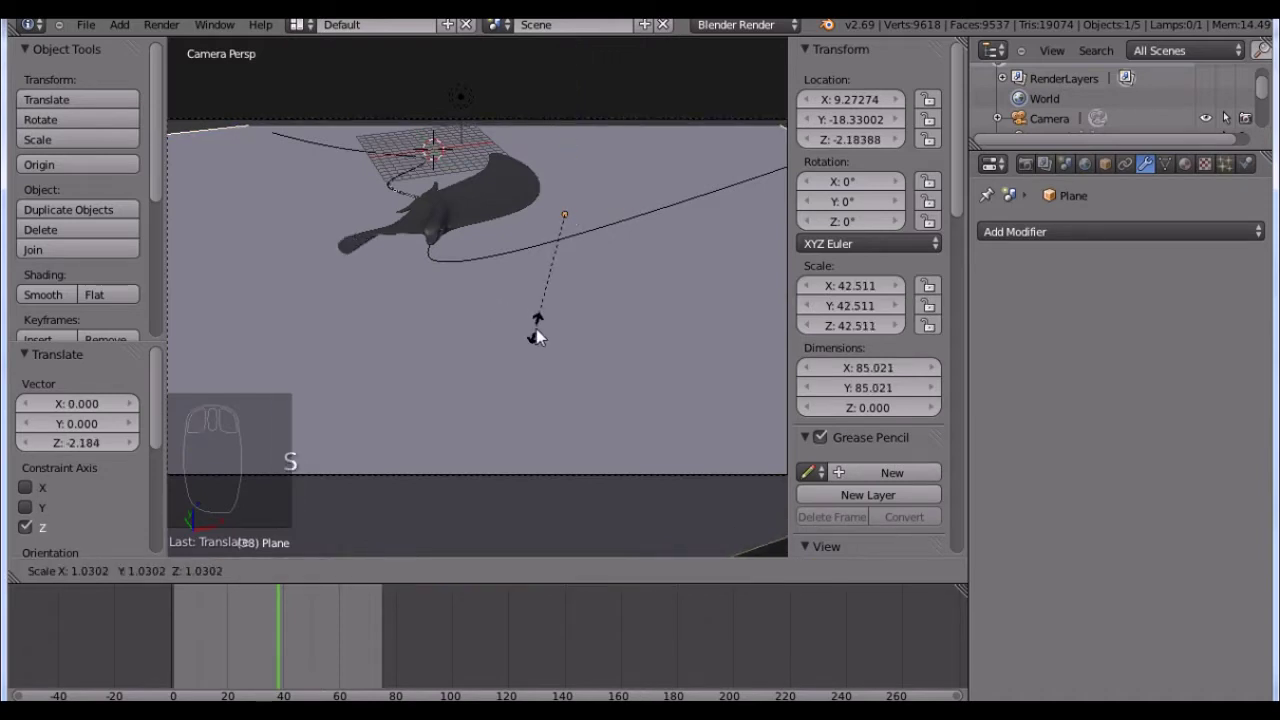
{"action": "left_click_drag", "start_coordinate": [635, 371], "coordinate": [630, 368]}
{"action": "key", "text": "g"}
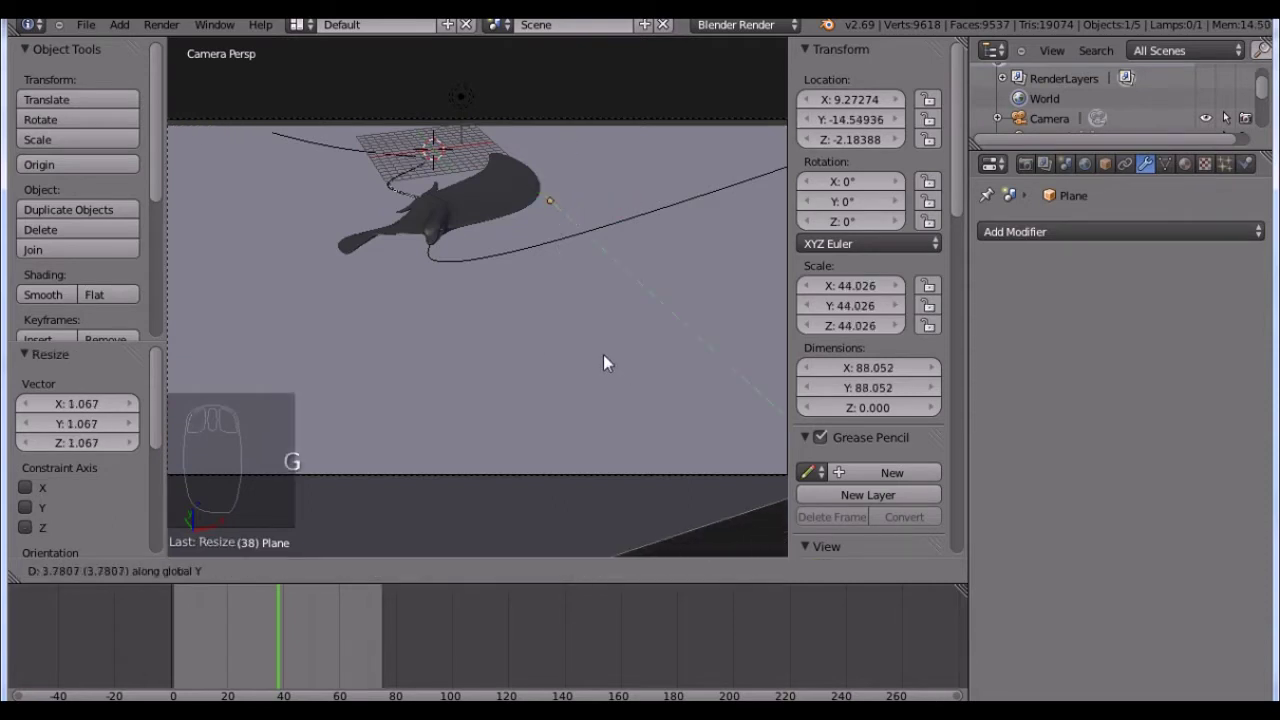
{"action": "left_click_drag", "start_coordinate": [789, 365], "coordinate": [682, 367]}
{"action": "key", "text": "n"}
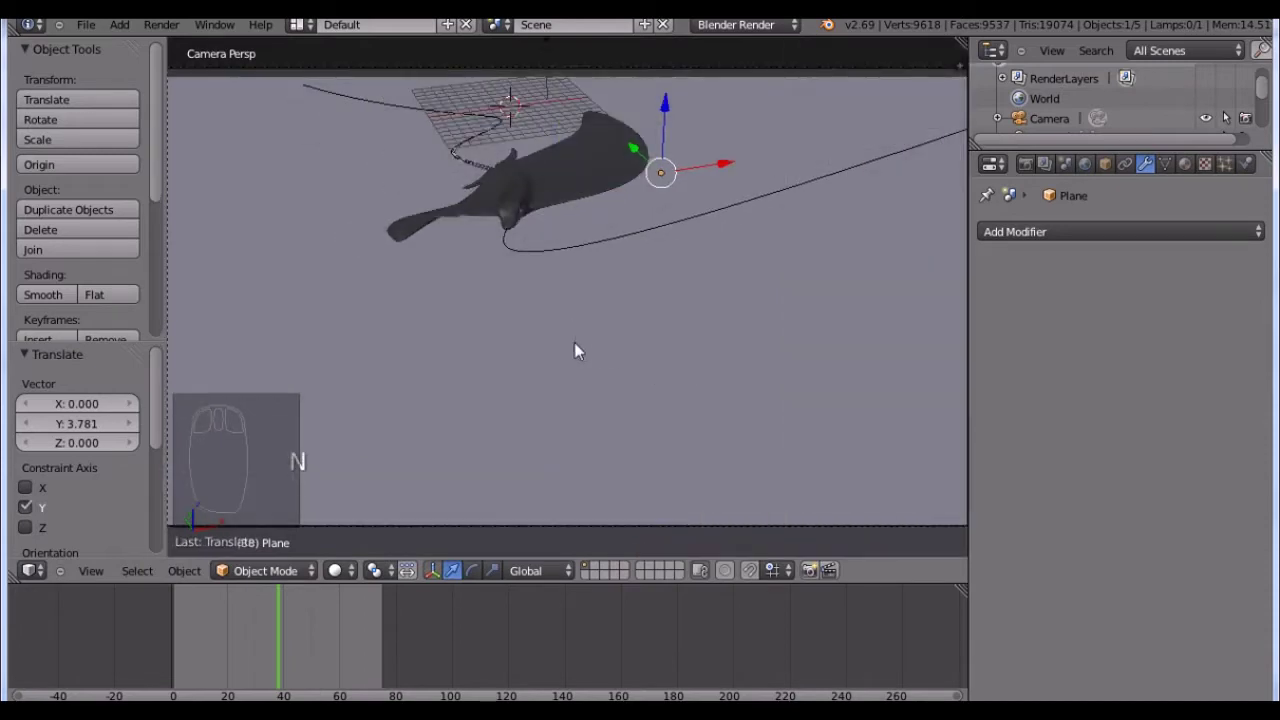
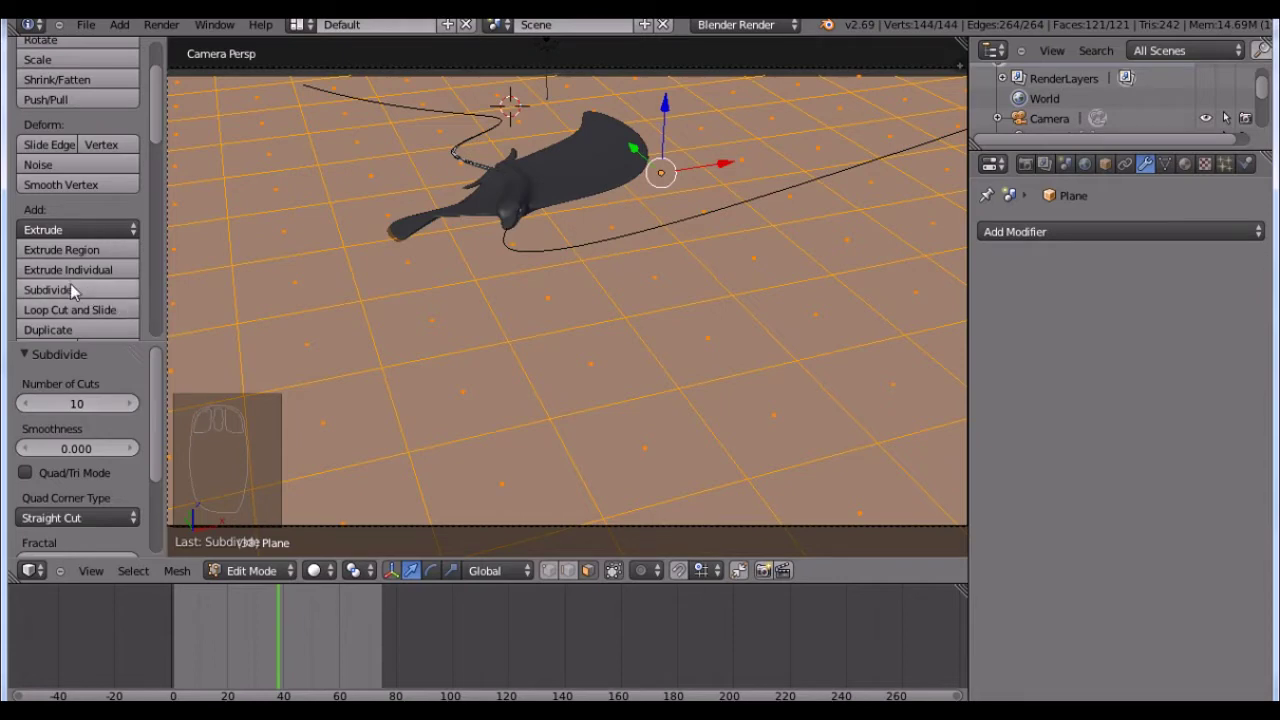
- Raise the Number of Cuts to subdivide the plane into a dense grid, then return to Object Mode
{"action": "left_click_drag", "start_coordinate": [79, 289], "coordinate": [77, 286]}
{"action": "left_click_drag", "start_coordinate": [77, 286], "coordinate": [77, 286]}
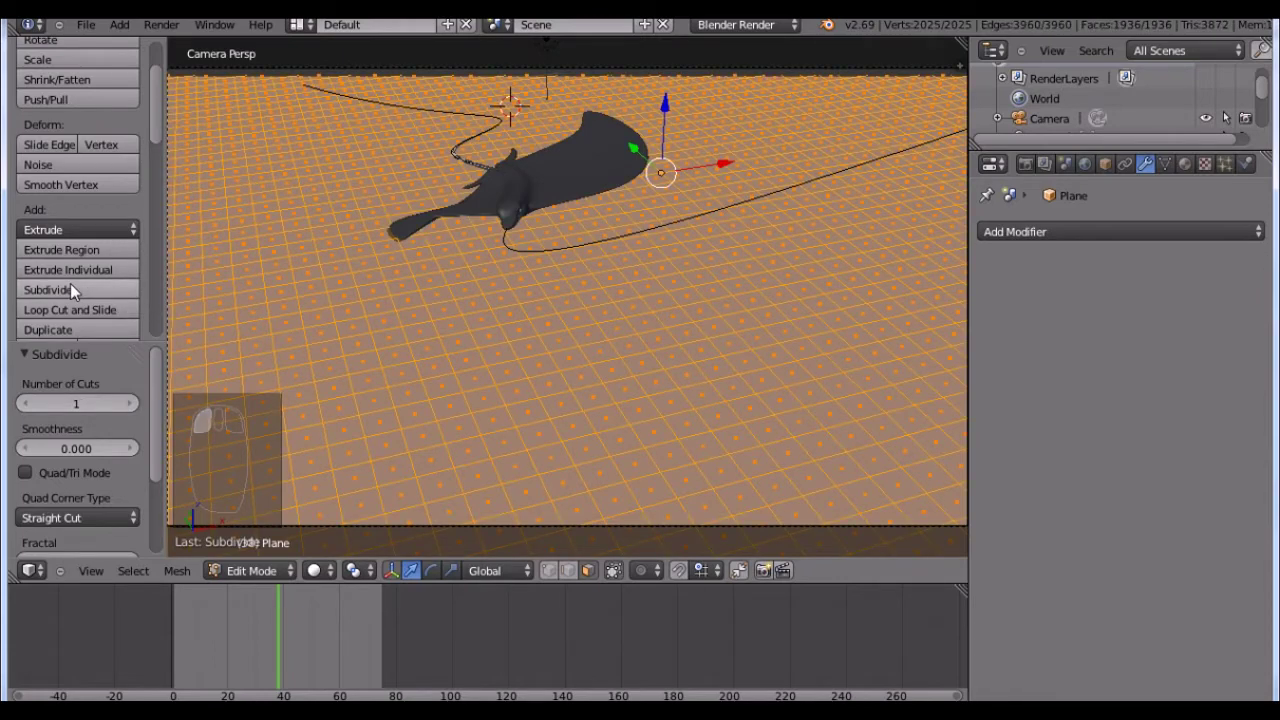
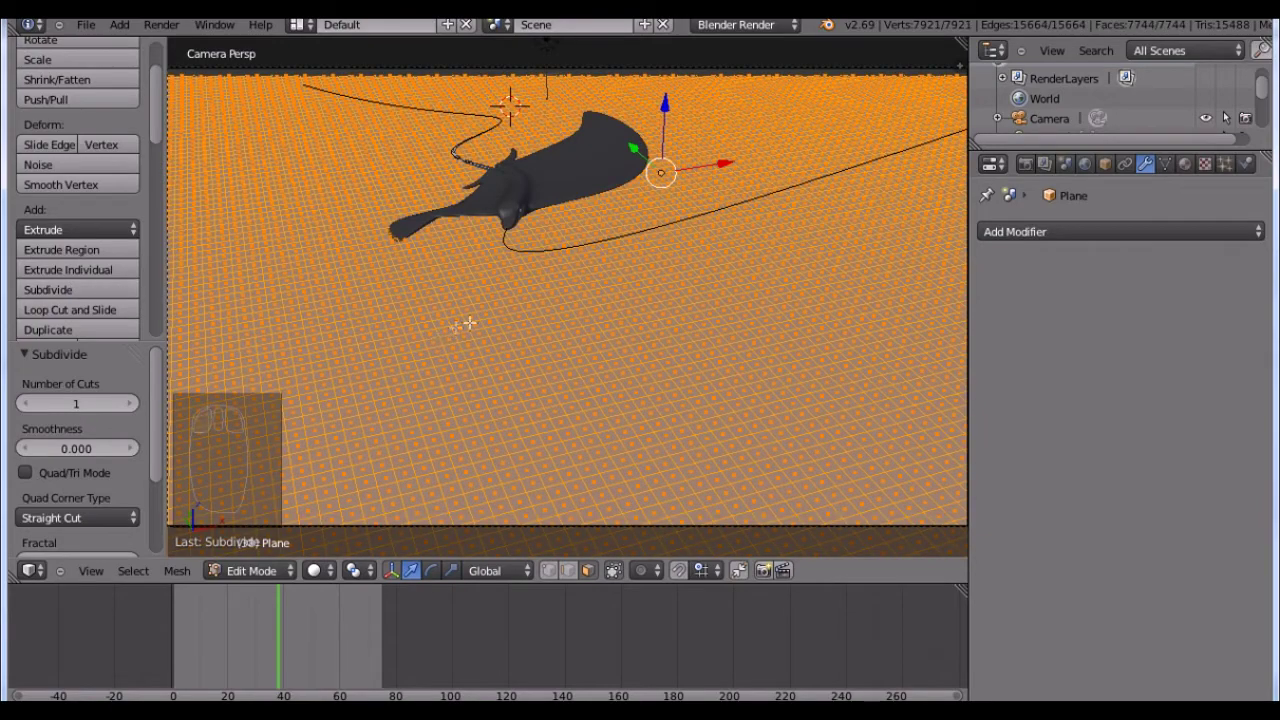
{"action": "key", "text": "Tab"}
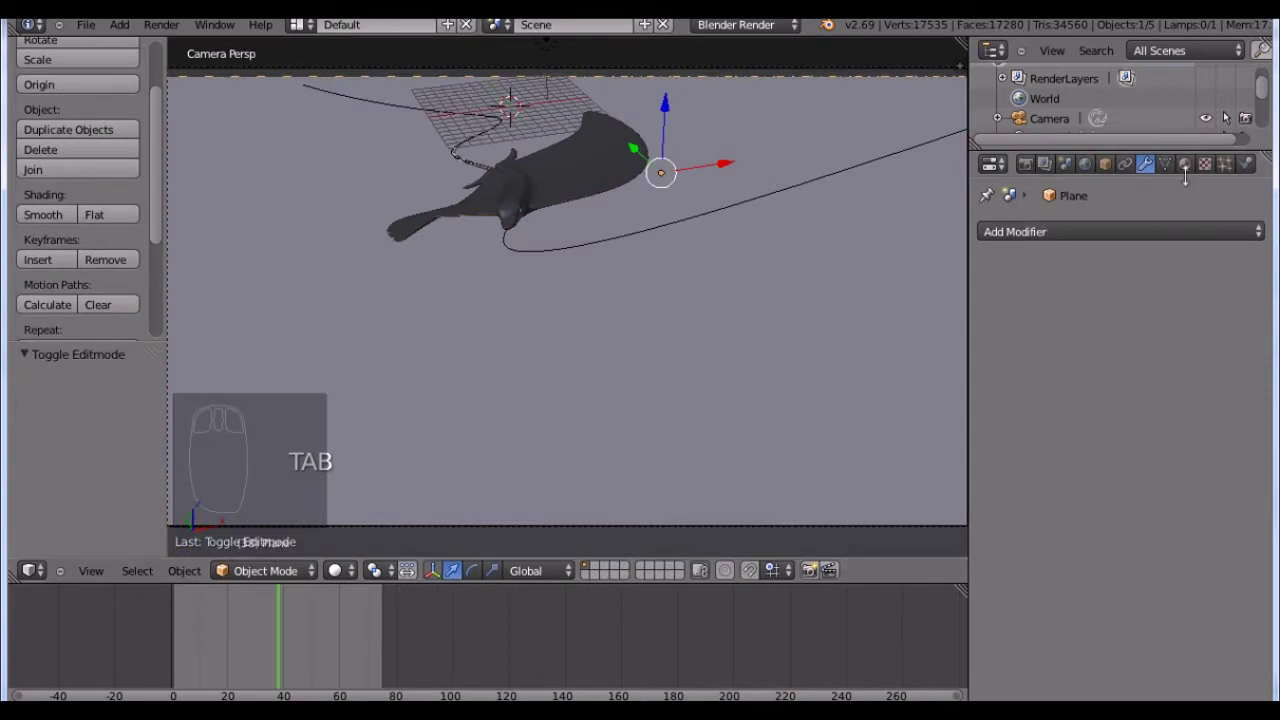
- Create a material named mat_plant with a yellow-green diffuse colour for the plane
{"action": "left_click_drag", "start_coordinate": [1197, 165], "coordinate": [1068, 303]}
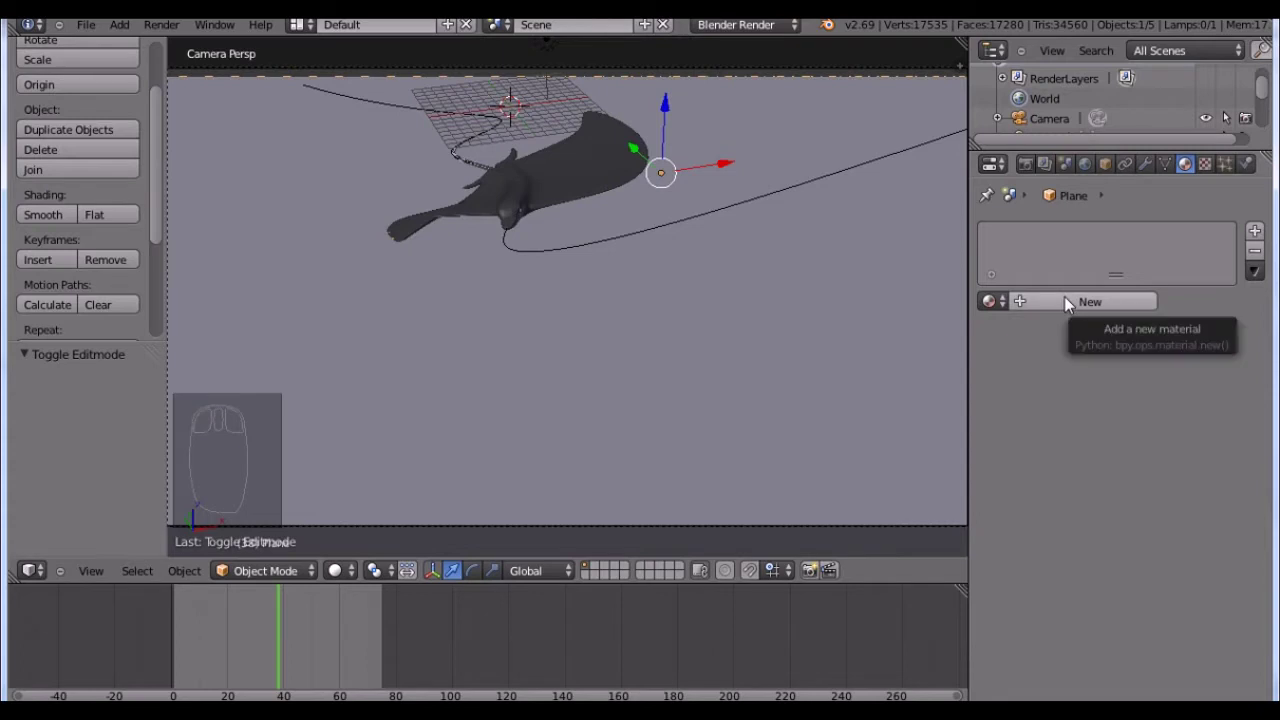
{"action": "left_click_drag", "start_coordinate": [1071, 299], "coordinate": [991, 234]}
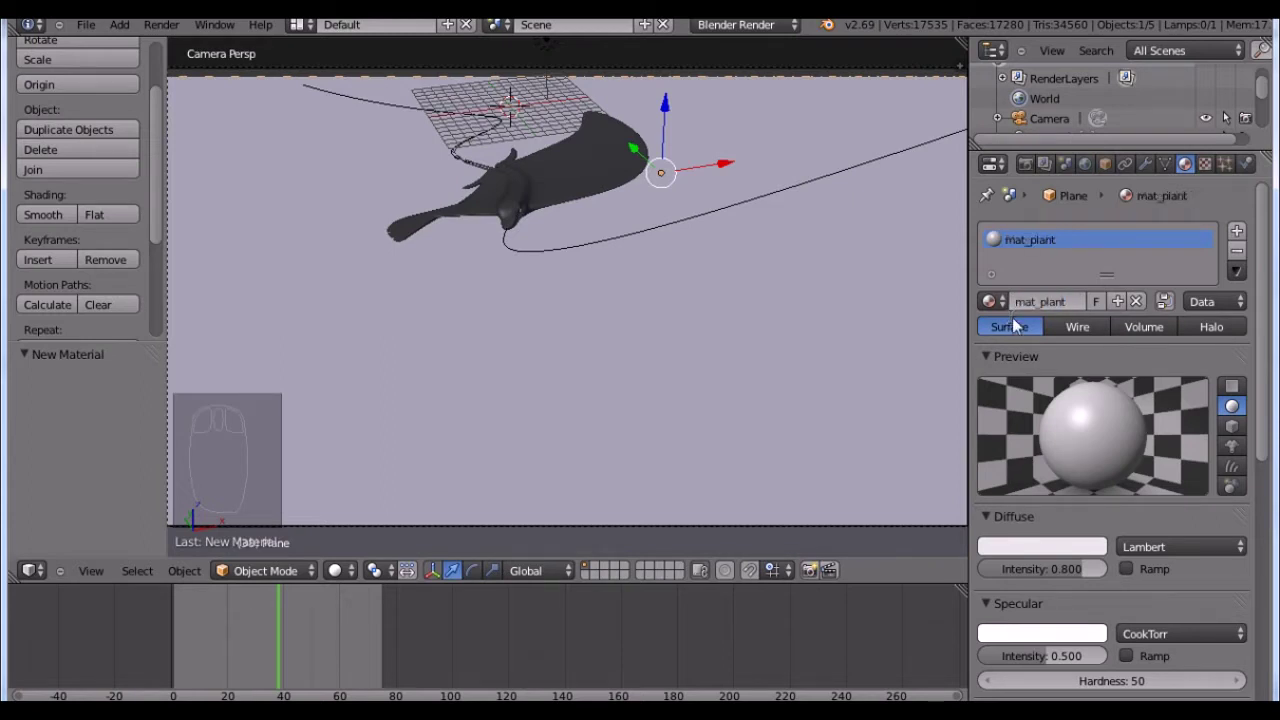
{"action": "left_click_drag", "start_coordinate": [992, 234], "coordinate": [1106, 549]}
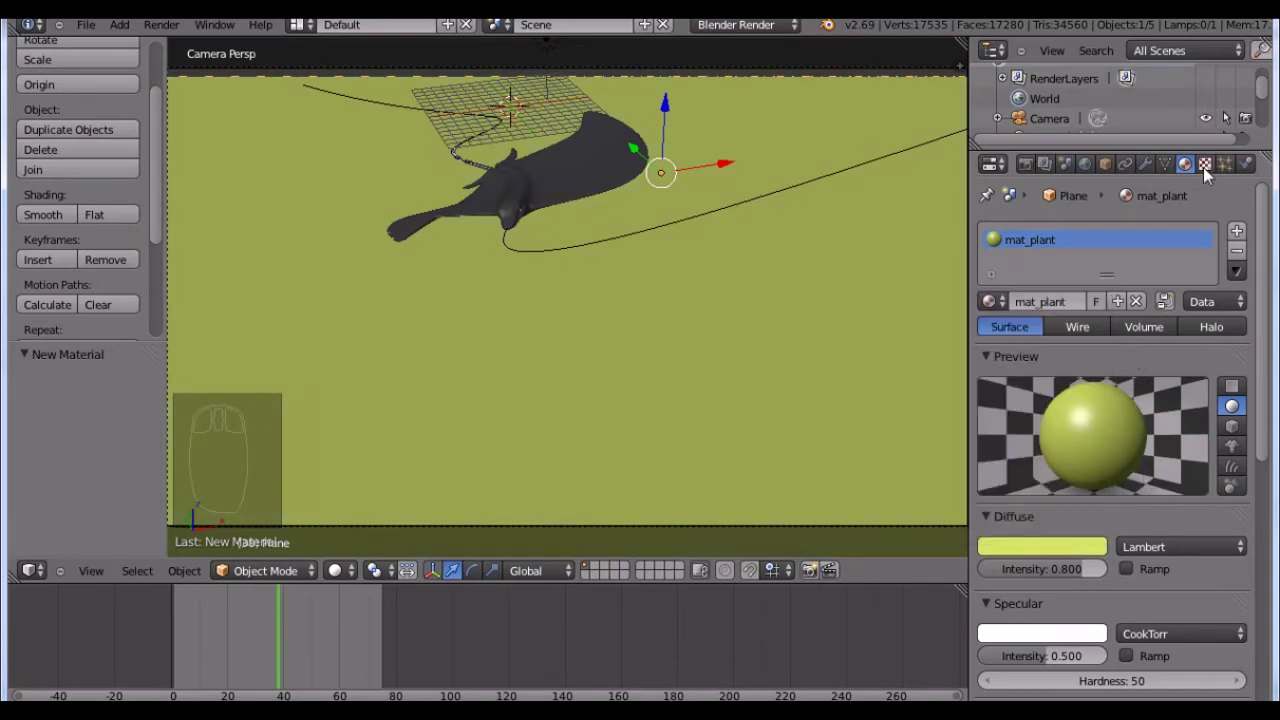
- Add a Clouds texture to mat_plant and rename it text_plat
{"action": "left_click_drag", "start_coordinate": [1211, 175], "coordinate": [1047, 387]}
{"action": "left_click_drag", "start_coordinate": [1047, 388], "coordinate": [1077, 479]}
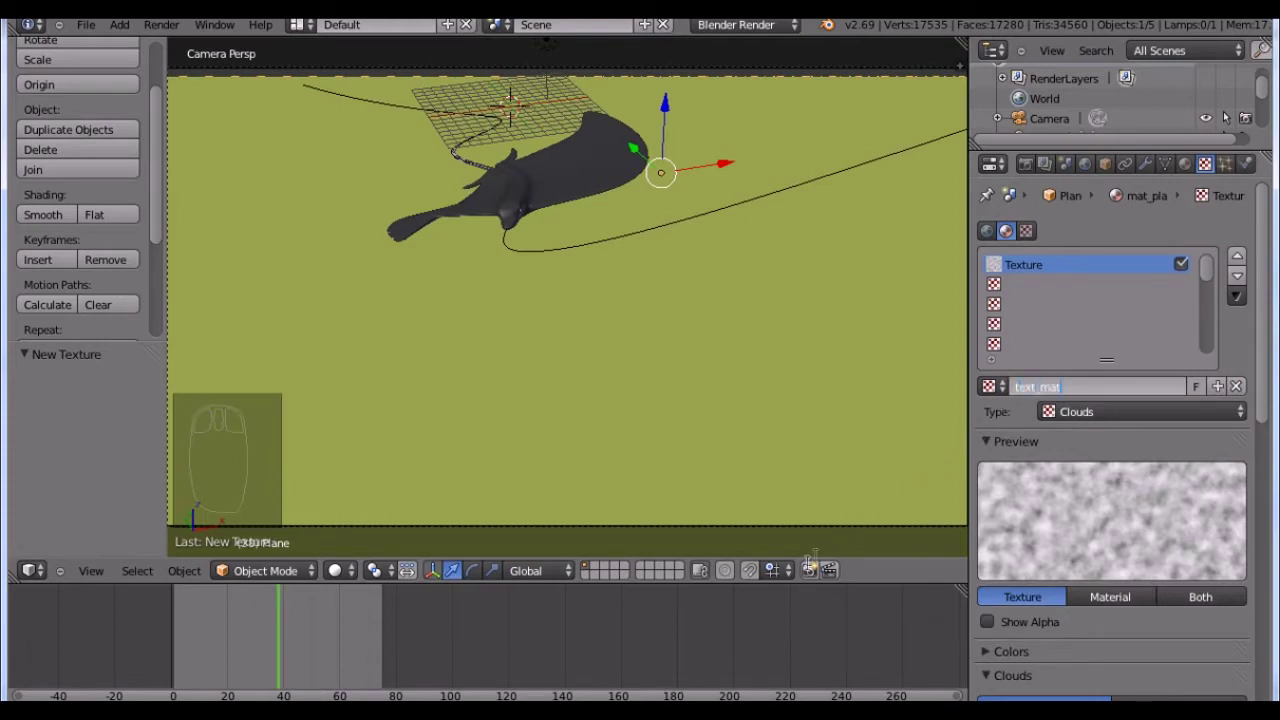
{"action": "key", "text": "BackSpace"}
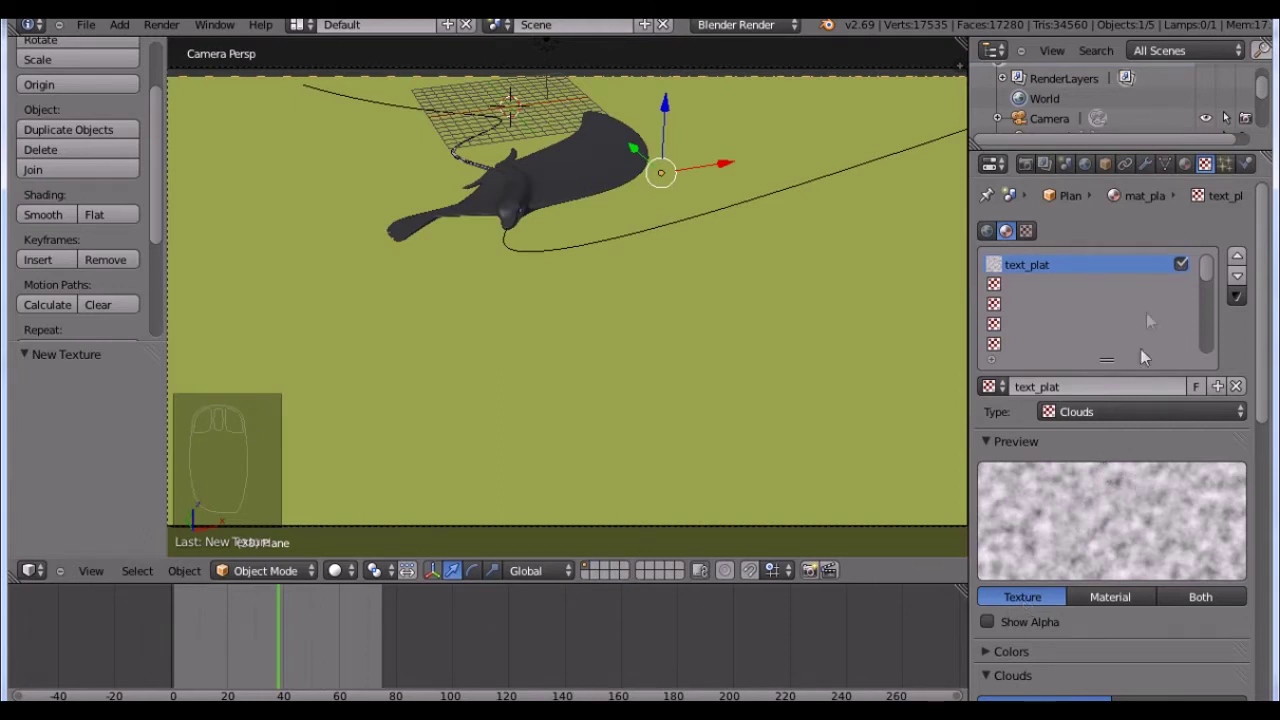
- Add a Displace modifier using text_plat with Midlevel 0.540 and Strength 0.054
{"action": "left_click_drag", "start_coordinate": [1155, 173], "coordinate": [978, 346]}
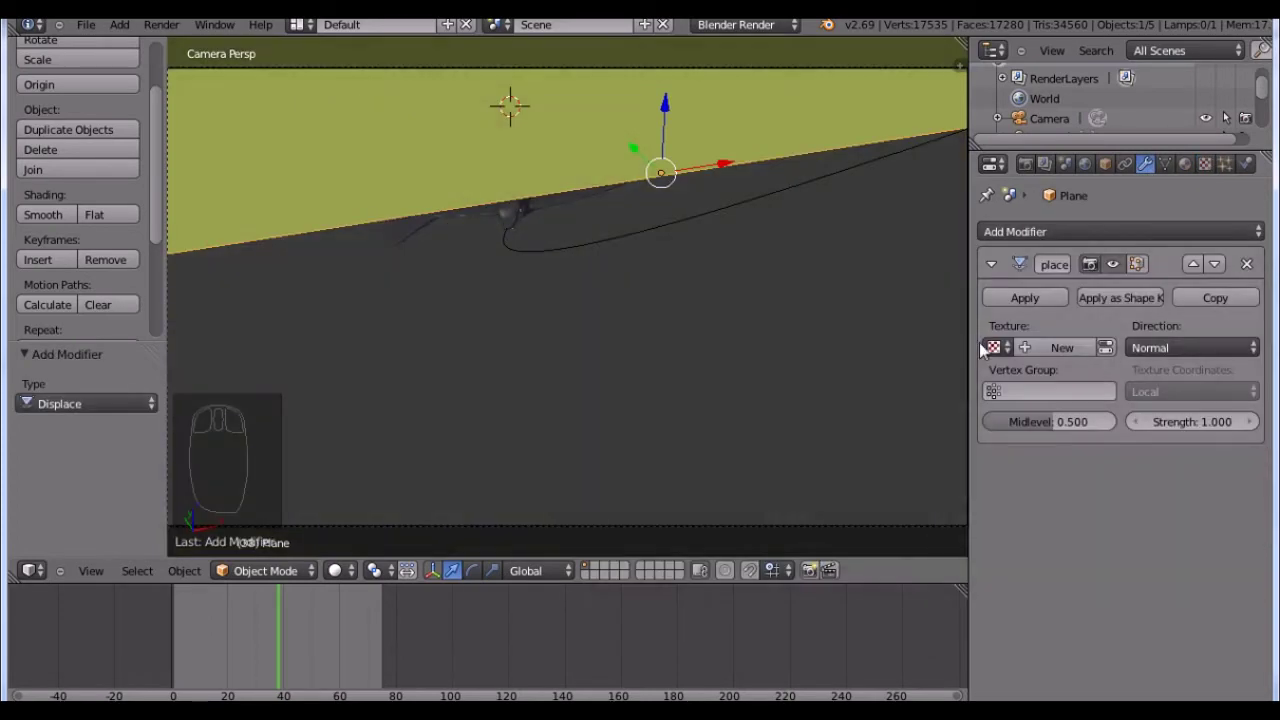
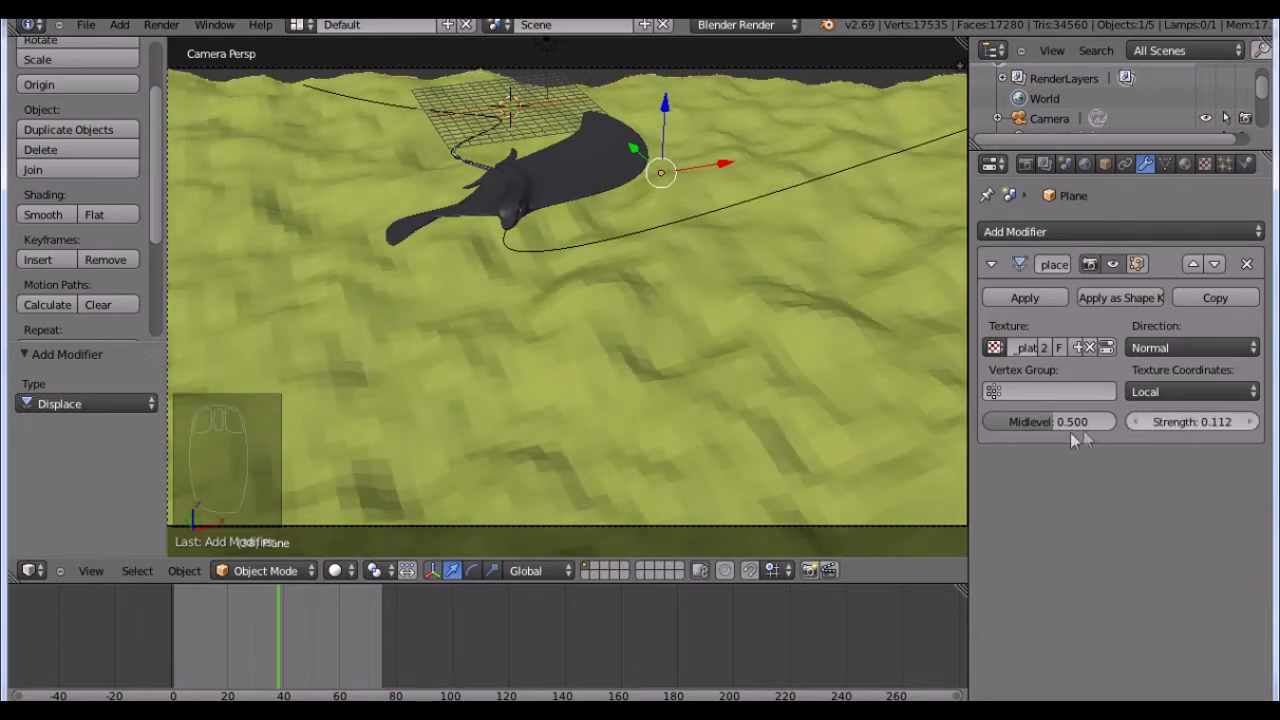
{"action": "left_click_drag", "start_coordinate": [1074, 430], "coordinate": [1064, 428]}
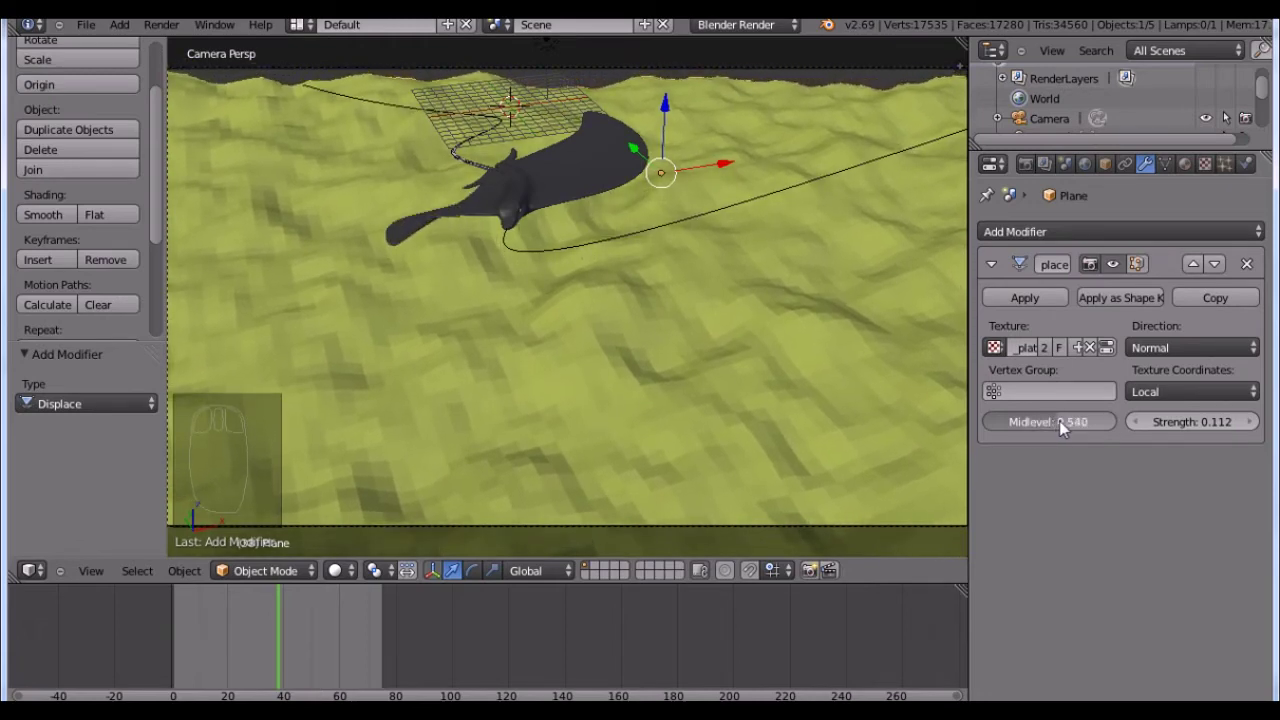
{"action": "left_click_drag", "start_coordinate": [1179, 430], "coordinate": [1163, 430]}
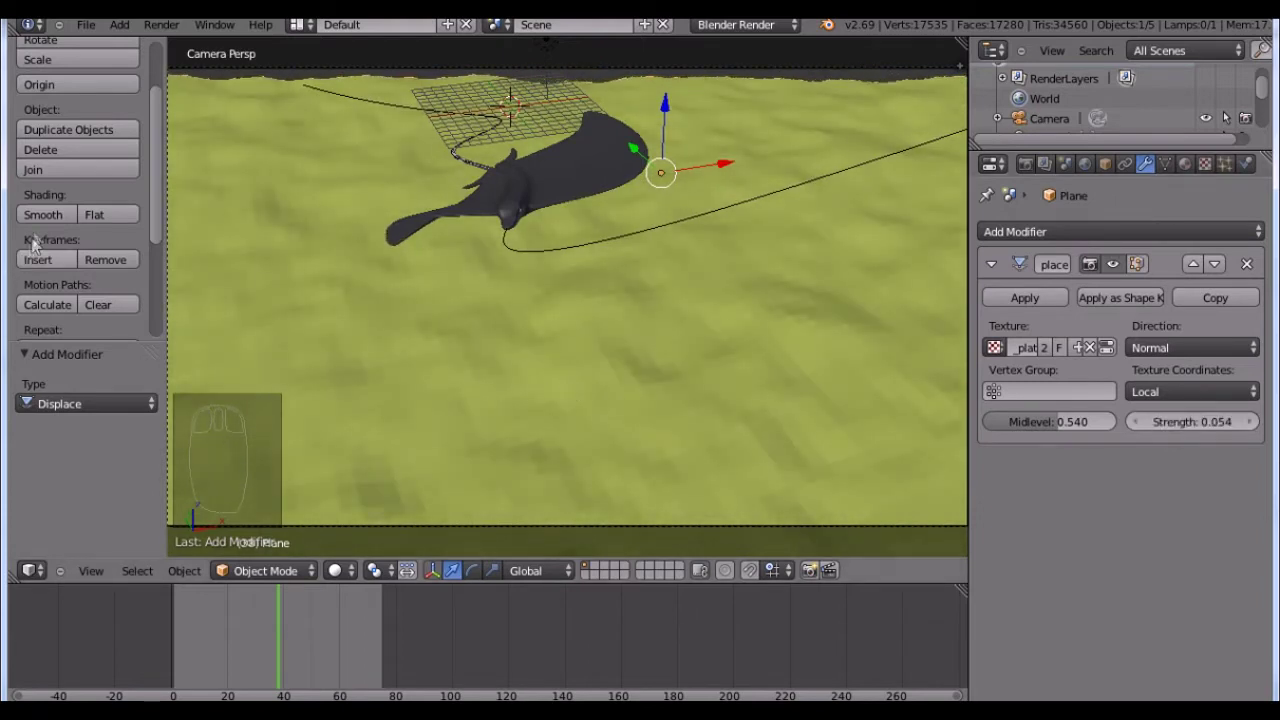
- Set the plane to Smooth shading and return to the text_plat texture settings
{"action": "left_click_drag", "start_coordinate": [47, 223], "coordinate": [785, 393]}
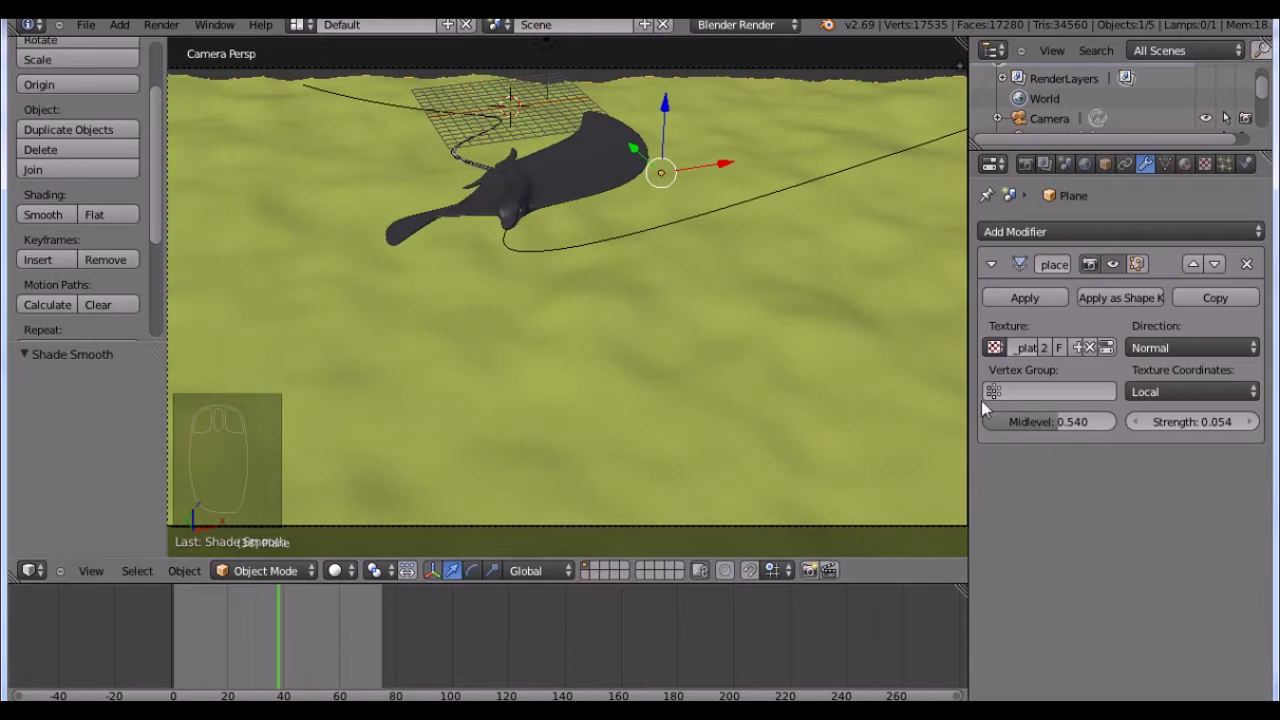
{"action": "left_click_drag", "start_coordinate": [1213, 163], "coordinate": [1142, 639]}
- Set the text_plat noise basis to Voronoi F2 and reduce its size to 0.20
{"action": "left_click_drag", "start_coordinate": [1121, 410], "coordinate": [1116, 535]}
{"action": "left_click_drag", "start_coordinate": [1142, 639], "coordinate": [1116, 535]}
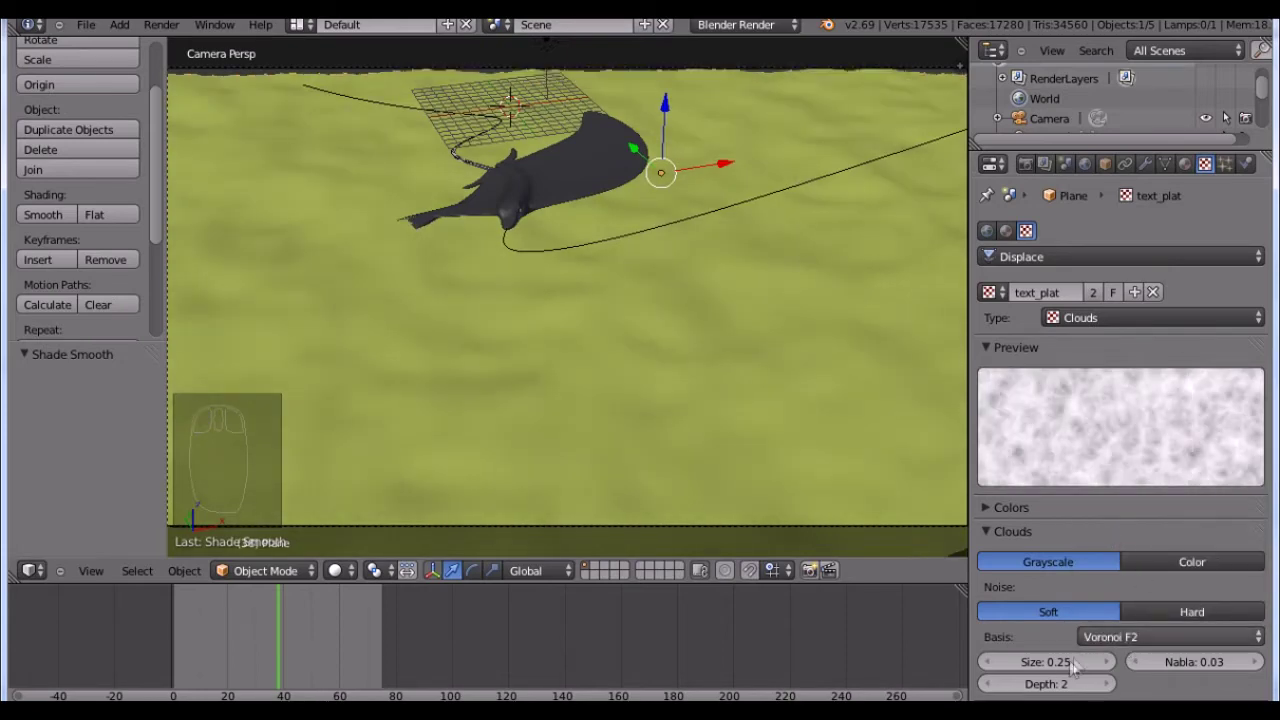
{"action": "left_click_drag", "start_coordinate": [1063, 669], "coordinate": [1053, 674]}
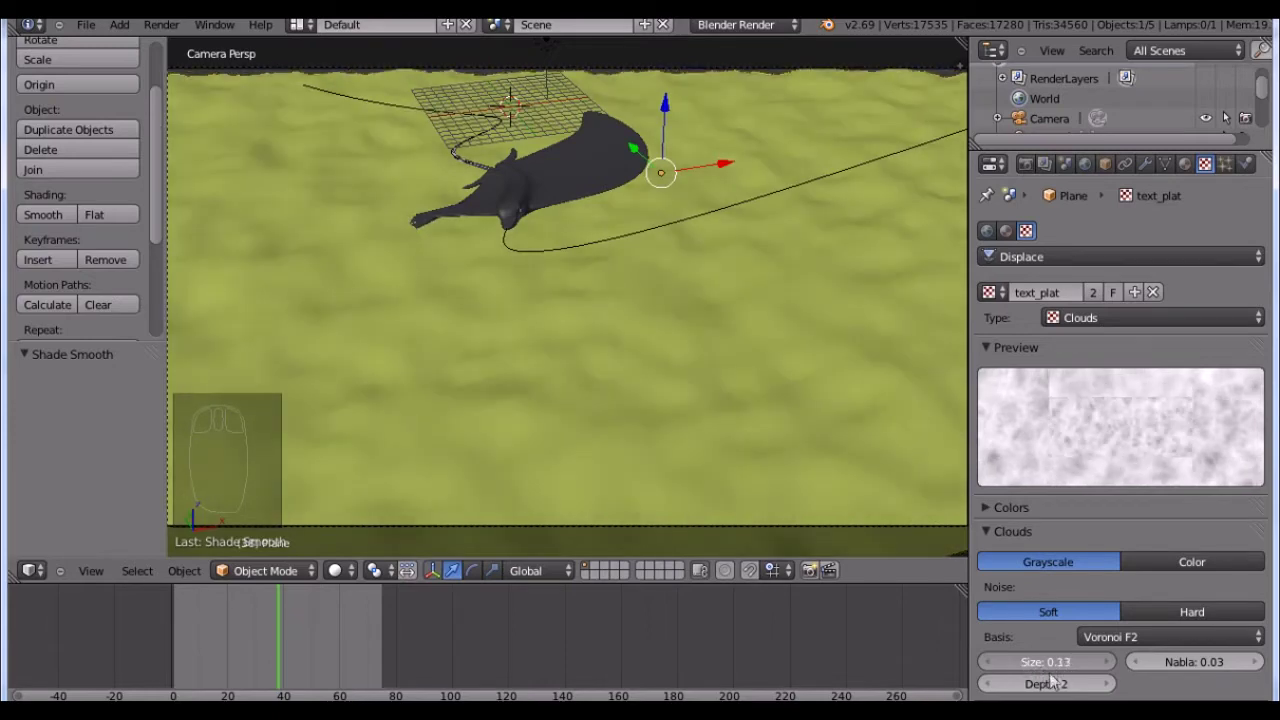
{"action": "left_click_drag", "start_coordinate": [1153, 669], "coordinate": [1149, 671]}
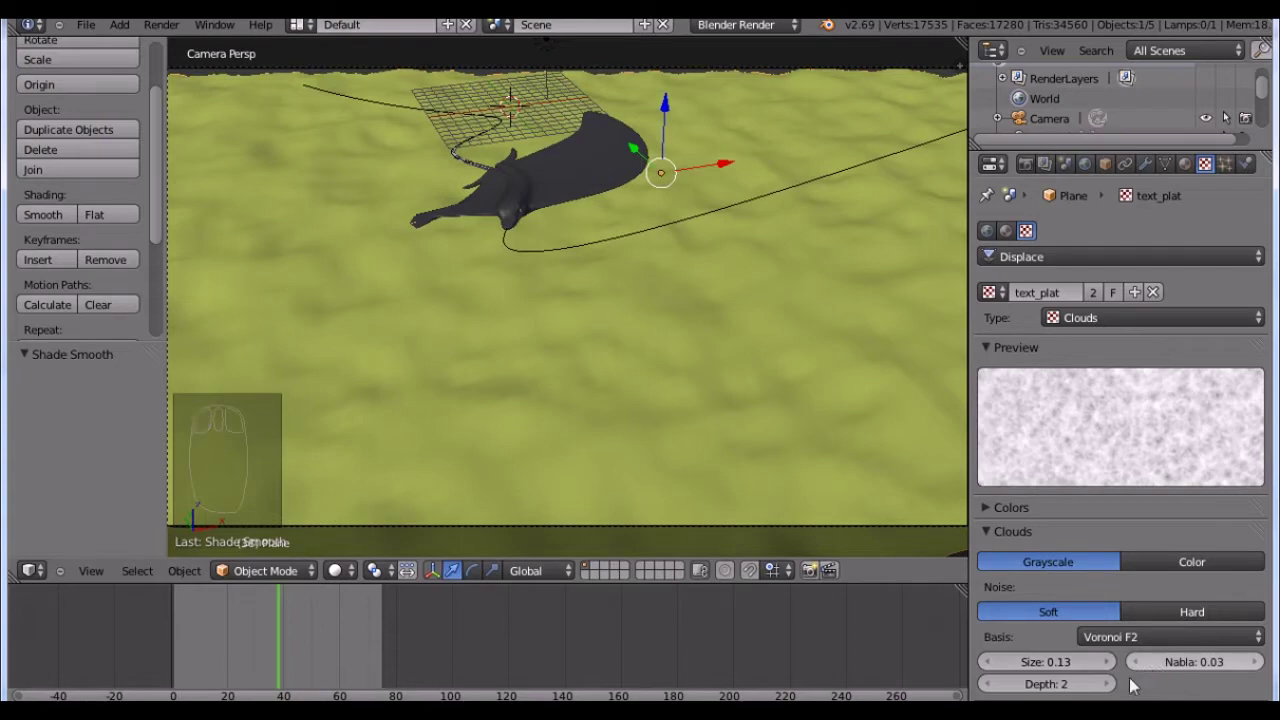
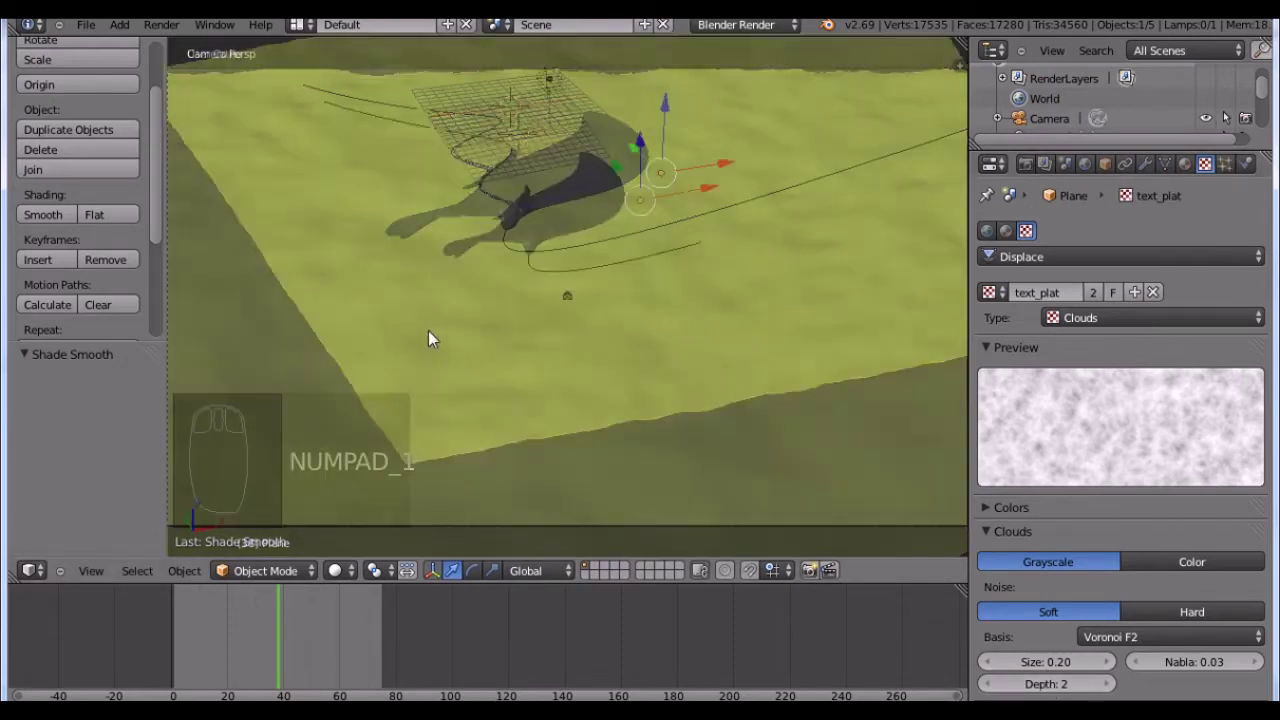
- Enlarge the displaced ground plane and stretch it along its length
{"action": "left_click_drag", "start_coordinate": [582, 453], "coordinate": [571, 311]}
{"action": "key", "text": "s"}
{"action": "key", "text": "s"}
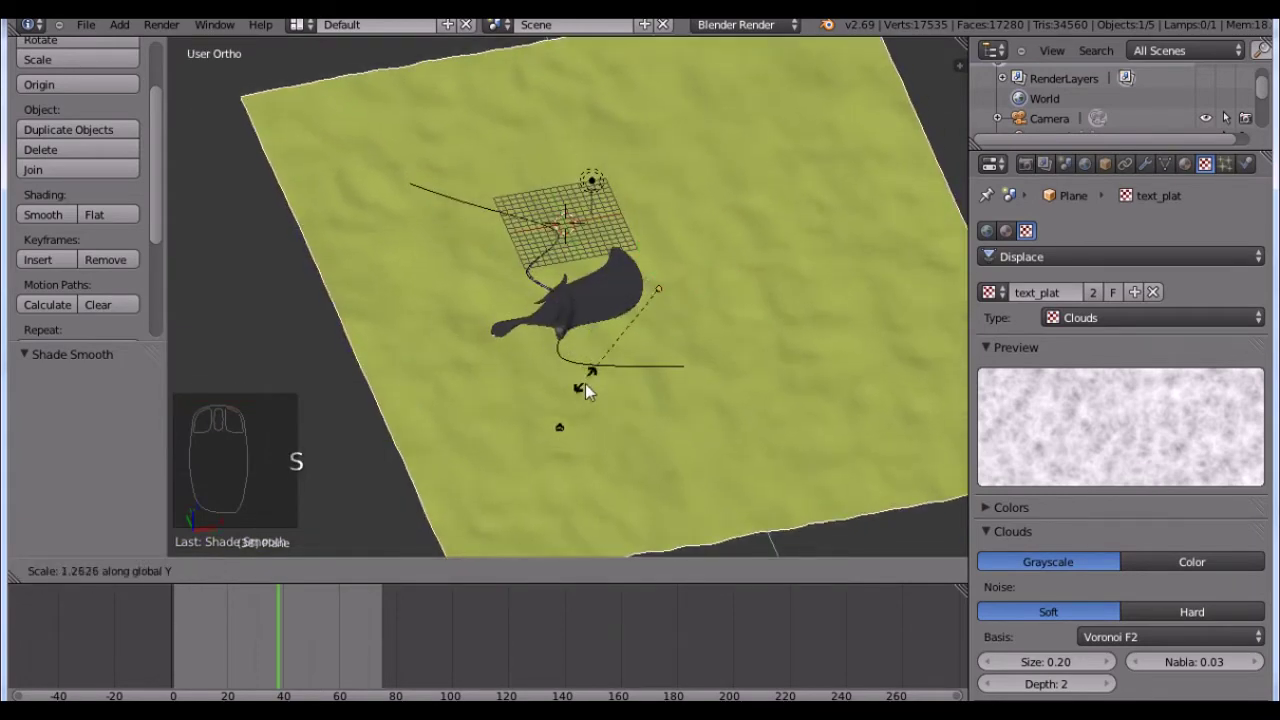
{"action": "left_click_drag", "start_coordinate": [598, 393], "coordinate": [615, 341]}
{"action": "key", "text": "KP_1"}
- Slide the plane along Y, lower it and shift it forward under the creature's path in camera view
{"action": "key", "text": "g"}
{"action": "key", "text": "g"}
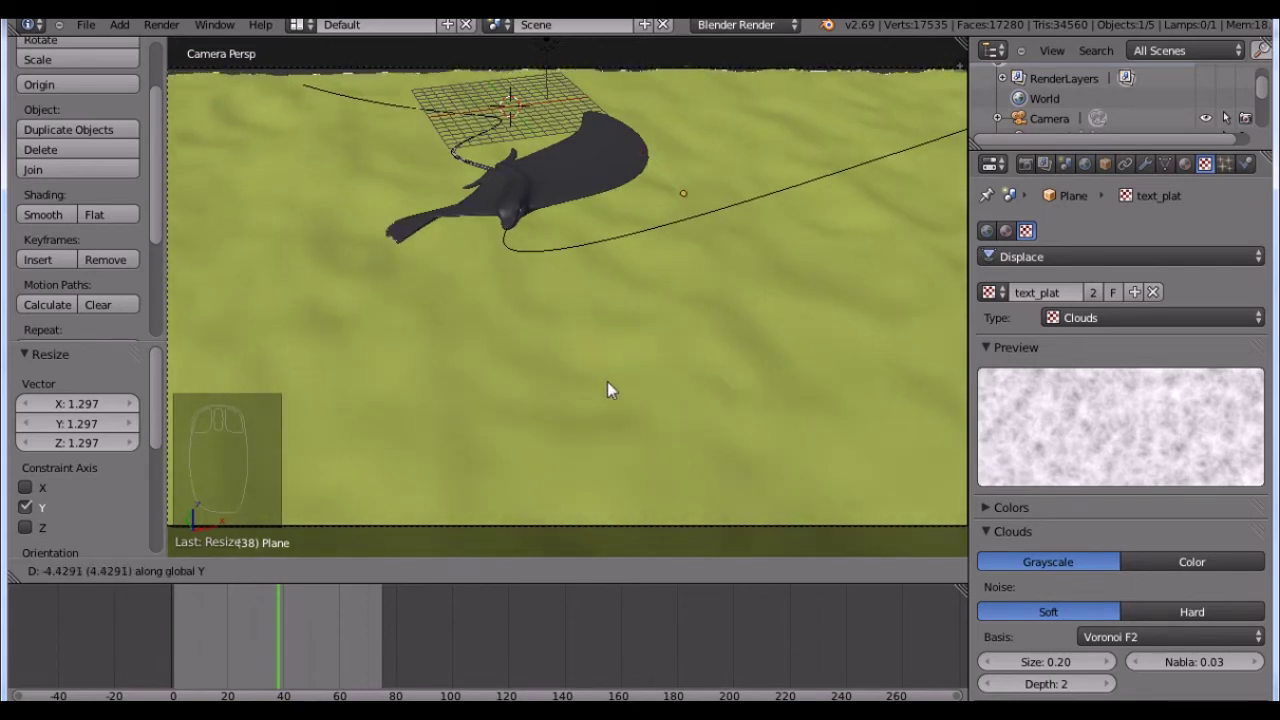
{"action": "left_click_drag", "start_coordinate": [616, 382], "coordinate": [620, 391]}
{"action": "key", "text": "g"}
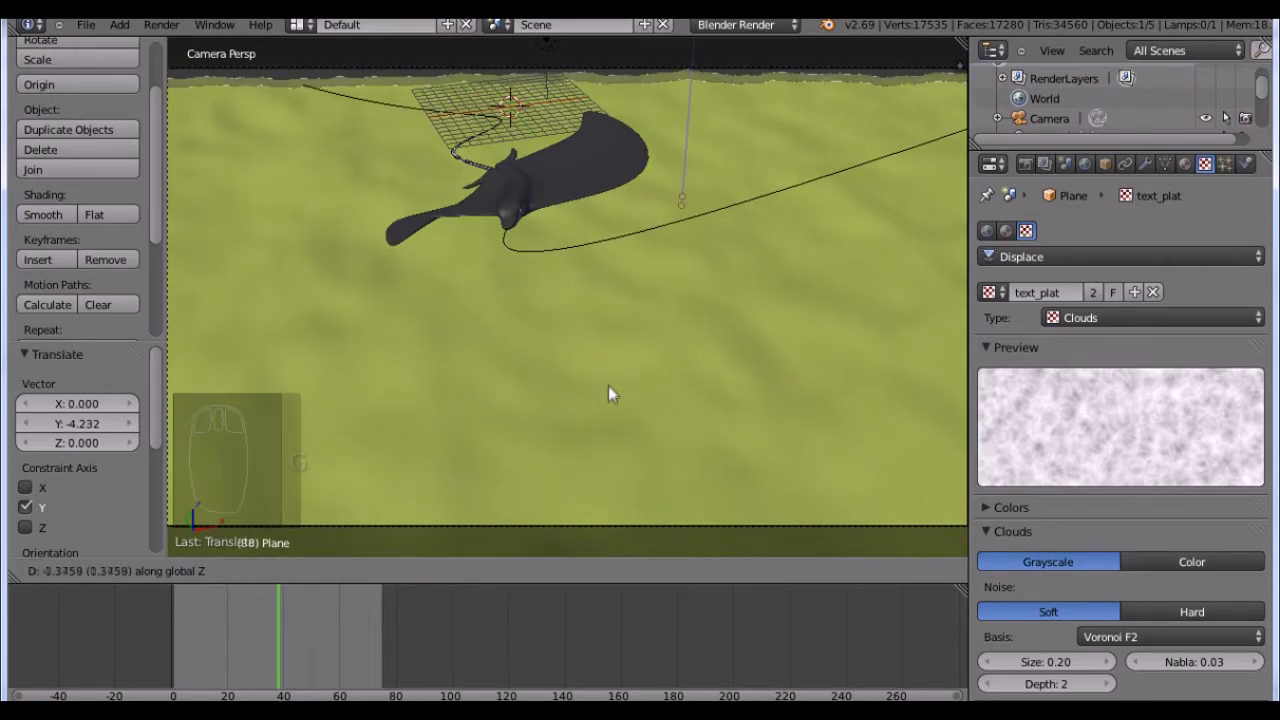
{"action": "left_click_drag", "start_coordinate": [675, 400], "coordinate": [630, 354]}
{"action": "key", "text": "g"}
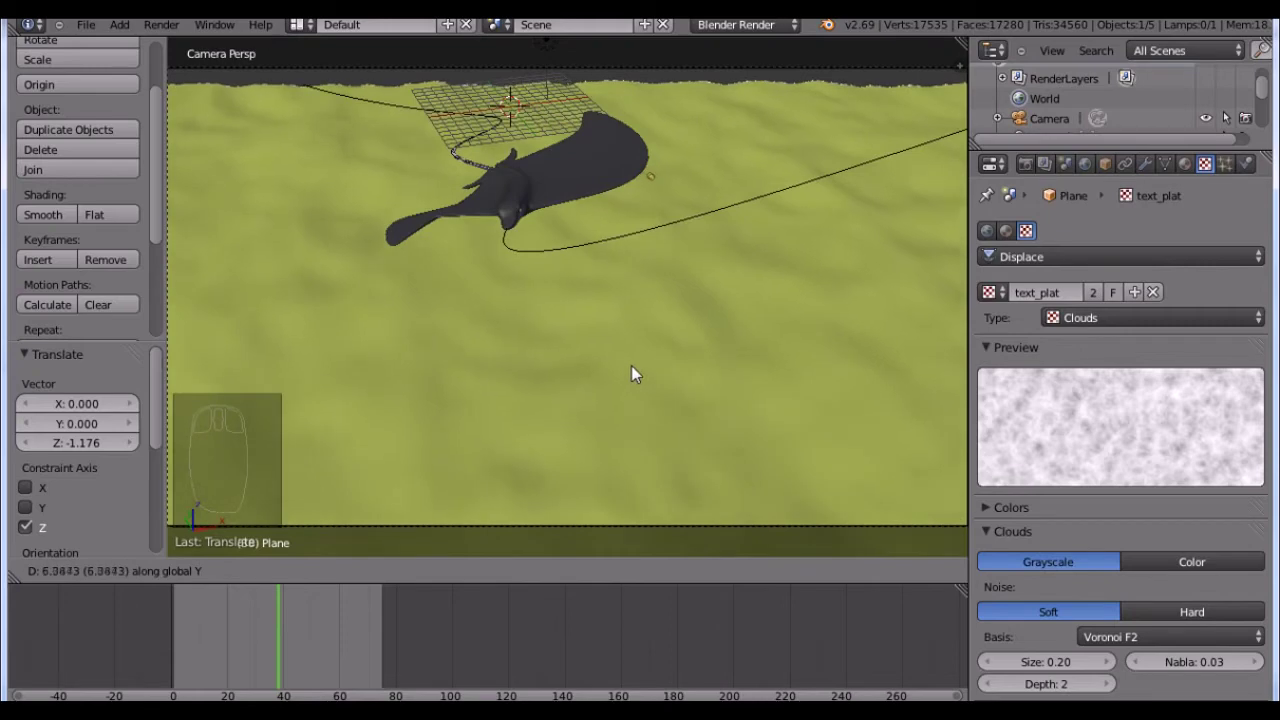
{"action": "left_click_drag", "start_coordinate": [629, 381], "coordinate": [646, 381]}
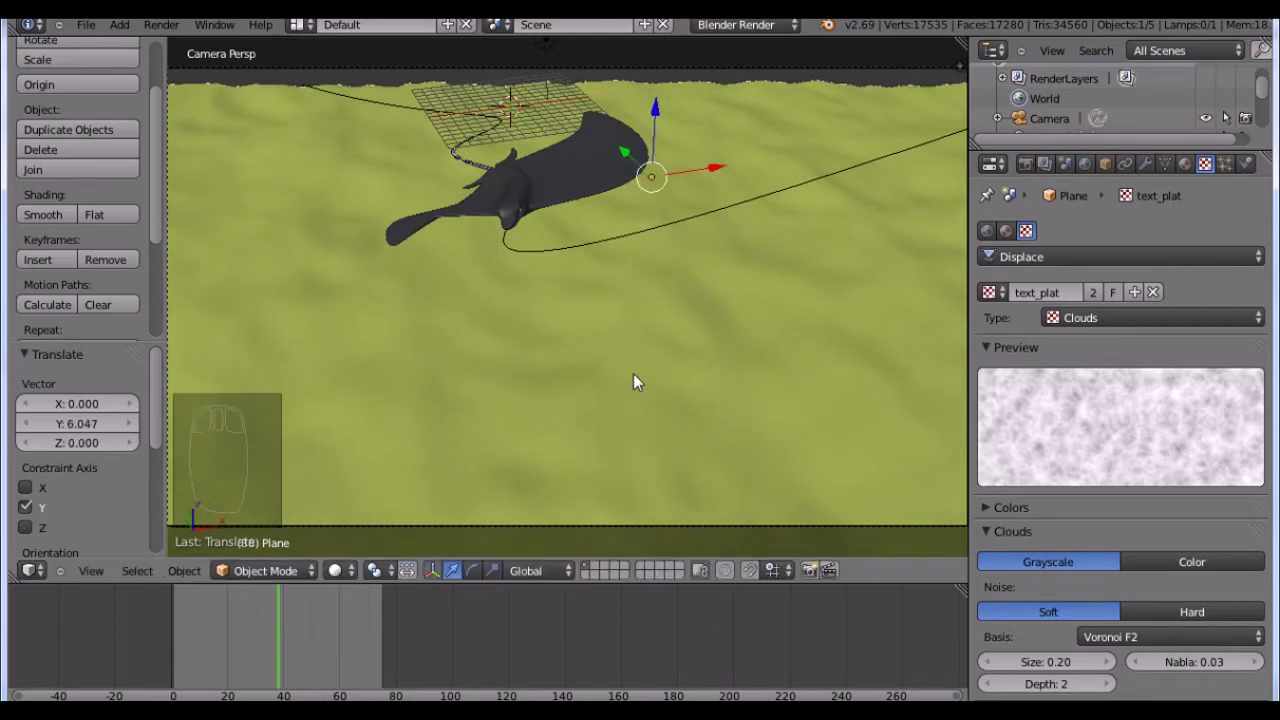
- Play the creature's animation over the ground with Alt+A, then stop playback
{"action": "key", "text": "alt+a"}
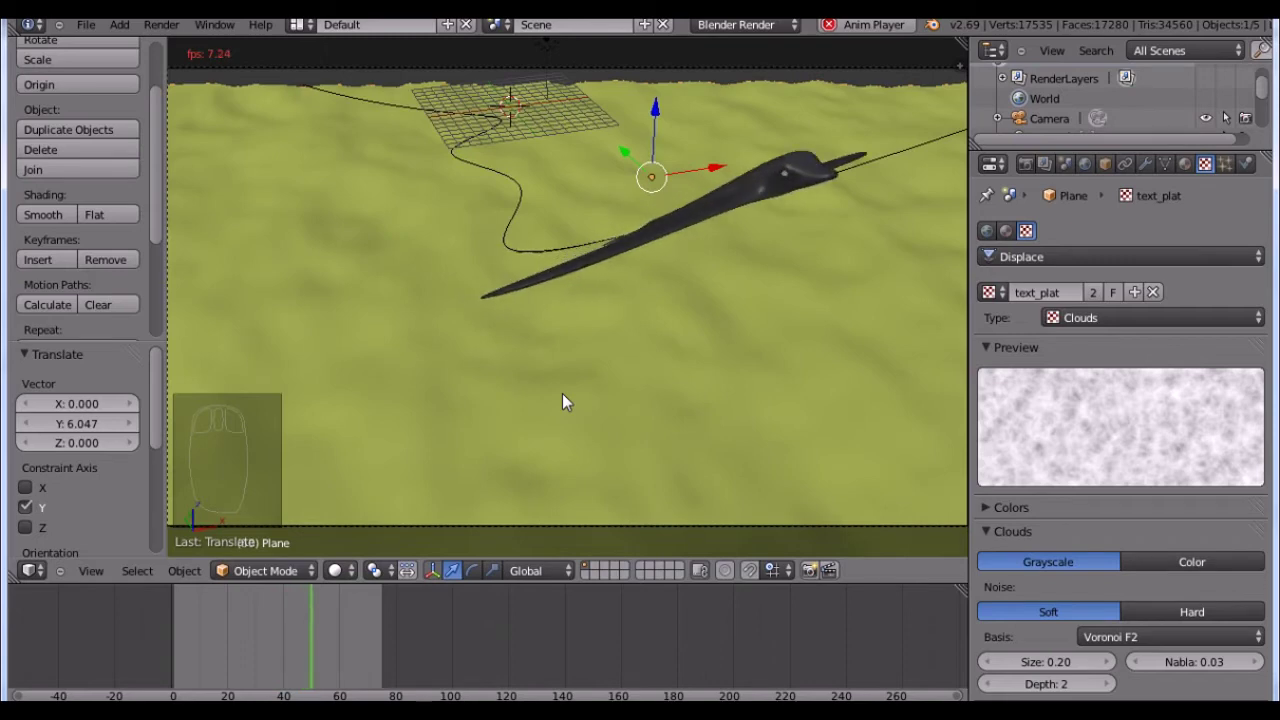
{"action": "key", "text": "alt+a"}
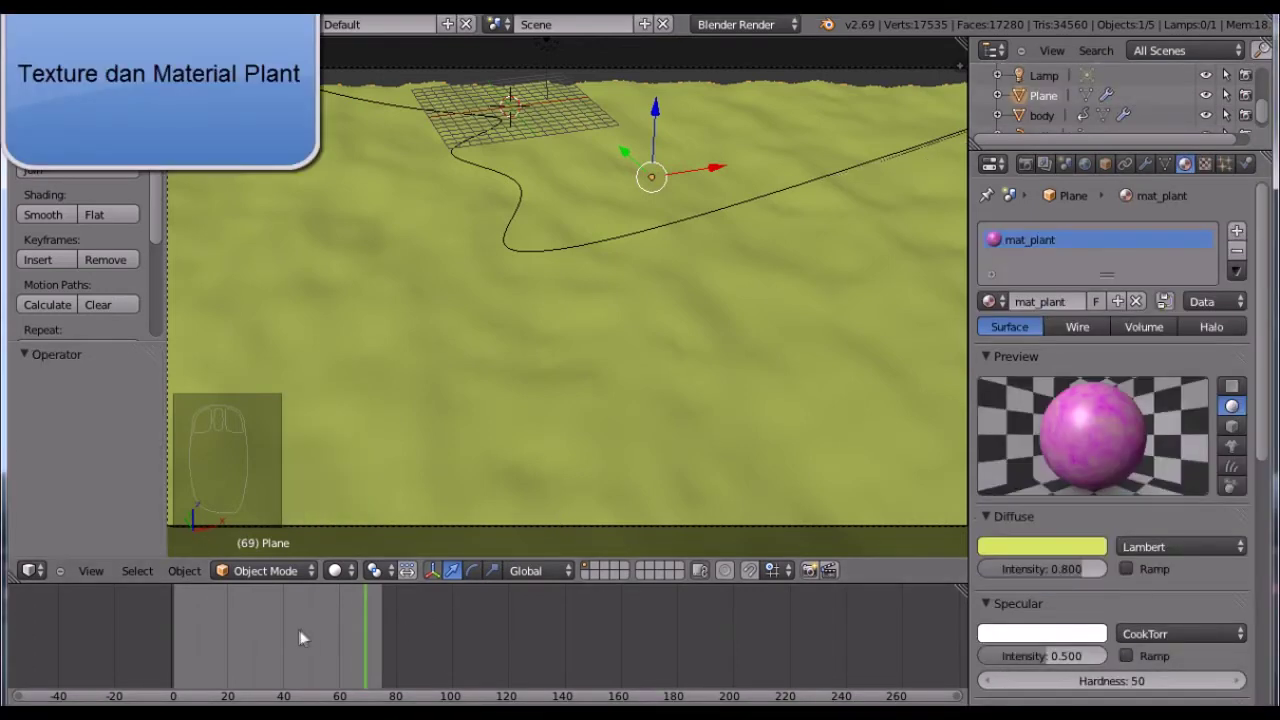
- Scrub the timeline back to about frame 38 where the creature appears over the ground
{"action": "left_click_drag", "start_coordinate": [324, 633], "coordinate": [364, 494]}
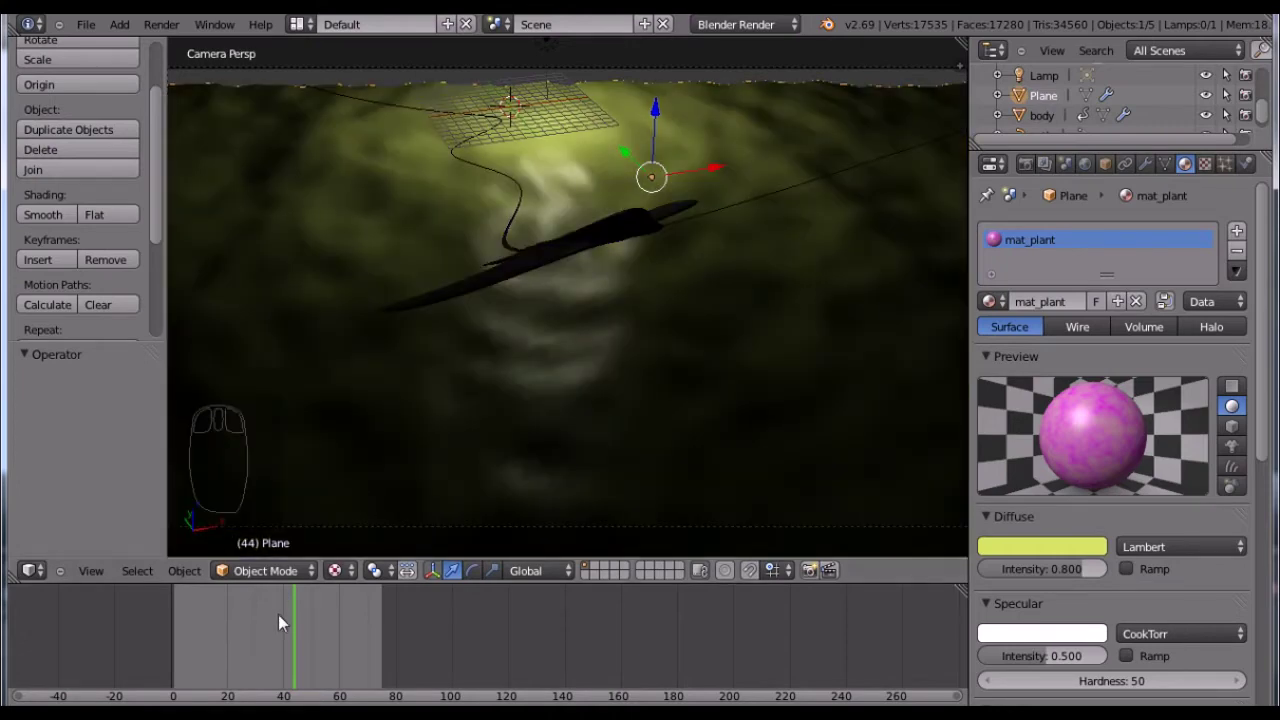
{"action": "left_click_drag", "start_coordinate": [286, 622], "coordinate": [293, 608]}
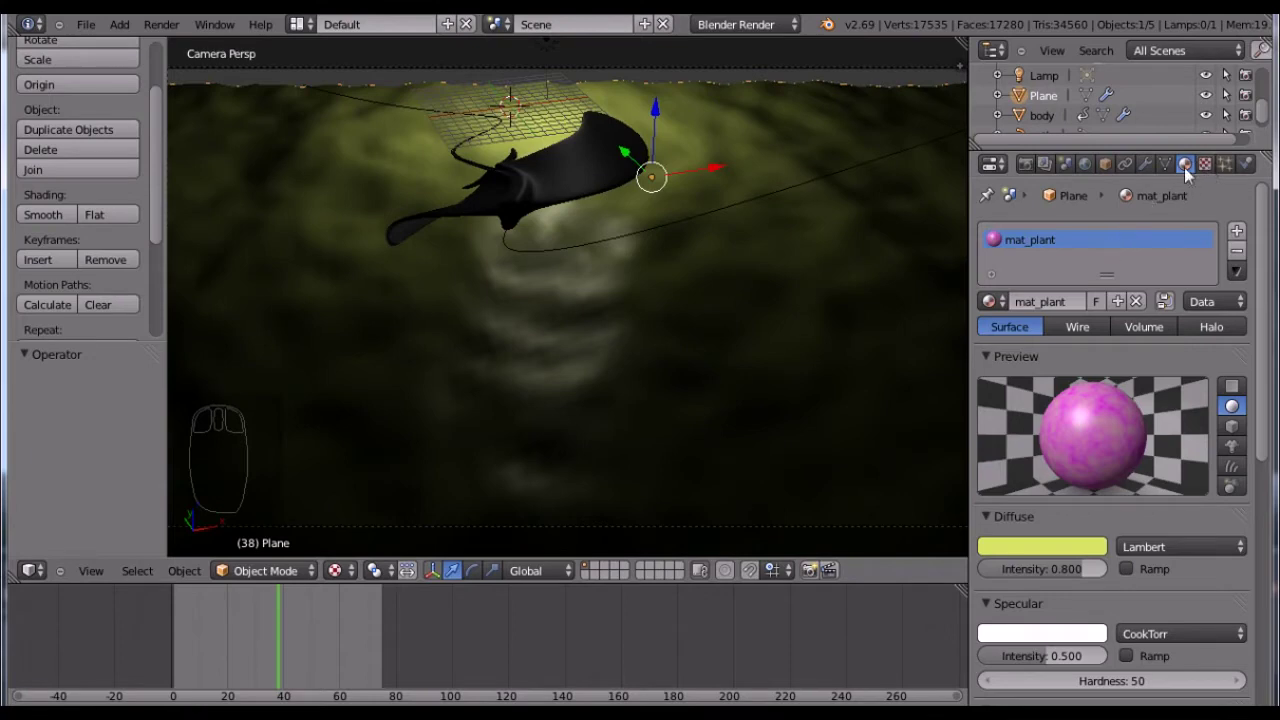
- Add a new texture slot to the ground material and set its type to Image or Movie
{"action": "left_click_drag", "start_coordinate": [623, 309], "coordinate": [1196, 211]}
{"action": "left_click_drag", "start_coordinate": [1074, 105], "coordinate": [1193, 192]}
{"action": "left_click_drag", "start_coordinate": [1214, 170], "coordinate": [1048, 391]}
{"action": "left_click_drag", "start_coordinate": [1050, 390], "coordinate": [1091, 415]}
- Load SANDSHOR.JPG into the new texture and scroll down to its Influence settings
{"action": "left_click_drag", "start_coordinate": [1091, 415], "coordinate": [1095, 294]}
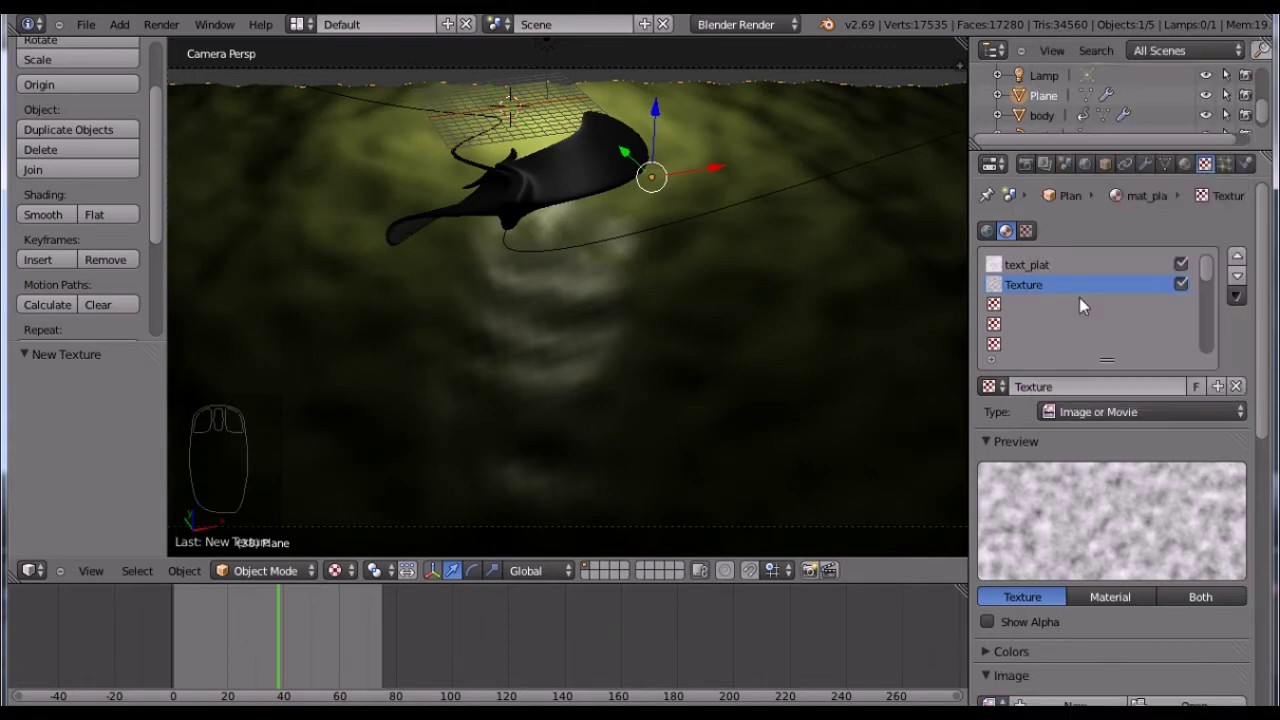
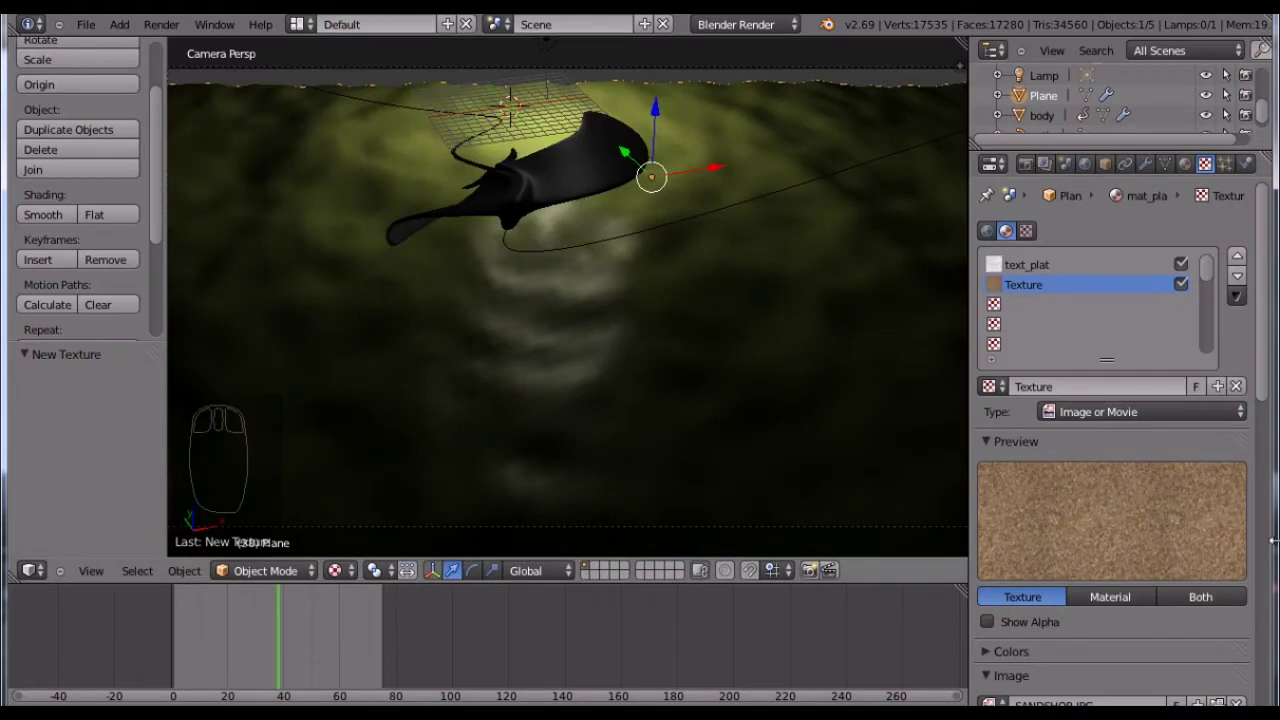
{"action": "left_click_drag", "start_coordinate": [1002, 266], "coordinate": [1279, 582]}
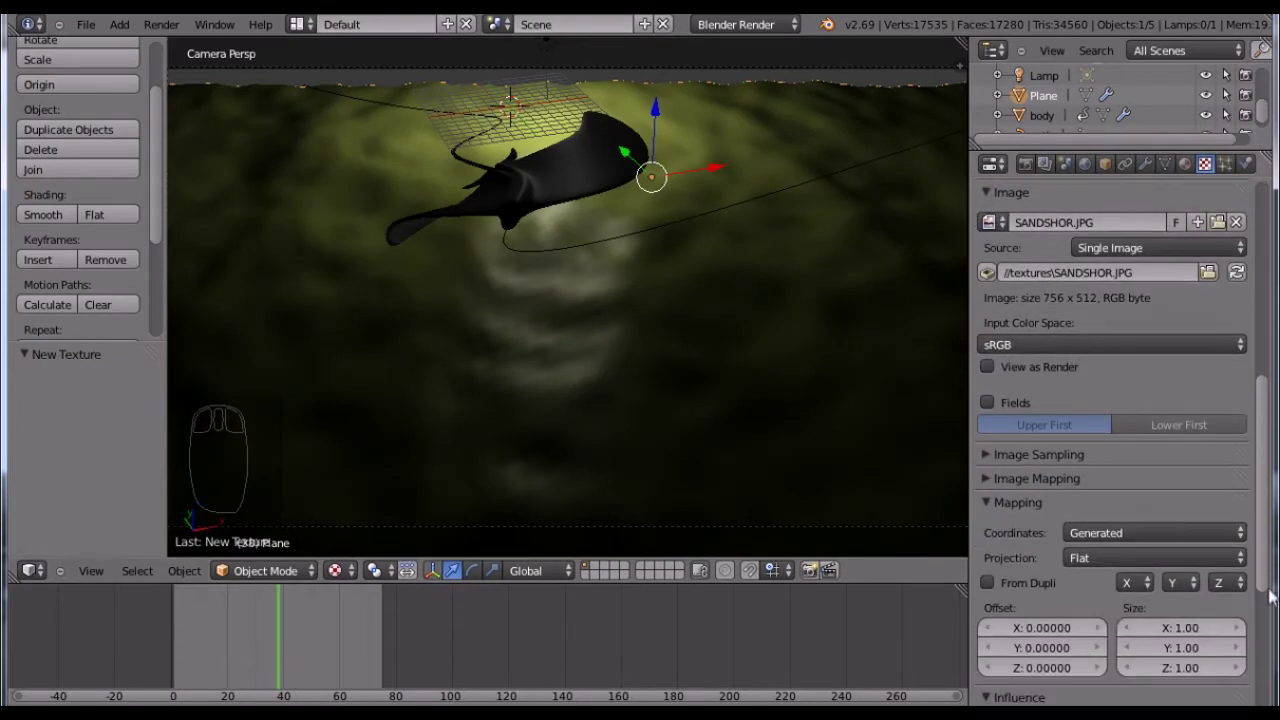
{"action": "left_click_drag", "start_coordinate": [1270, 613], "coordinate": [1272, 662]}
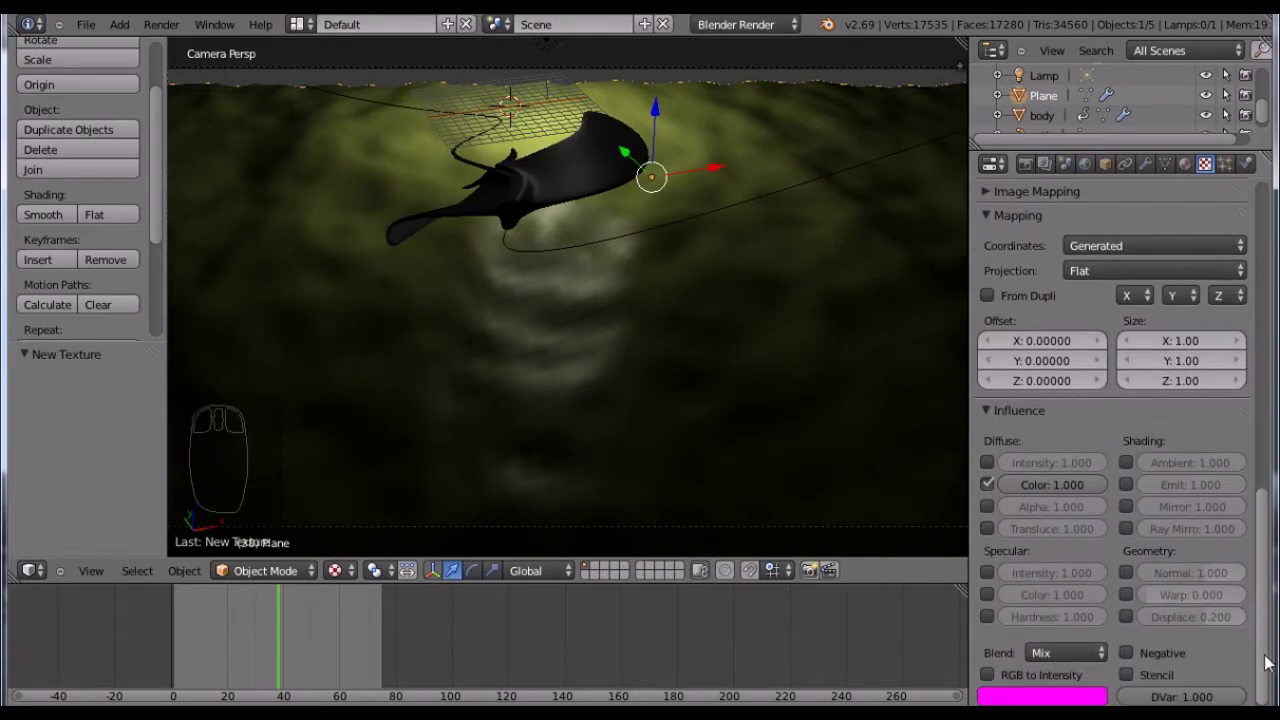
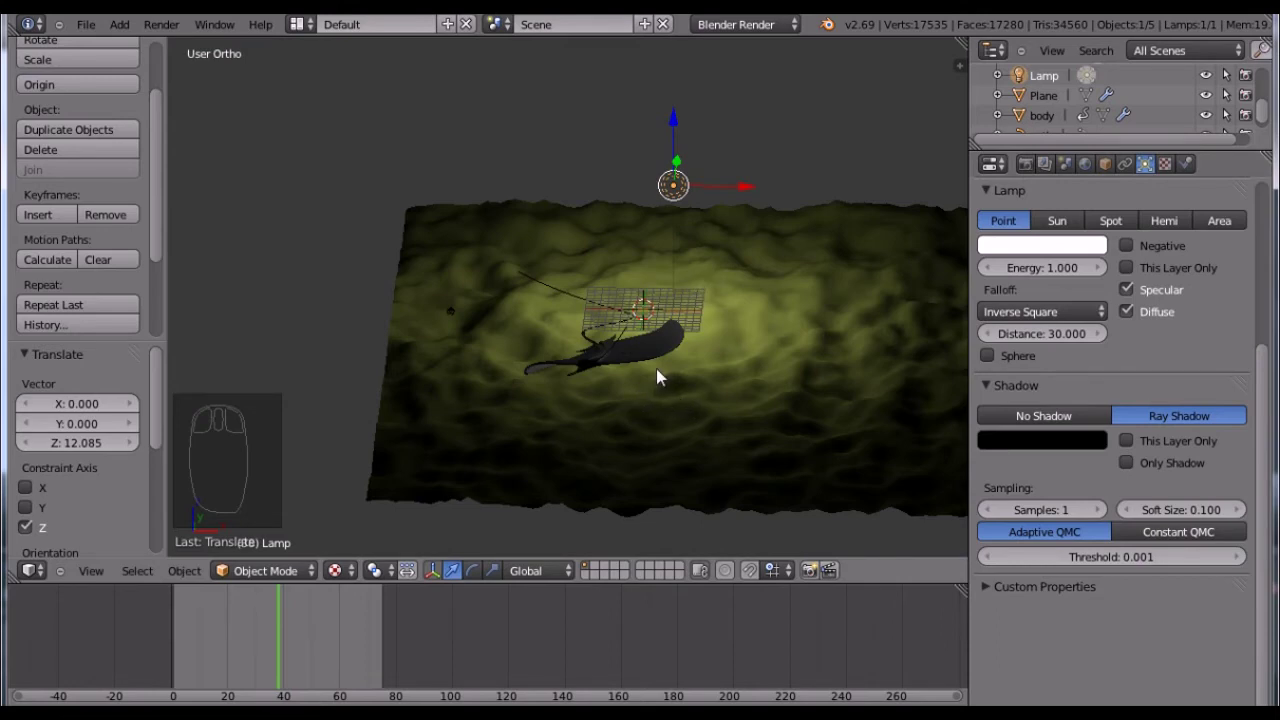
- Recentre the 3D cursor on the ground plane and add a cube for the first rock
{"action": "left_click_drag", "start_coordinate": [716, 370], "coordinate": [705, 335]}
{"action": "key", "text": "shift+c"}
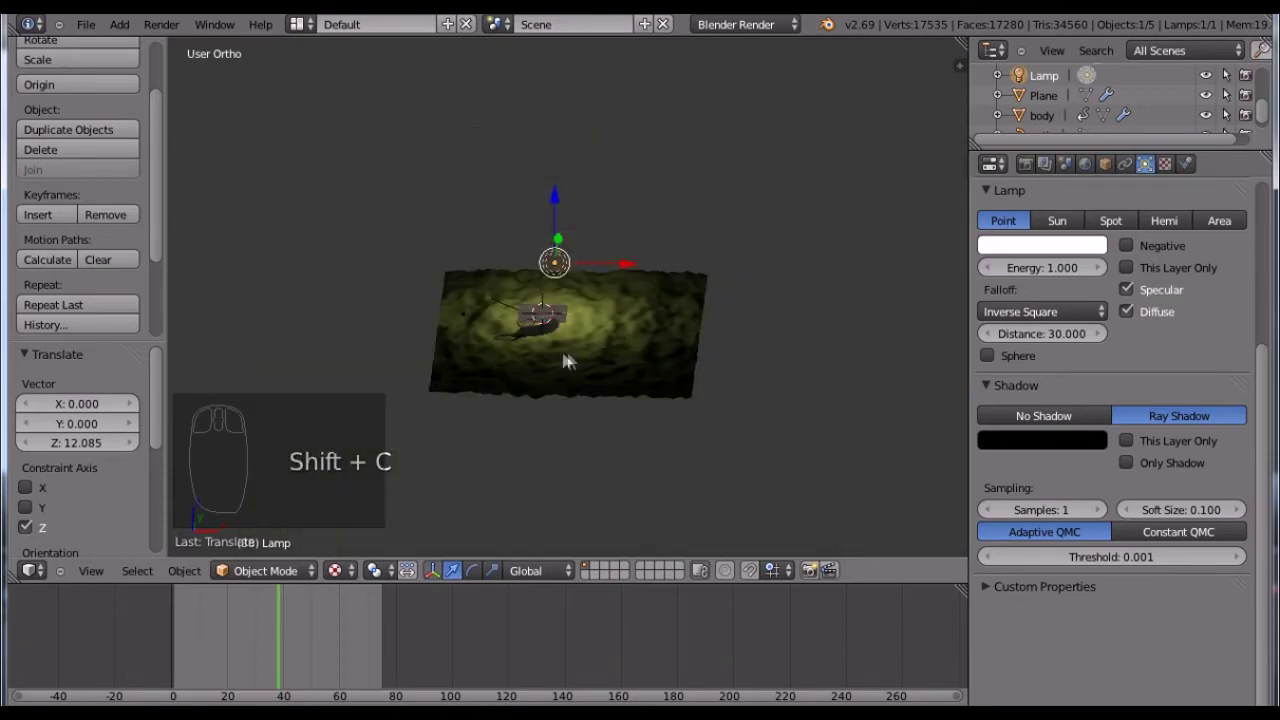
{"action": "left_click_drag", "start_coordinate": [572, 355], "coordinate": [553, 413]}
{"action": "key", "text": "shift+a"}
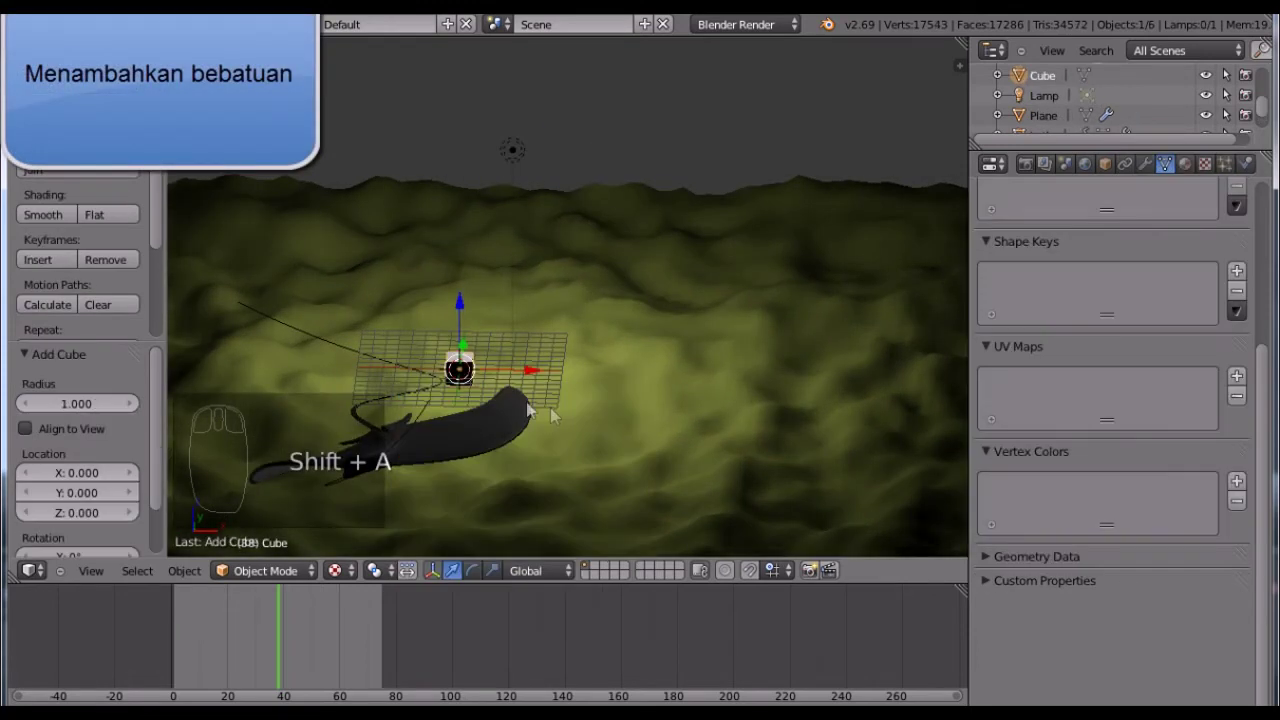
- Frame the new cube on the ground and enter Edit Mode to subdivide it with 4 cuts
{"action": "left_click_drag", "start_coordinate": [524, 393], "coordinate": [360, 590]}
{"action": "left_click_drag", "start_coordinate": [356, 568], "coordinate": [627, 362]}
{"action": "left_click_drag", "start_coordinate": [628, 361], "coordinate": [107, 308]}
{"action": "key", "text": "Tab"}
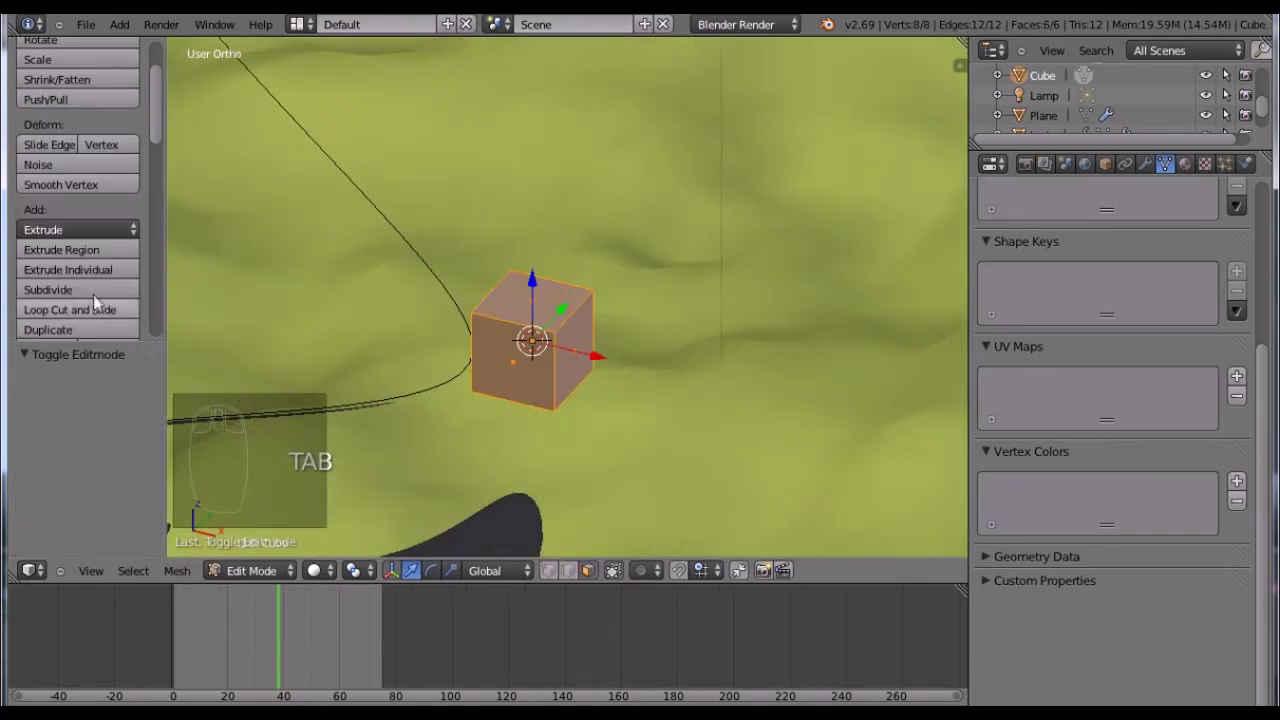
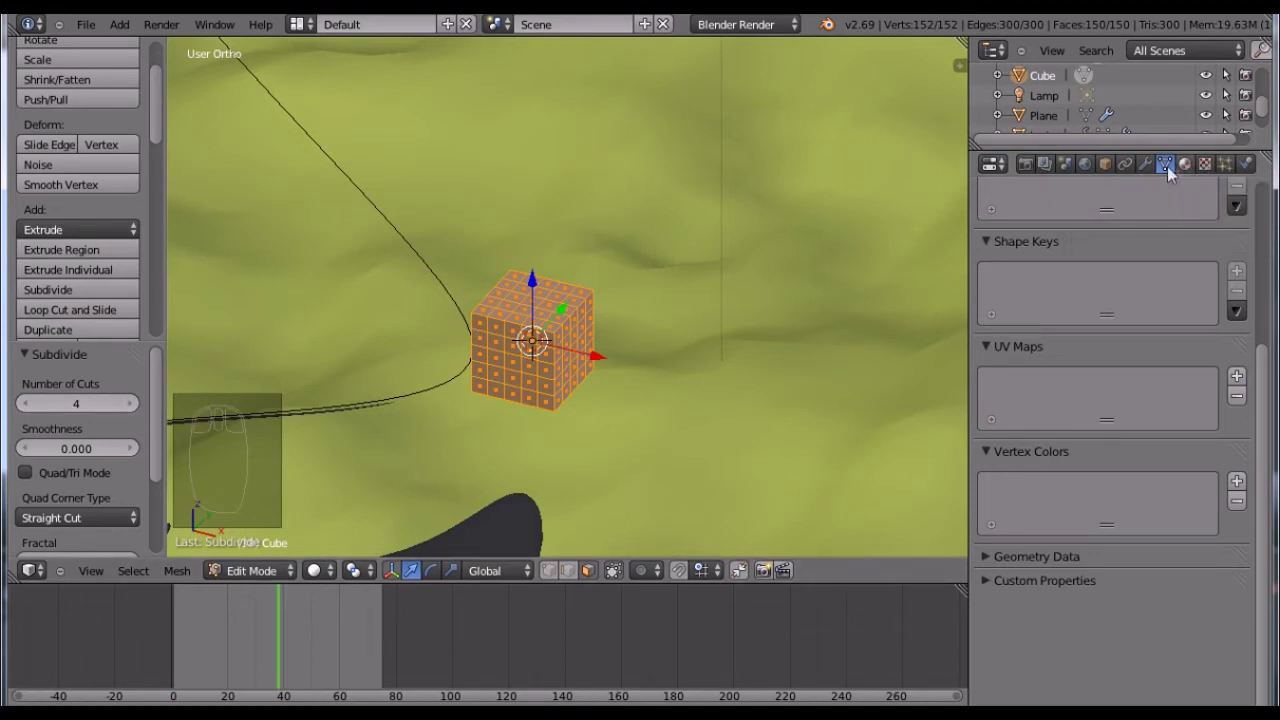
- Add a Displace modifier to the cube driven by a new Clouds texture named batu
{"action": "left_click_drag", "start_coordinate": [1155, 174], "coordinate": [991, 324]}
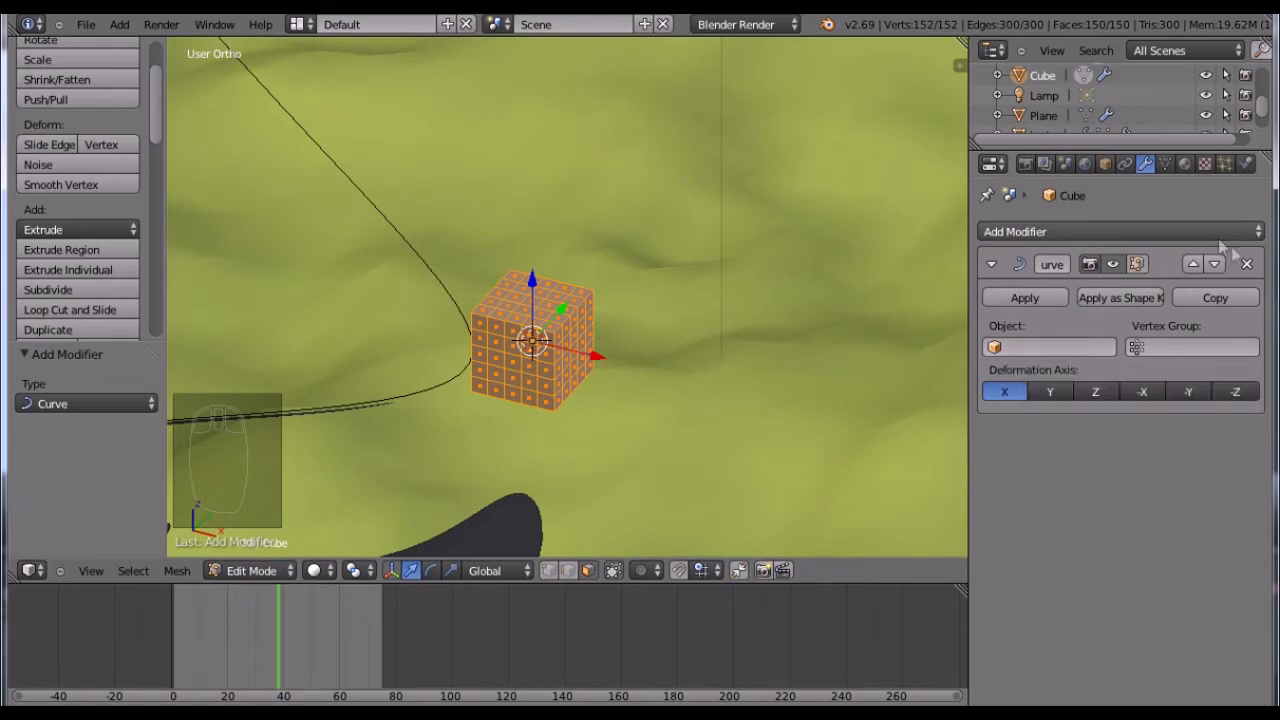
{"action": "left_click_drag", "start_coordinate": [1242, 259], "coordinate": [1124, 335]}
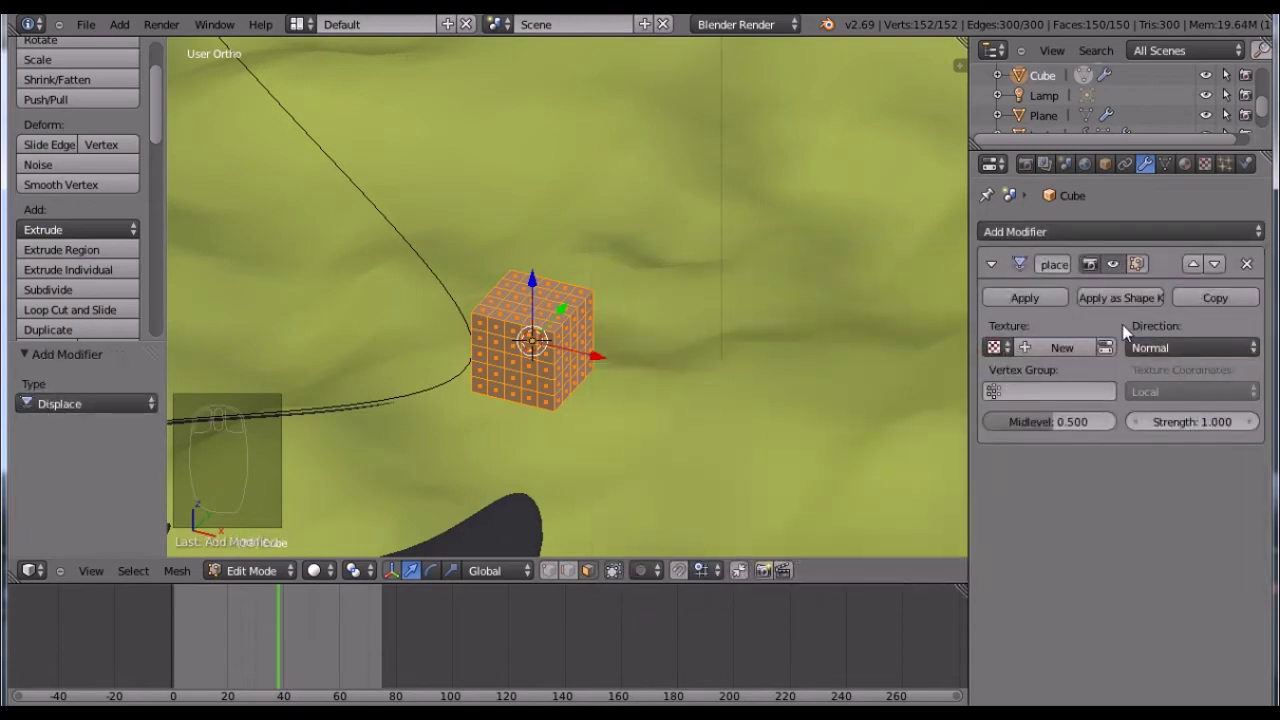
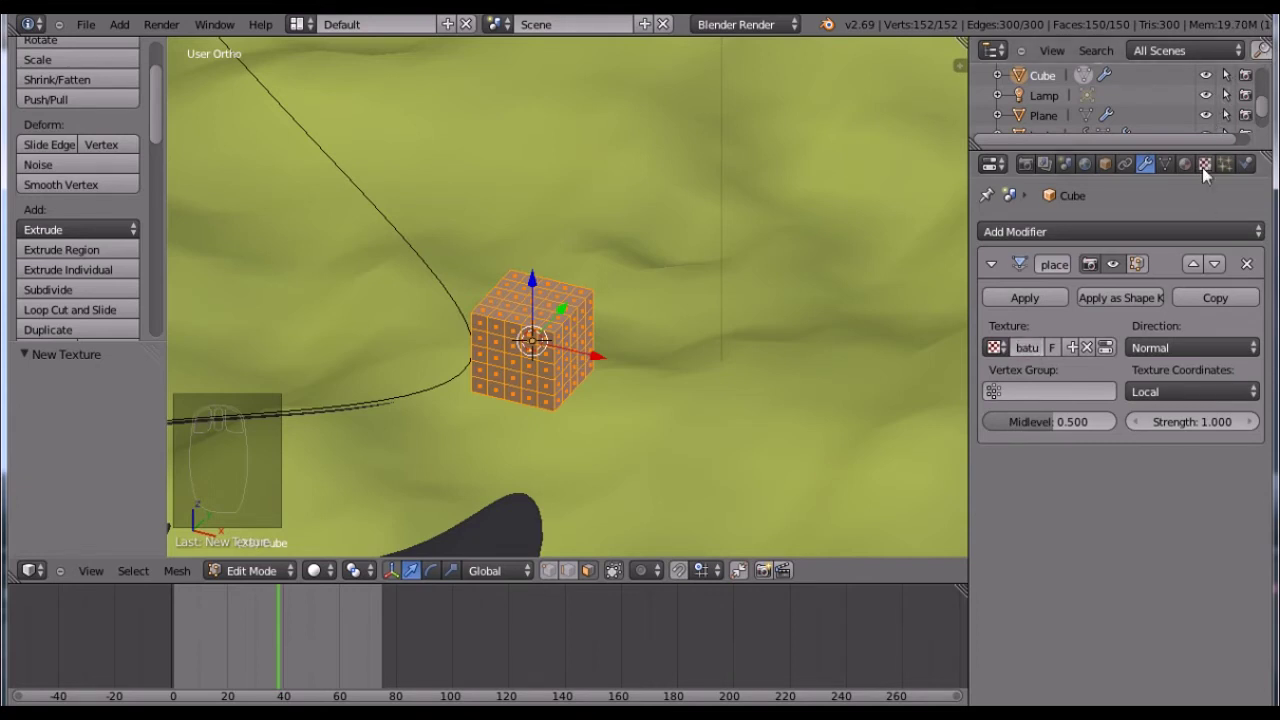
{"action": "left_click_drag", "start_coordinate": [1210, 175], "coordinate": [1122, 392]}
{"action": "left_click_drag", "start_coordinate": [1122, 392], "coordinate": [1174, 504]}
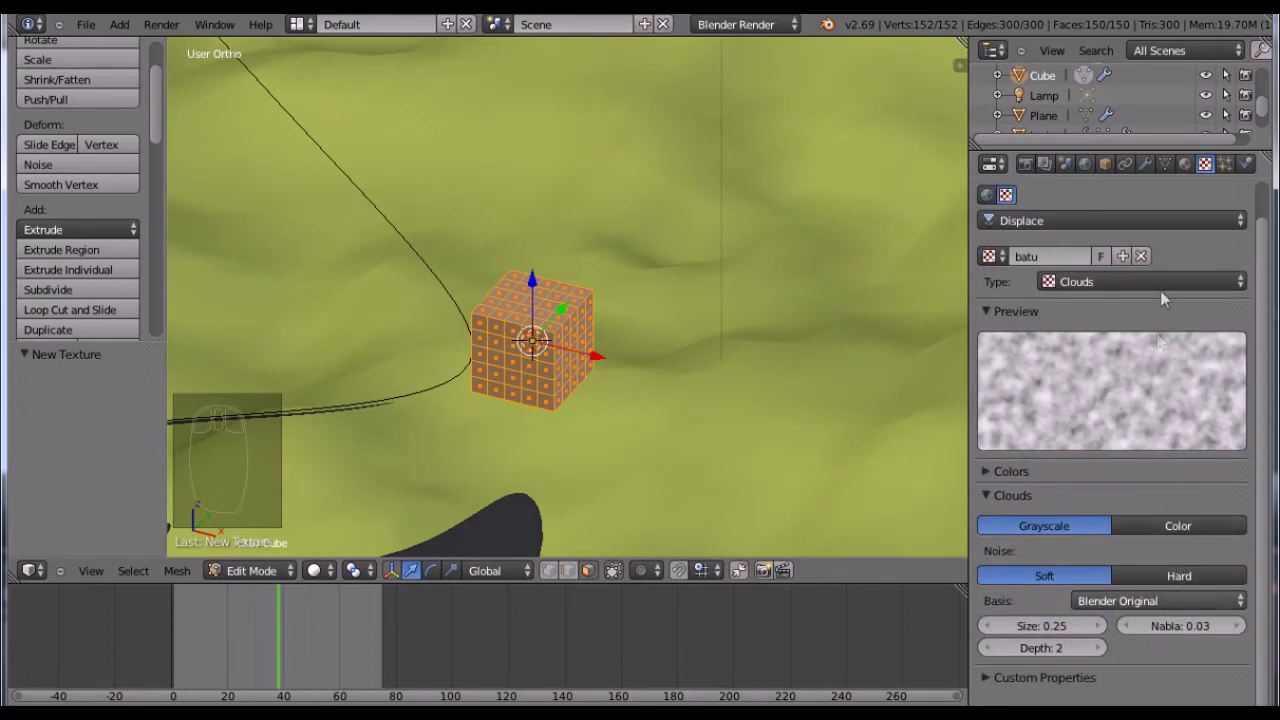
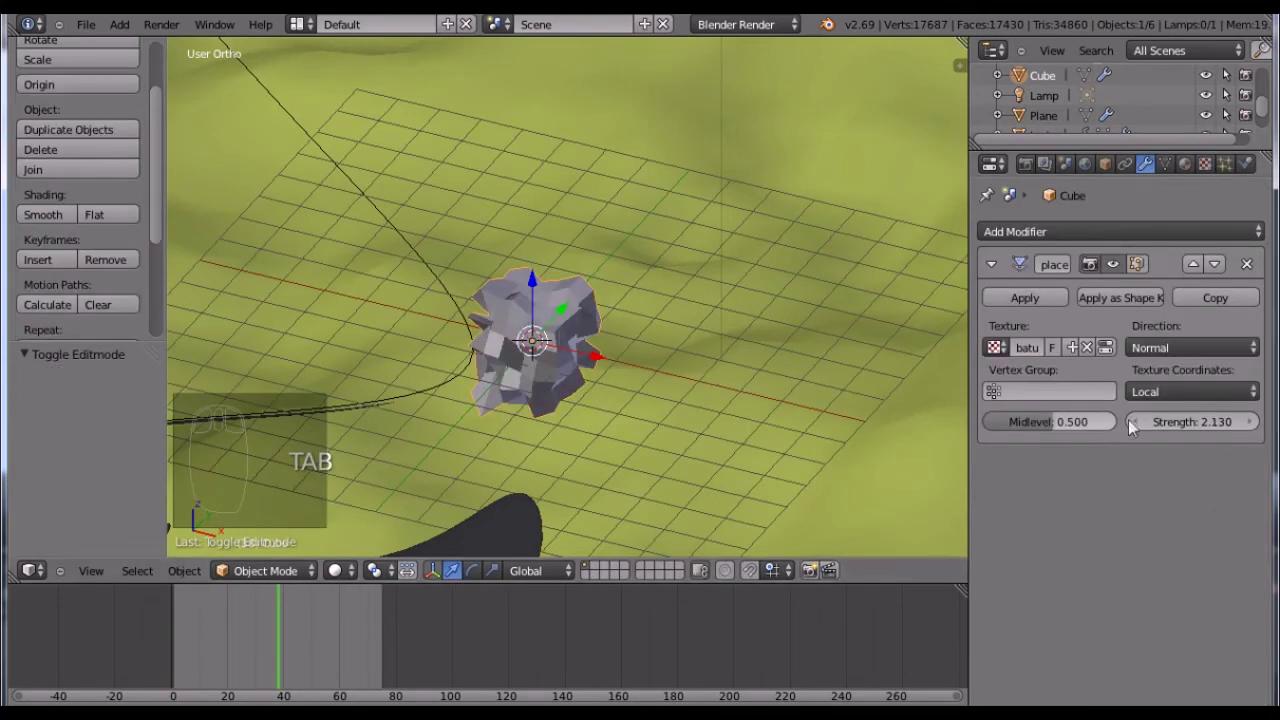
- Bring the Displace strength down to about 1.0 and review the modifier and texture panels
{"action": "left_click_drag", "start_coordinate": [1157, 425], "coordinate": [1103, 414]}
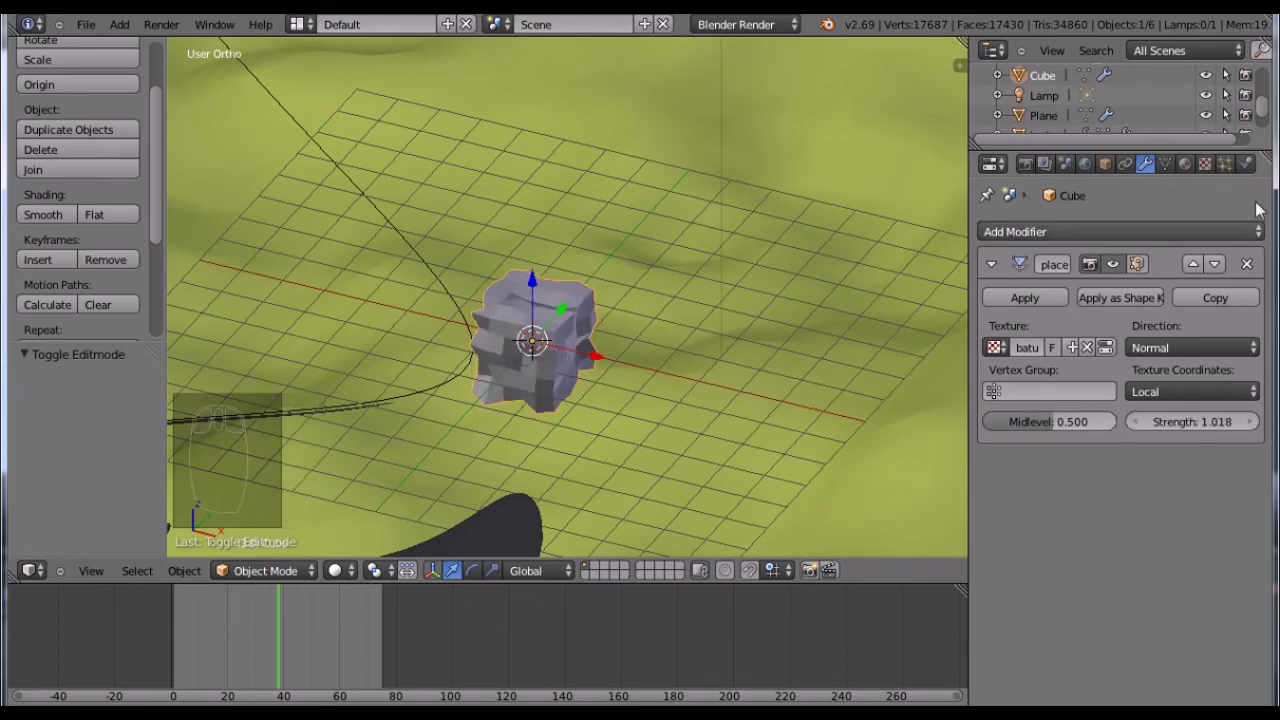
{"action": "left_click_drag", "start_coordinate": [1216, 240], "coordinate": [1144, 593]}
{"action": "left_click_drag", "start_coordinate": [1144, 601], "coordinate": [1134, 511]}
{"action": "left_click_drag", "start_coordinate": [1140, 593], "coordinate": [1134, 456]}
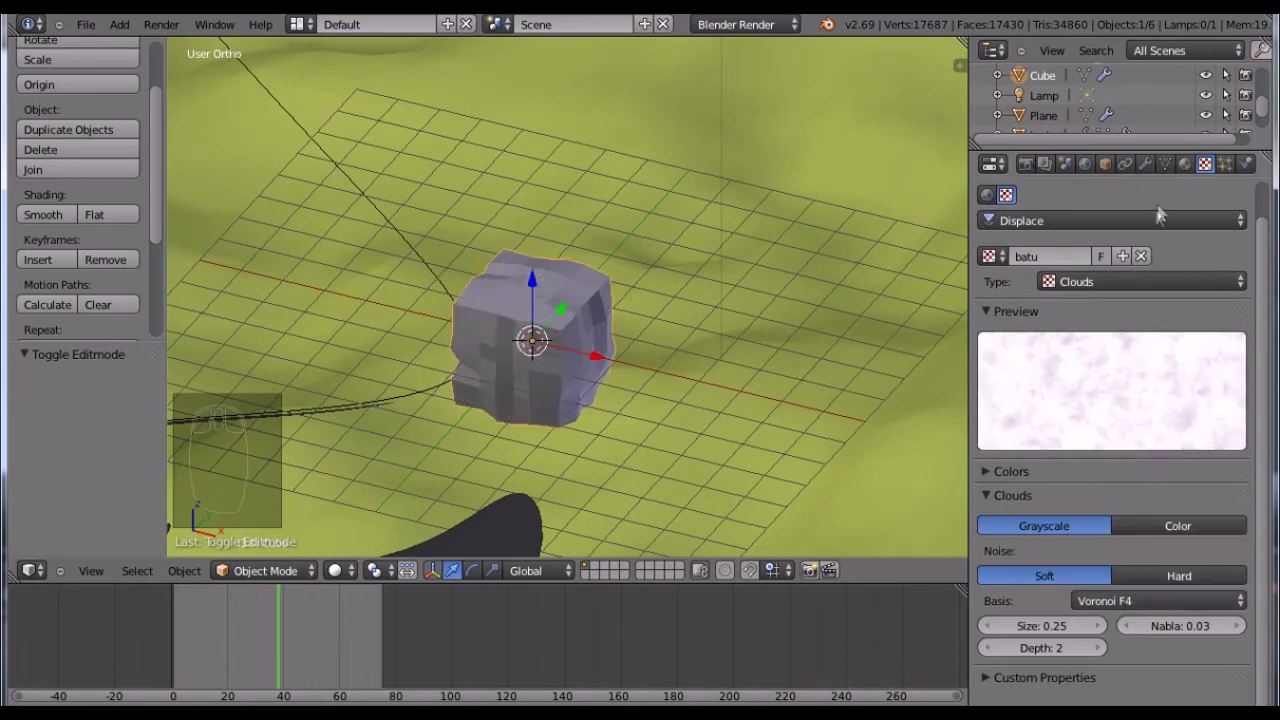
- Raise the Displace strength to about 1.04 so the cube puffs into a lumpy rock
{"action": "left_click_drag", "start_coordinate": [1214, 295], "coordinate": [1171, 430]}
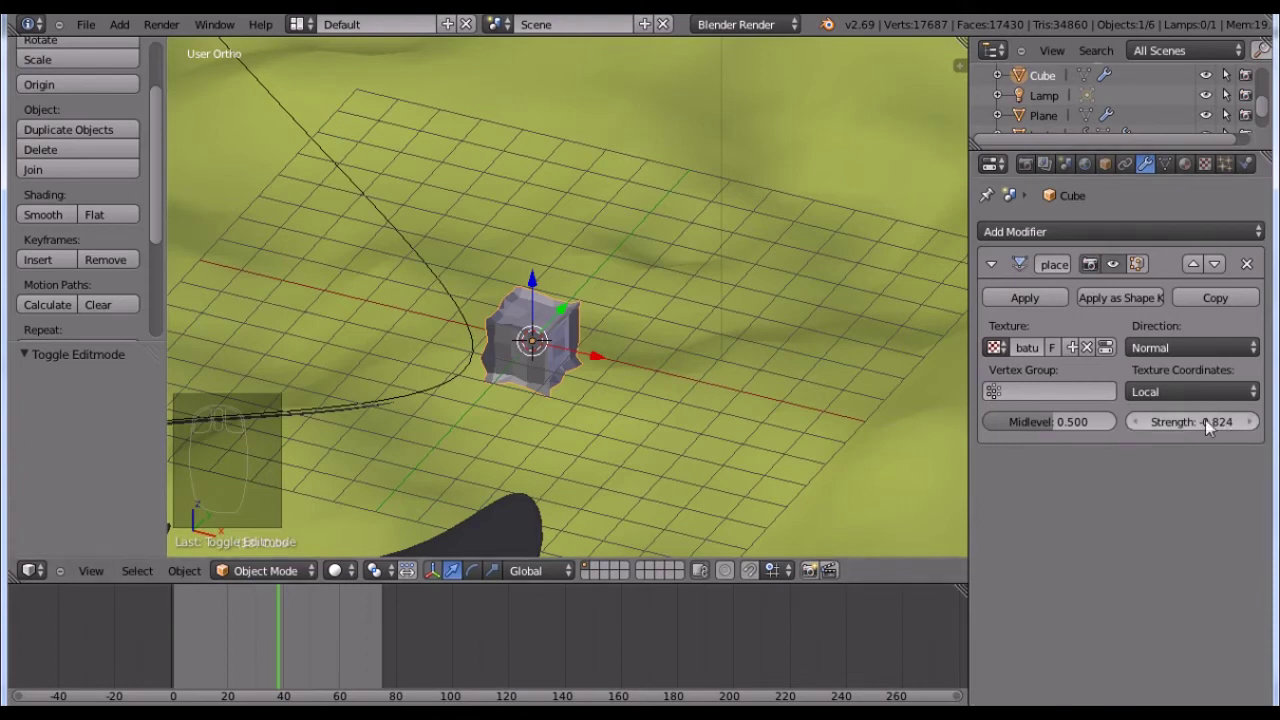
{"action": "left_click_drag", "start_coordinate": [1222, 425], "coordinate": [1223, 428]}
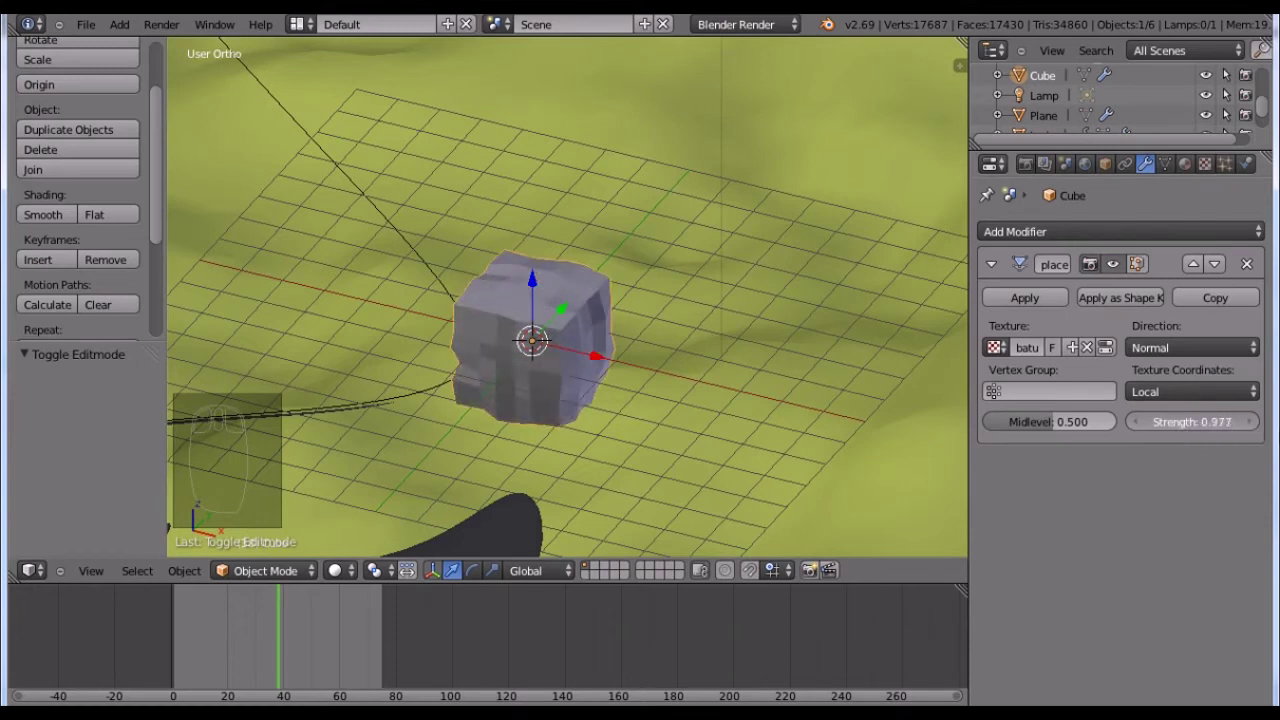
{"action": "left_click_drag", "start_coordinate": [1186, 426], "coordinate": [525, 371]}
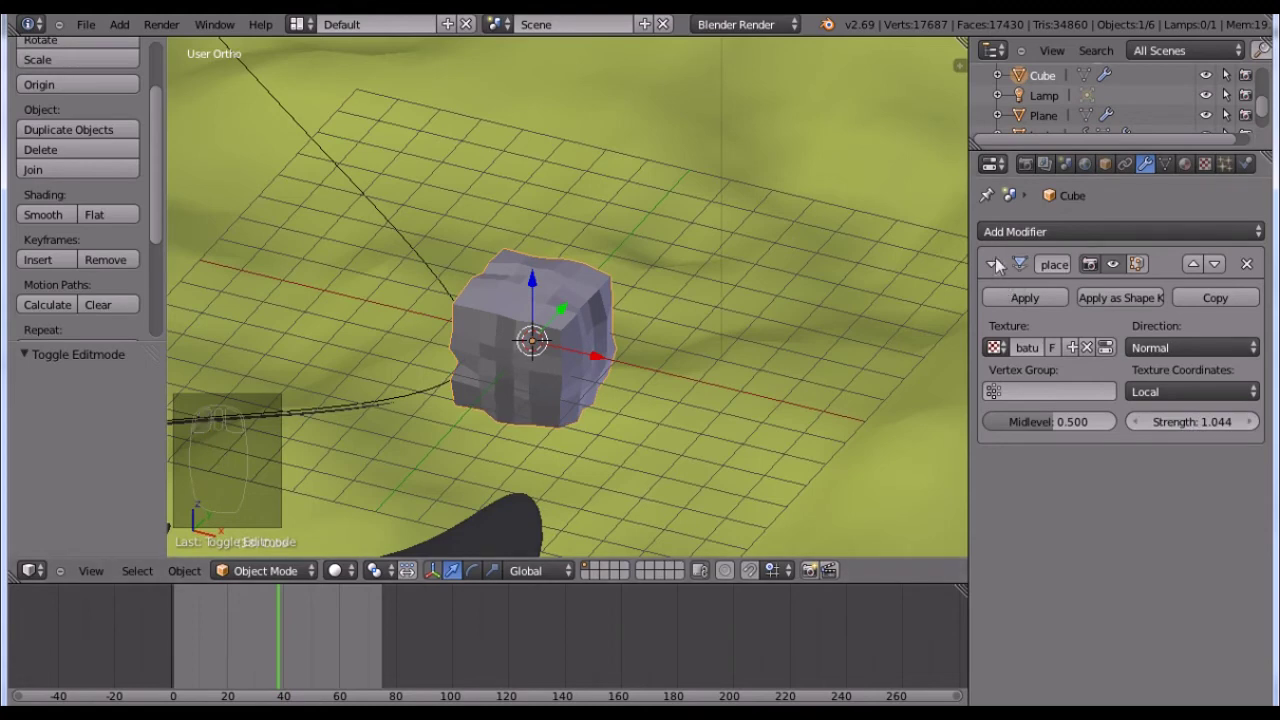
- Add a Subdivision Surface modifier to the rock and begin moving its vertices into a knobbly shape
{"action": "left_click_drag", "start_coordinate": [1013, 248], "coordinate": [826, 570]}
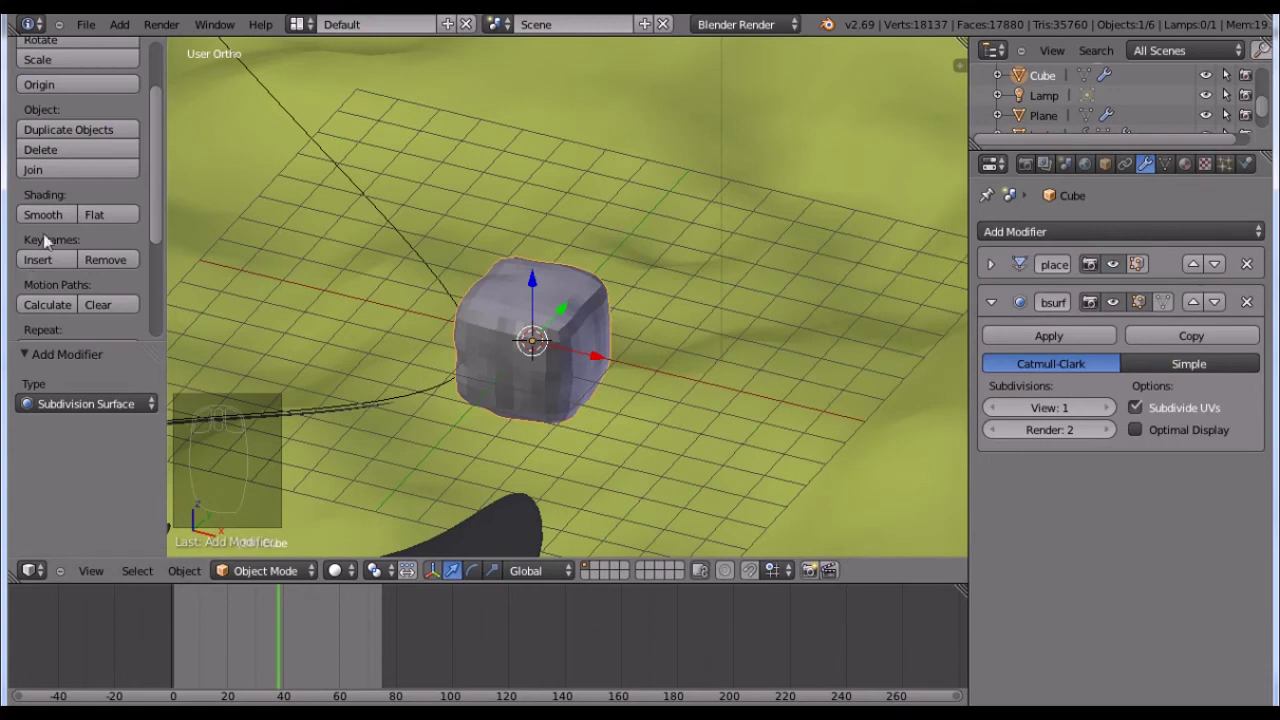
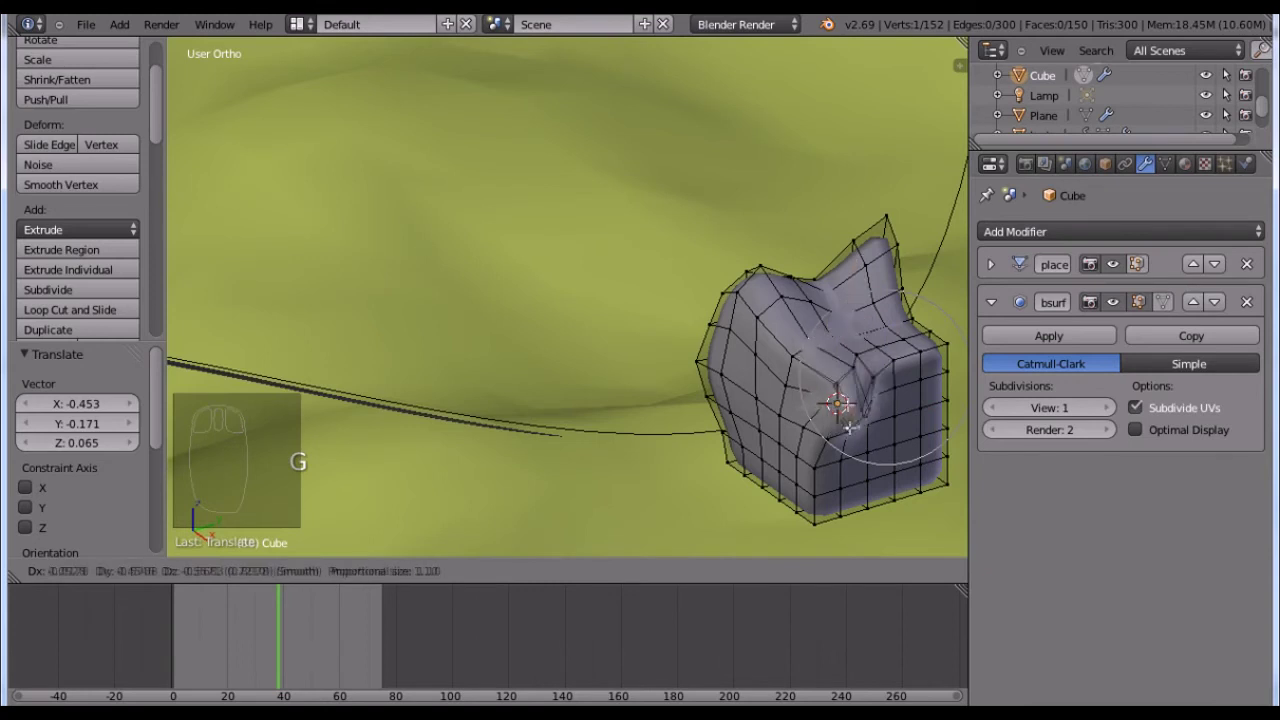
{"action": "key", "text": "ctrl+z"}
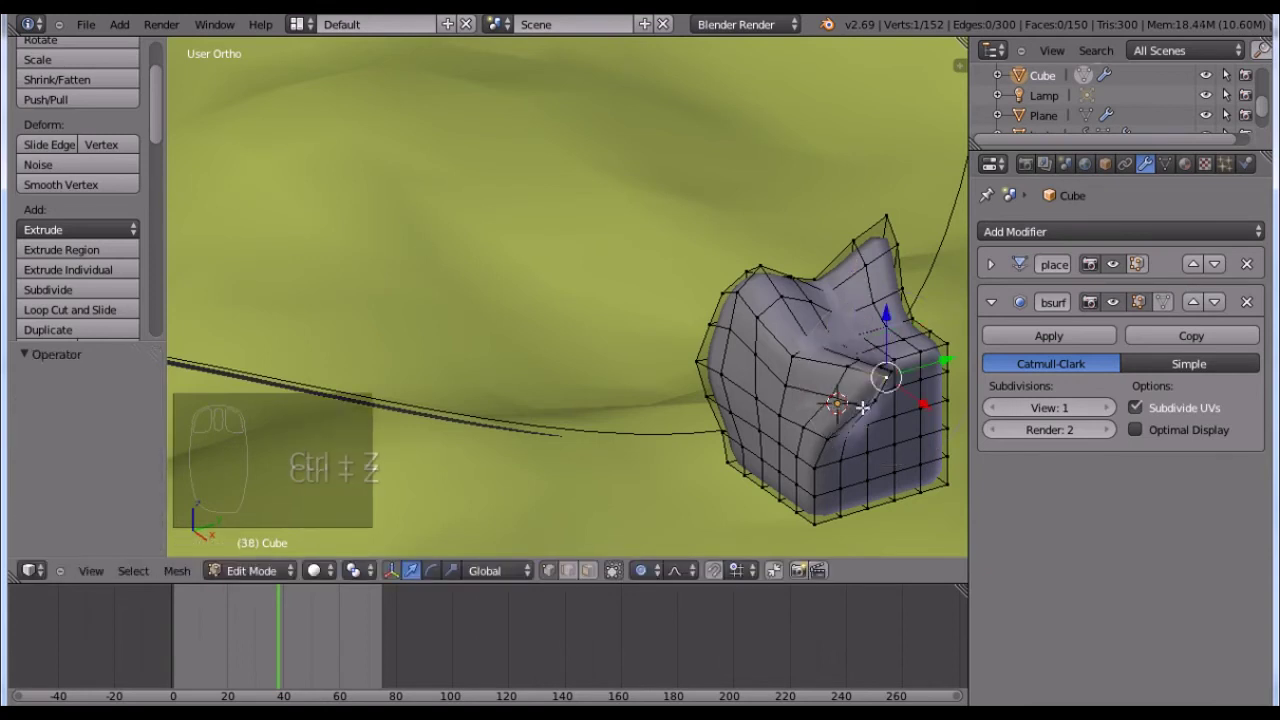
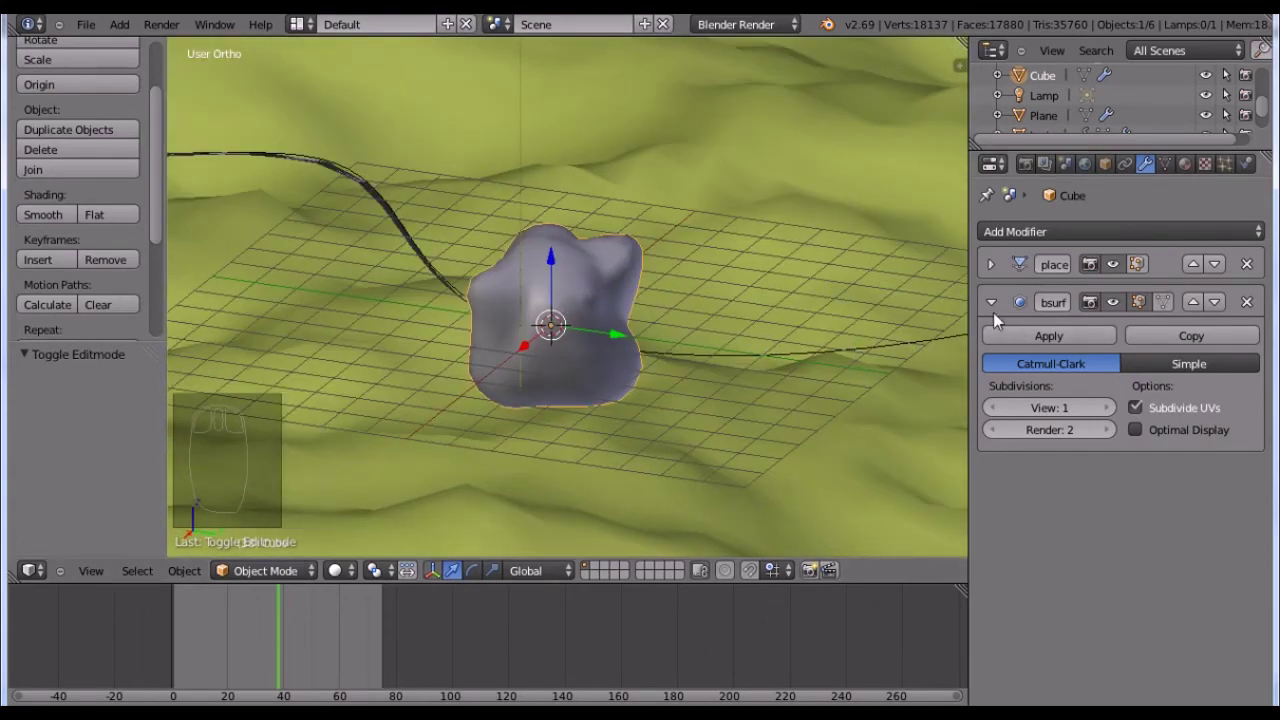
- Leave Edit Mode on the finished rock and collapse the Subsurf modifier panel
{"action": "left_click_drag", "start_coordinate": [996, 304], "coordinate": [1208, 168]}
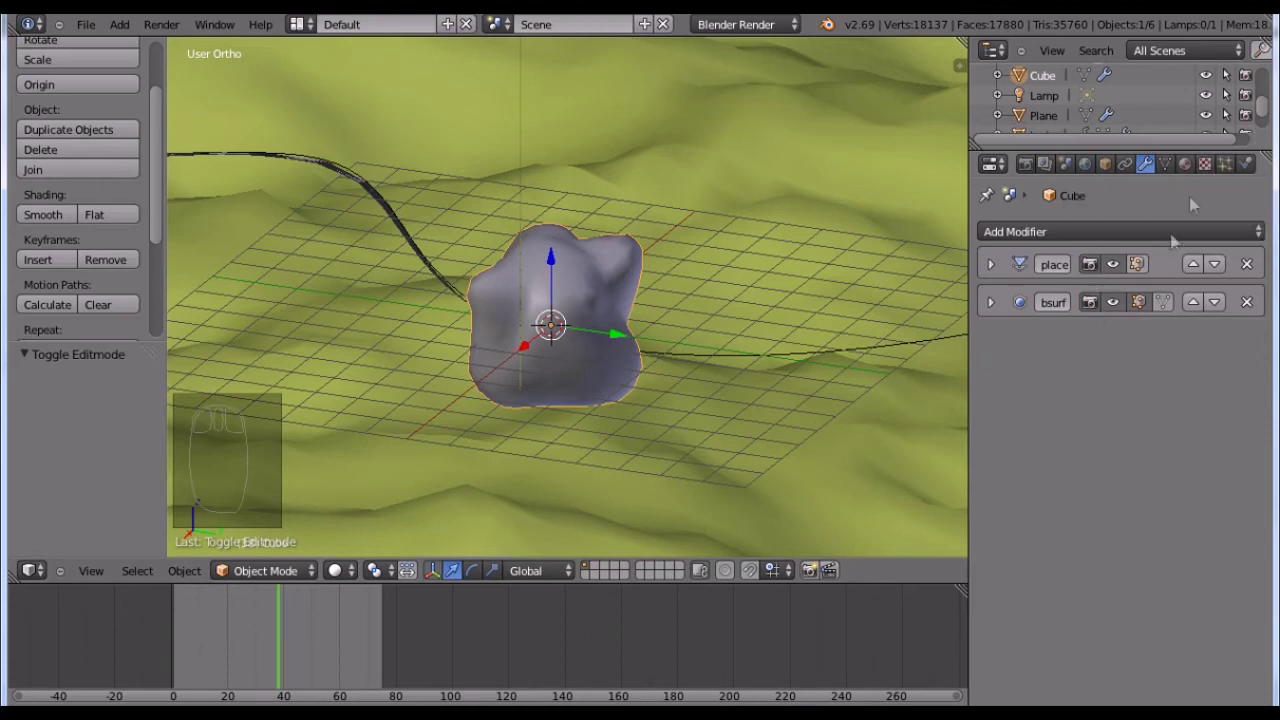
- Create material matbatu for the rock, colour its diffuse brown, and add a new texture
{"action": "left_click_drag", "start_coordinate": [1186, 172], "coordinate": [999, 233]}
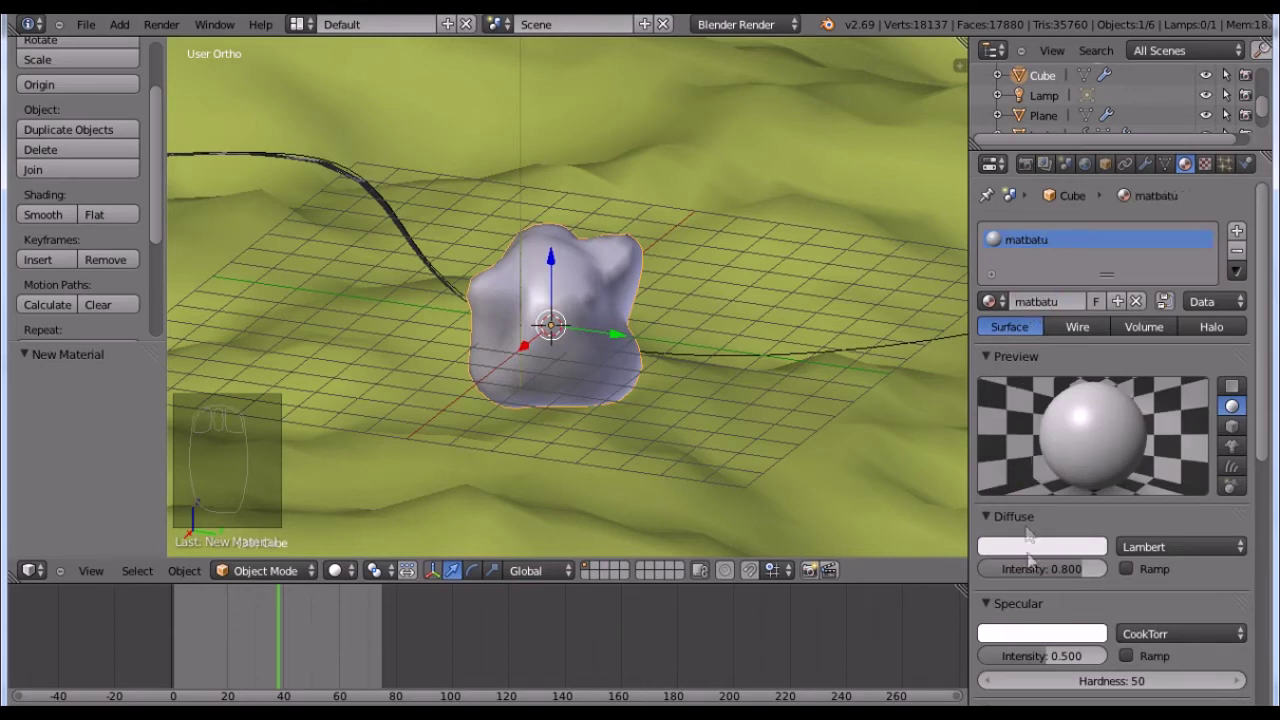
{"action": "left_click_drag", "start_coordinate": [999, 233], "coordinate": [999, 233]}
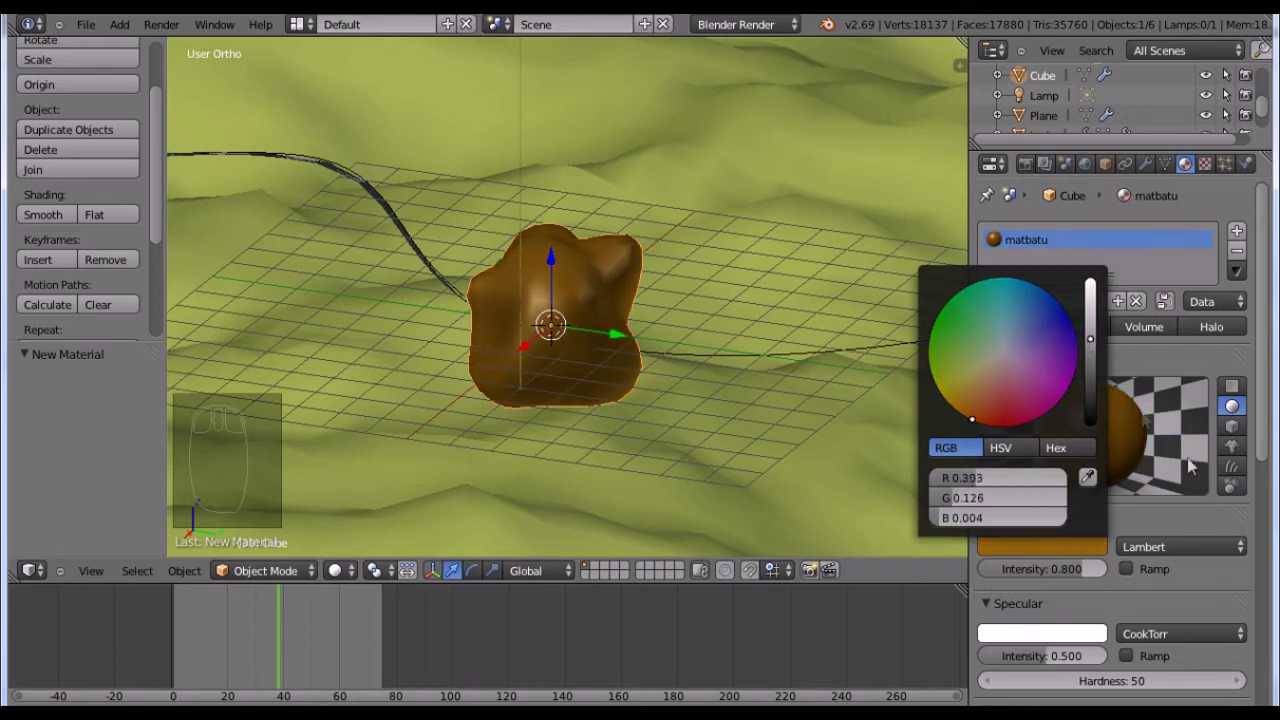
{"action": "left_click_drag", "start_coordinate": [1192, 321], "coordinate": [1113, 468]}
- Rename the rock texture to texbatu and open the type list to make it an Image or Movie texture
{"action": "key", "text": "BackSpace"}
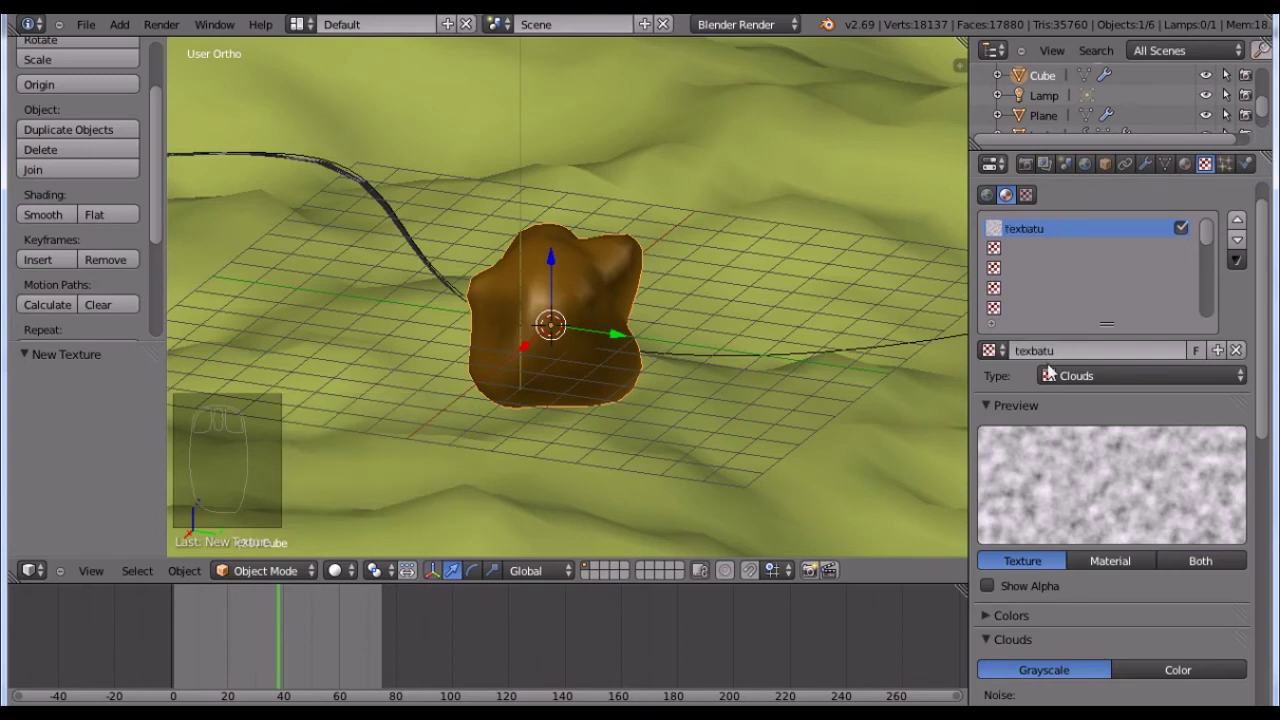
{"action": "left_click_drag", "start_coordinate": [1113, 468], "coordinate": [1094, 260]}
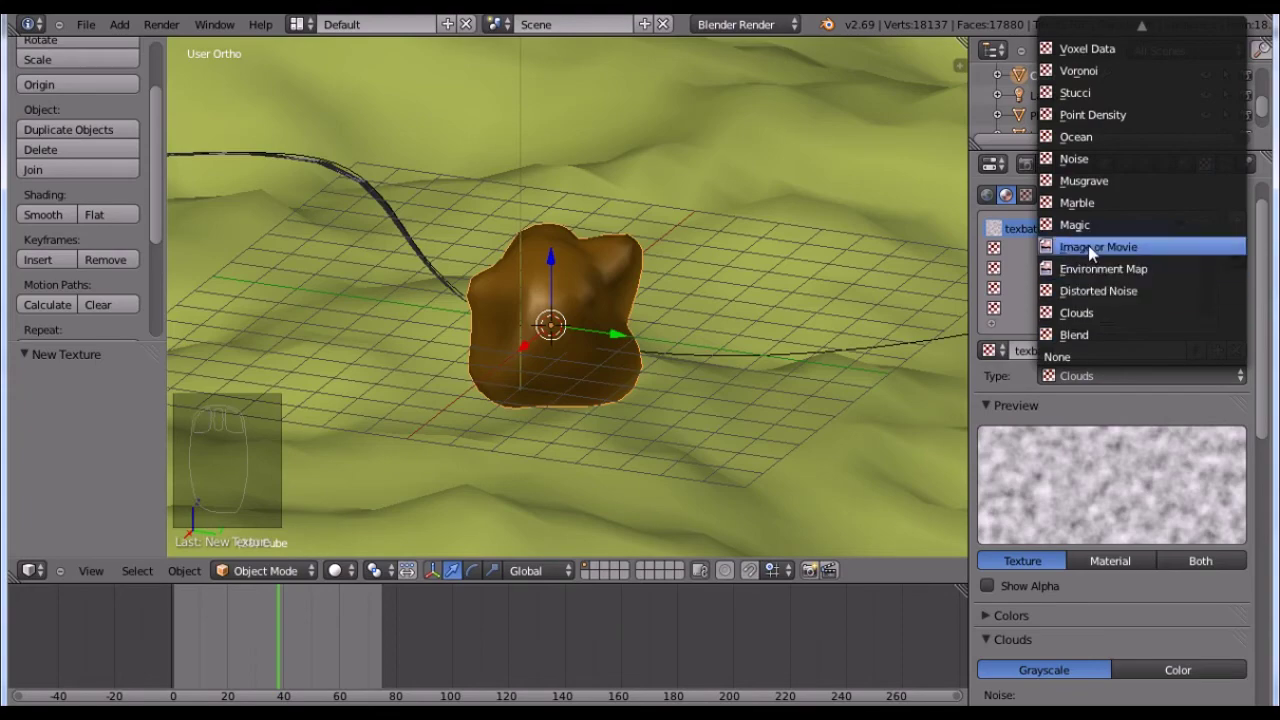
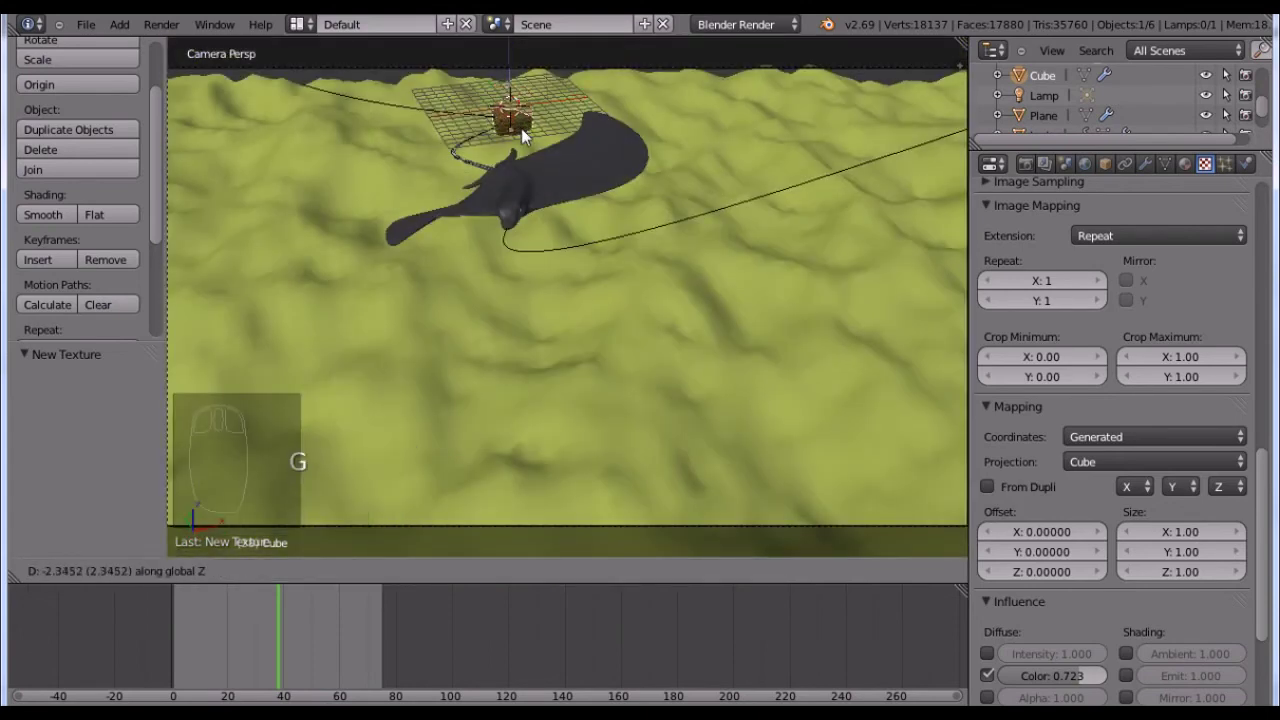
- Lower the rock onto the ground, duplicate it with Shift+D, place the copy elsewhere and resize it
{"action": "left_click_drag", "start_coordinate": [576, 164], "coordinate": [449, 193]}
{"action": "key", "text": "shift+d"}
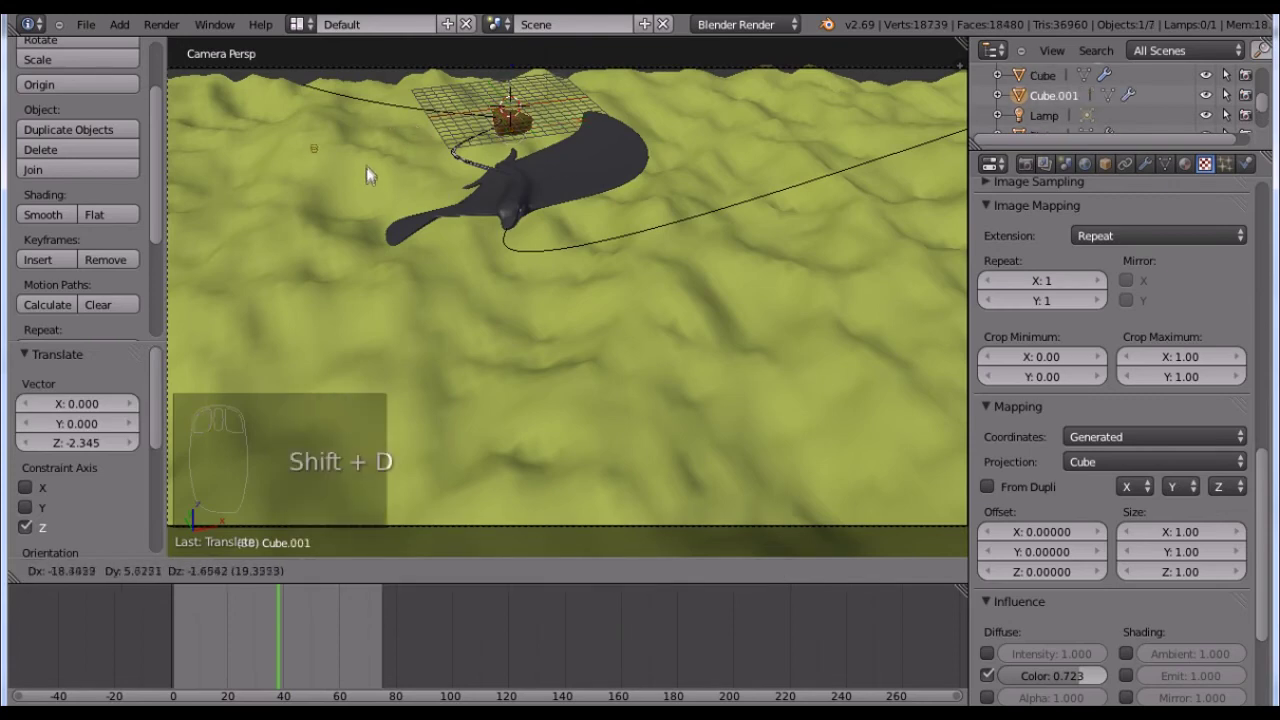
{"action": "left_click_drag", "start_coordinate": [450, 176], "coordinate": [478, 224]}
{"action": "key", "text": "g"}
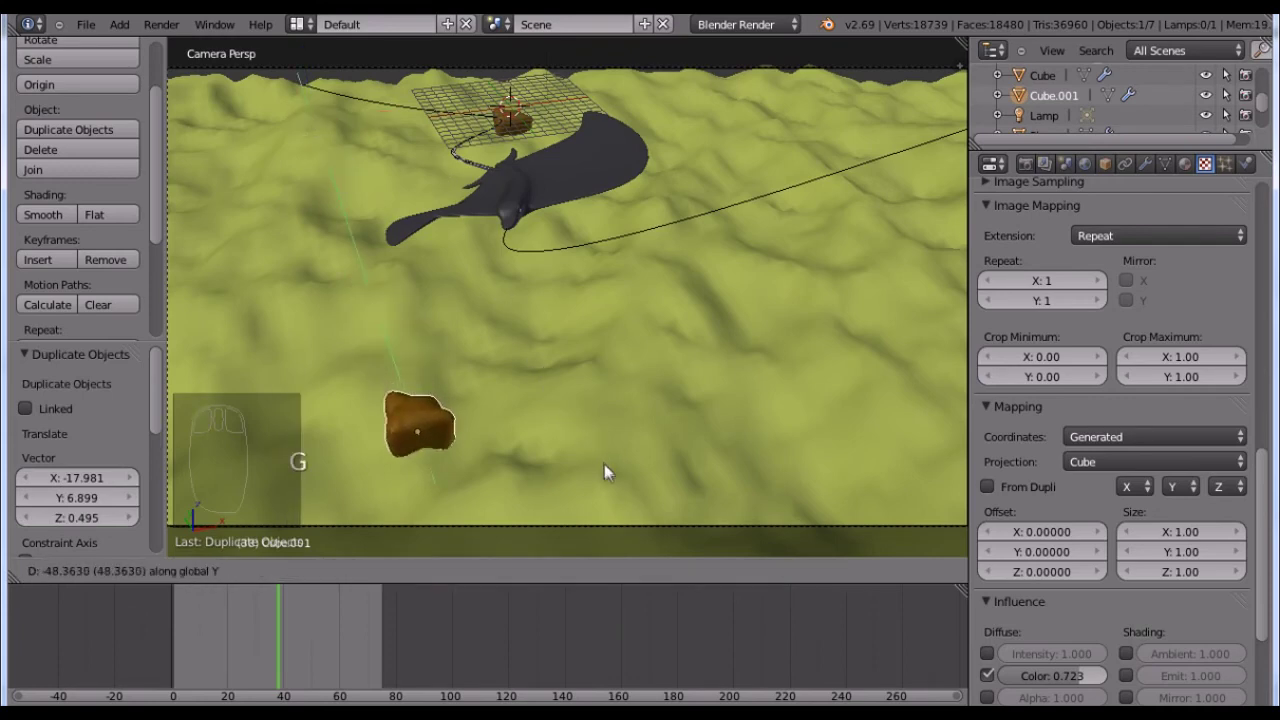
{"action": "left_click_drag", "start_coordinate": [571, 471], "coordinate": [484, 495]}
{"action": "key", "text": "s"}
{"action": "key", "text": "shift+d"}
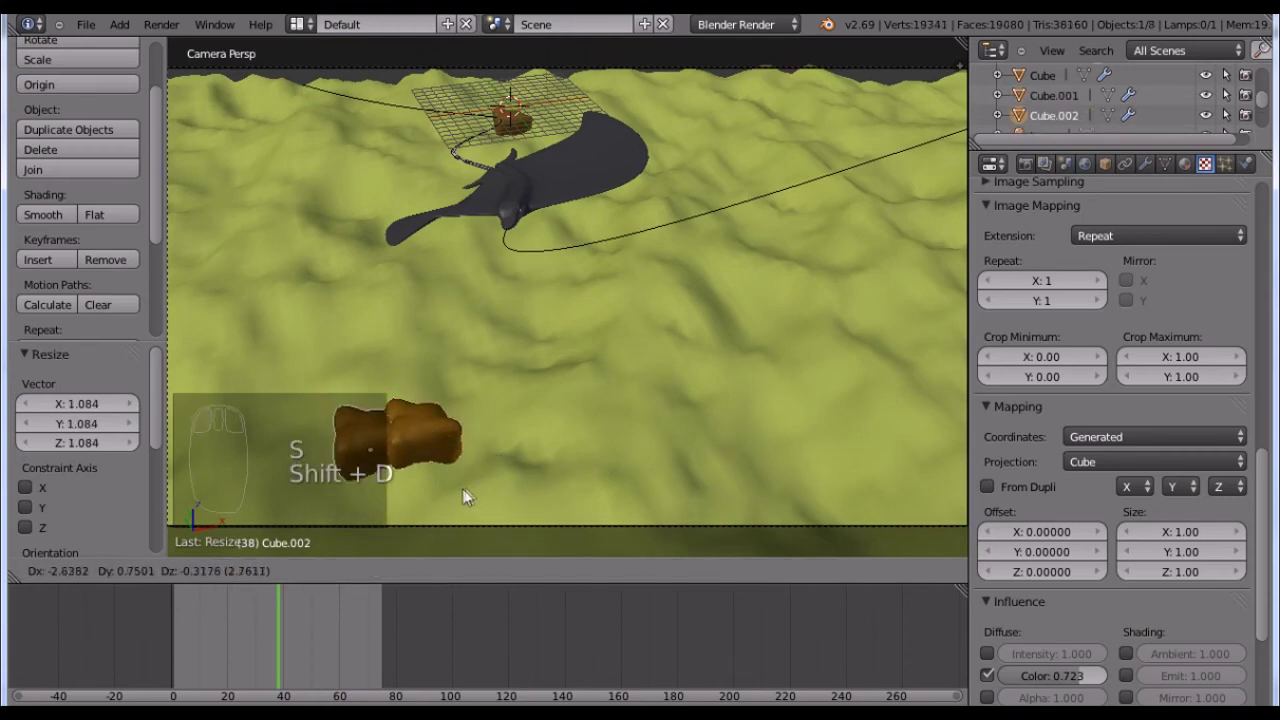
{"action": "left_click_drag", "start_coordinate": [510, 516], "coordinate": [441, 488]}
{"action": "key", "text": "s"}
- Duplicate further rock copies and move them to new spots across the terrain
{"action": "left_click_drag", "start_coordinate": [441, 488], "coordinate": [485, 517]}
{"action": "key", "text": "g"}
{"action": "key", "text": "shift+d"}
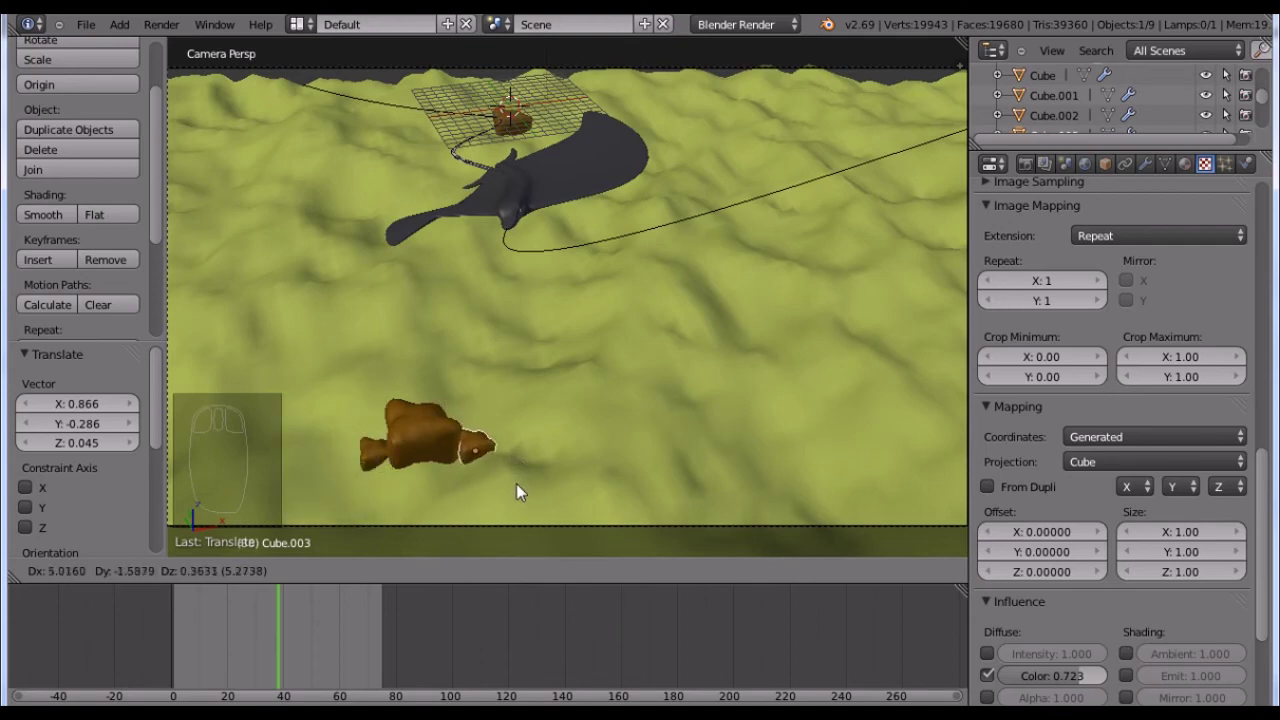
{"action": "left_click_drag", "start_coordinate": [536, 509], "coordinate": [540, 509]}
{"action": "key", "text": "g"}
{"action": "left_click_drag", "start_coordinate": [503, 485], "coordinate": [513, 510]}
{"action": "key", "text": "shift+d"}
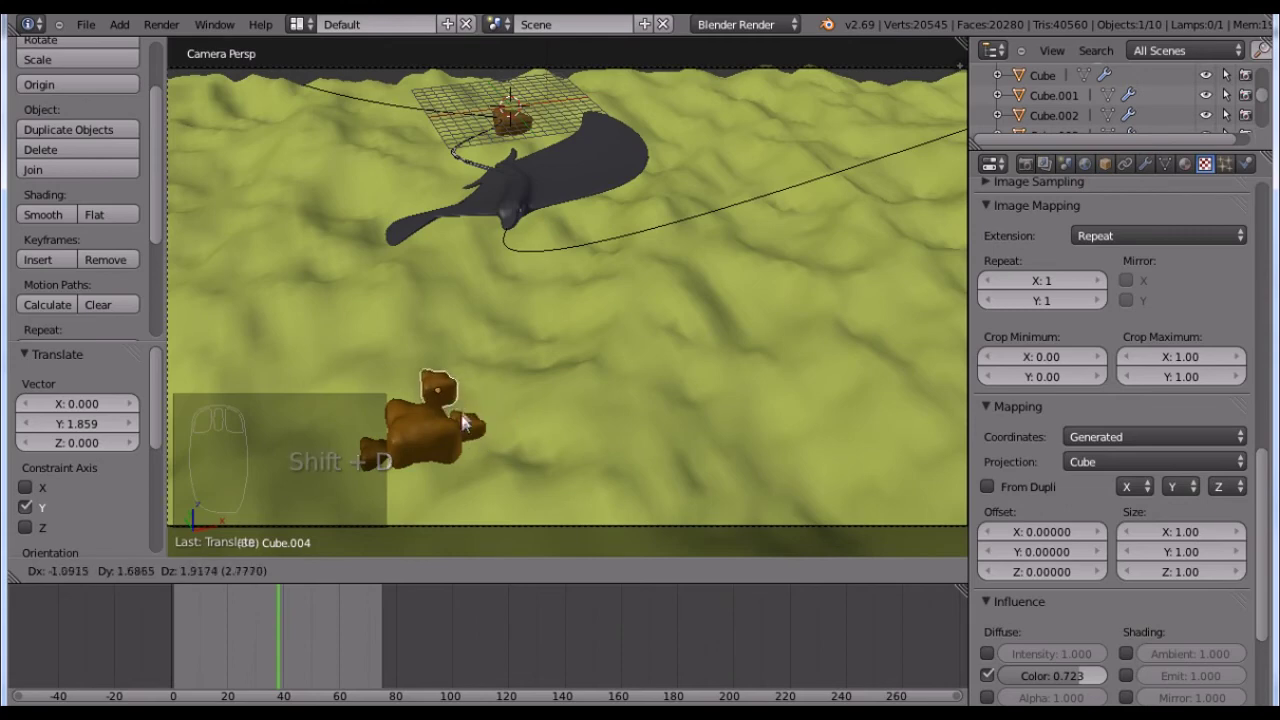
- Slide another rock copy along the ground, shrink it and drop it down onto the terrain
{"action": "left_click_drag", "start_coordinate": [507, 428], "coordinate": [517, 463]}
{"action": "key", "text": "s"}
{"action": "key", "text": "g"}
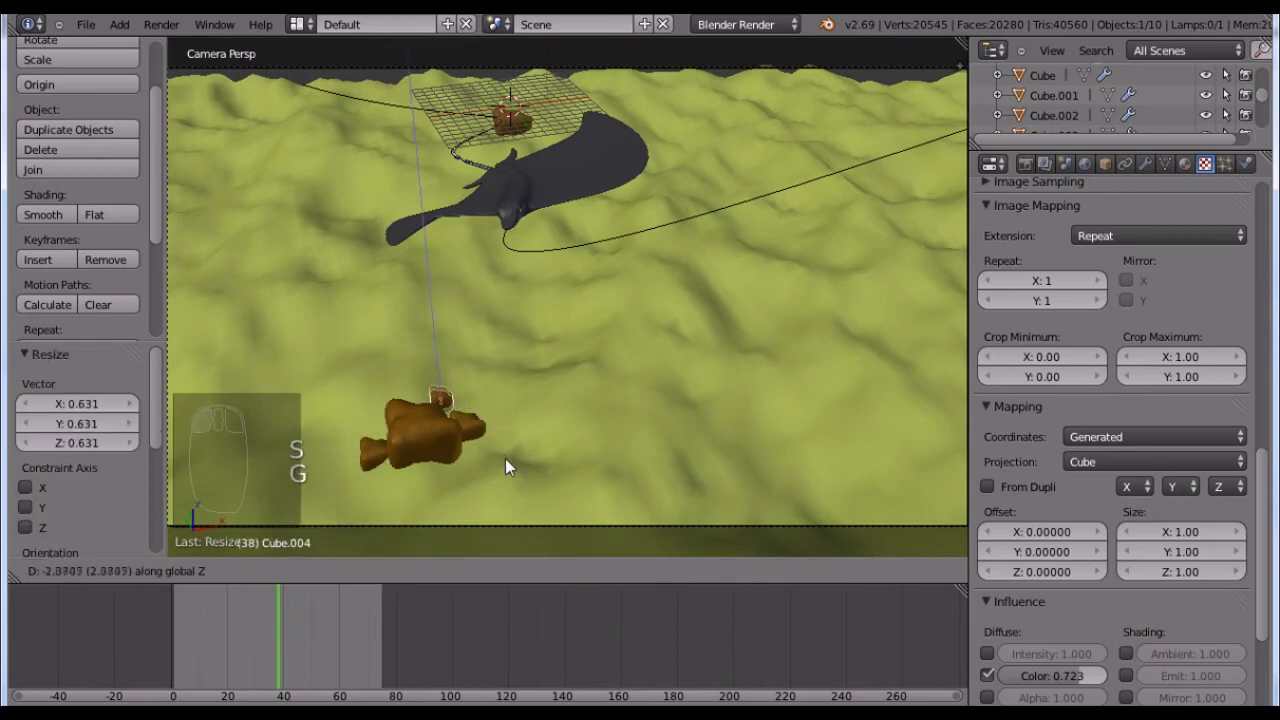
{"action": "left_click_drag", "start_coordinate": [496, 465], "coordinate": [468, 437]}
{"action": "left_click_drag", "start_coordinate": [481, 434], "coordinate": [535, 420]}
{"action": "key", "text": "shift+d"}
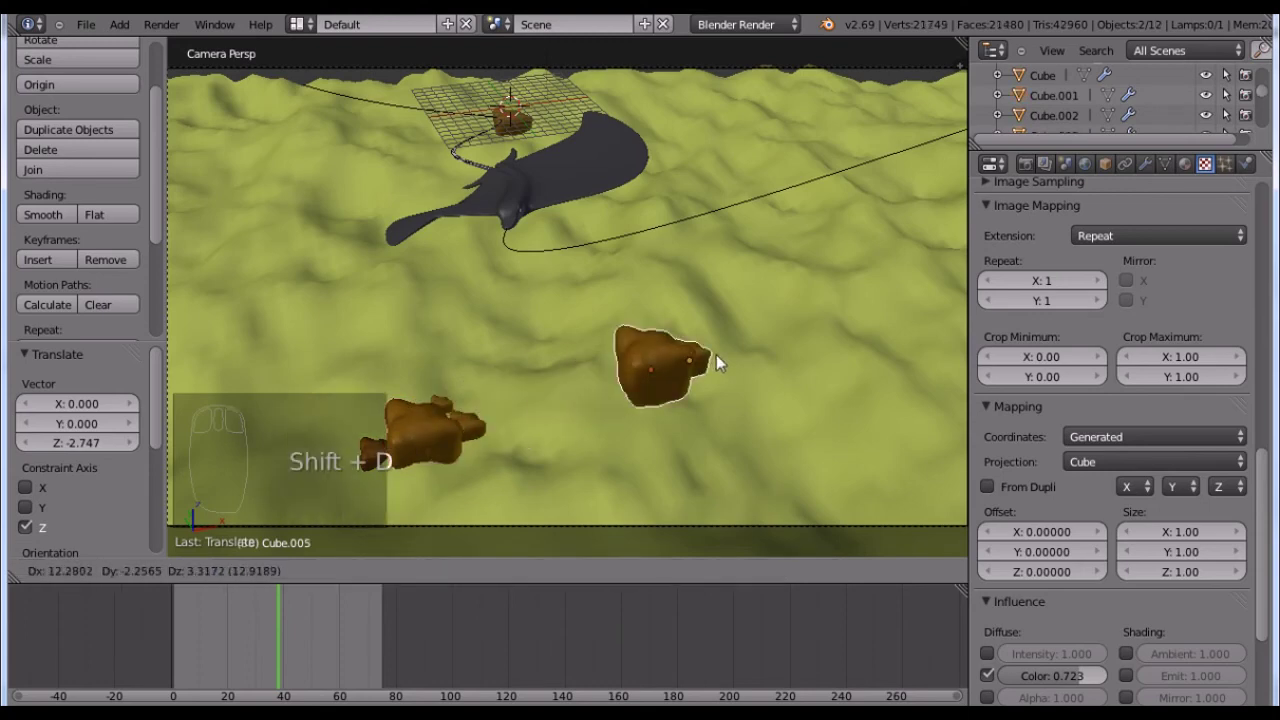
- Duplicate a rock, shrink it to a smaller size and settle it onto the ground
{"action": "left_click_drag", "start_coordinate": [749, 387], "coordinate": [765, 389]}
{"action": "key", "text": "shift+d"}
{"action": "key", "text": "r"}
{"action": "left_click_drag", "start_coordinate": [804, 417], "coordinate": [796, 438]}
{"action": "key", "text": "s"}
{"action": "left_click_drag", "start_coordinate": [815, 446], "coordinate": [823, 485]}
{"action": "key", "text": "g"}
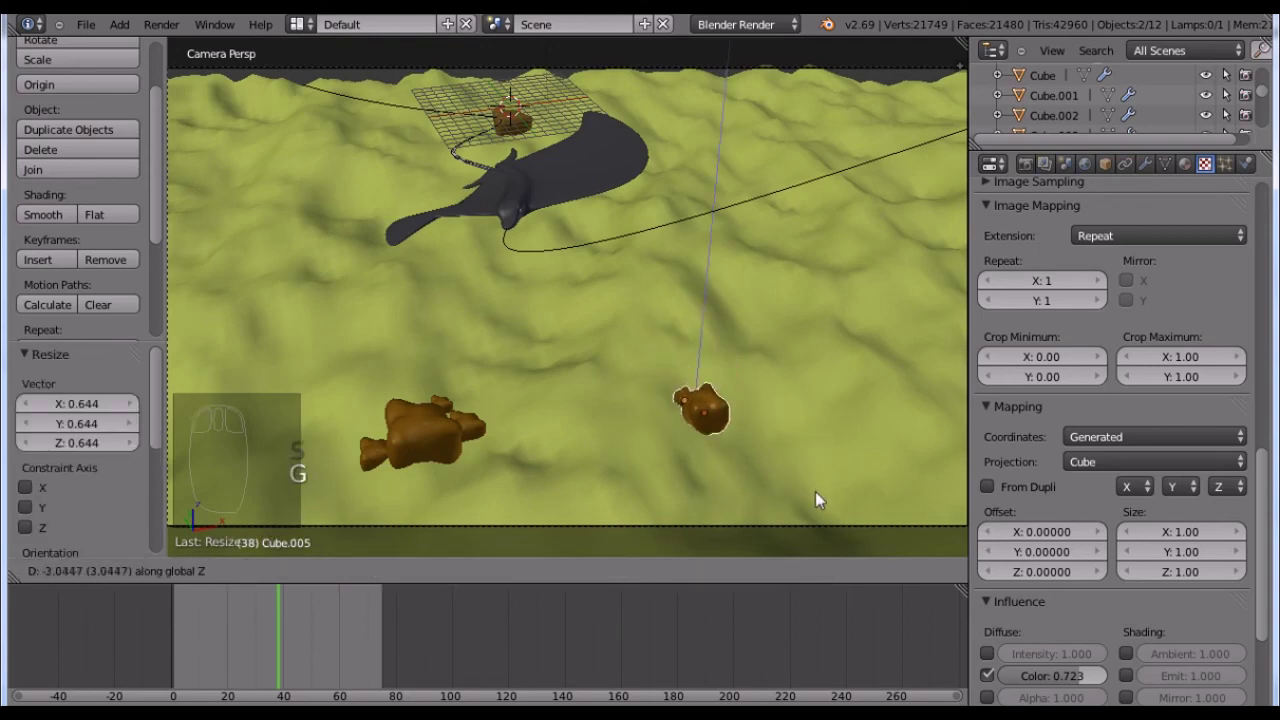
{"action": "left_click_drag", "start_coordinate": [732, 447], "coordinate": [732, 427]}
{"action": "left_click_drag", "start_coordinate": [728, 427], "coordinate": [732, 427]}
{"action": "key", "text": "g"}
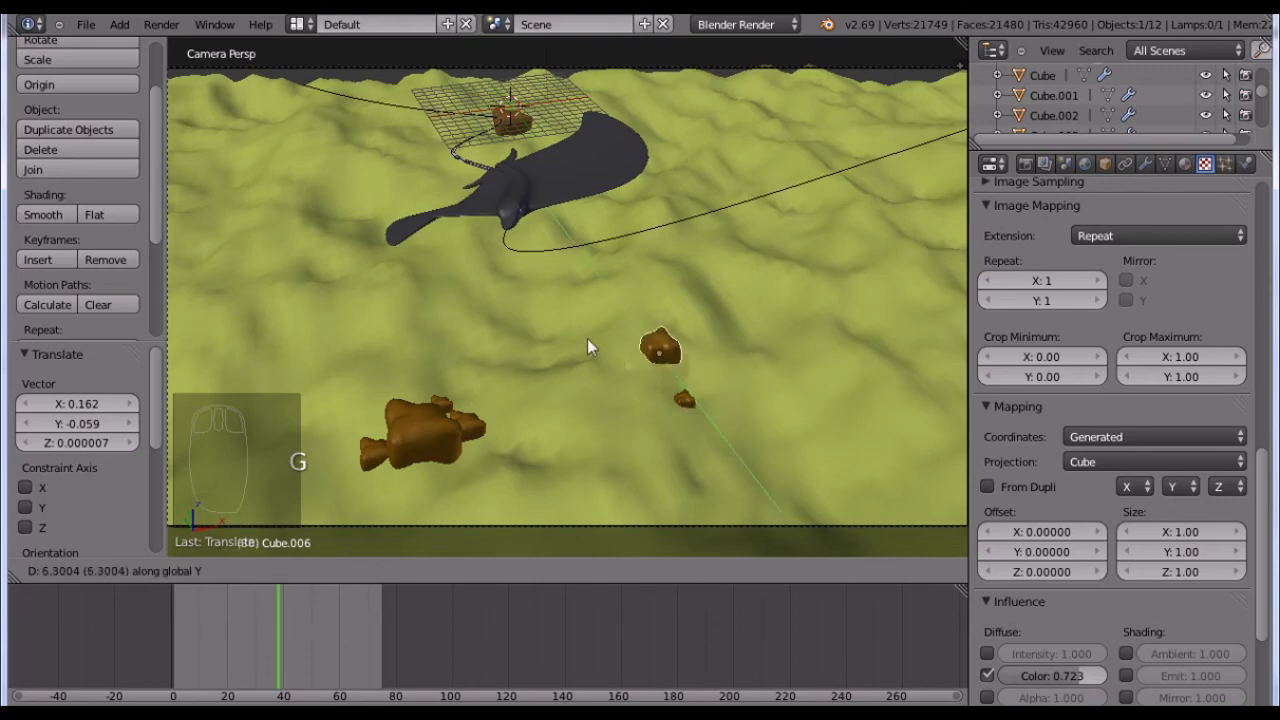
- Slide a rock copy toward the creature's path, push it back and lower it onto the ground
{"action": "left_click_drag", "start_coordinate": [592, 332], "coordinate": [604, 370]}
{"action": "key", "text": "g"}
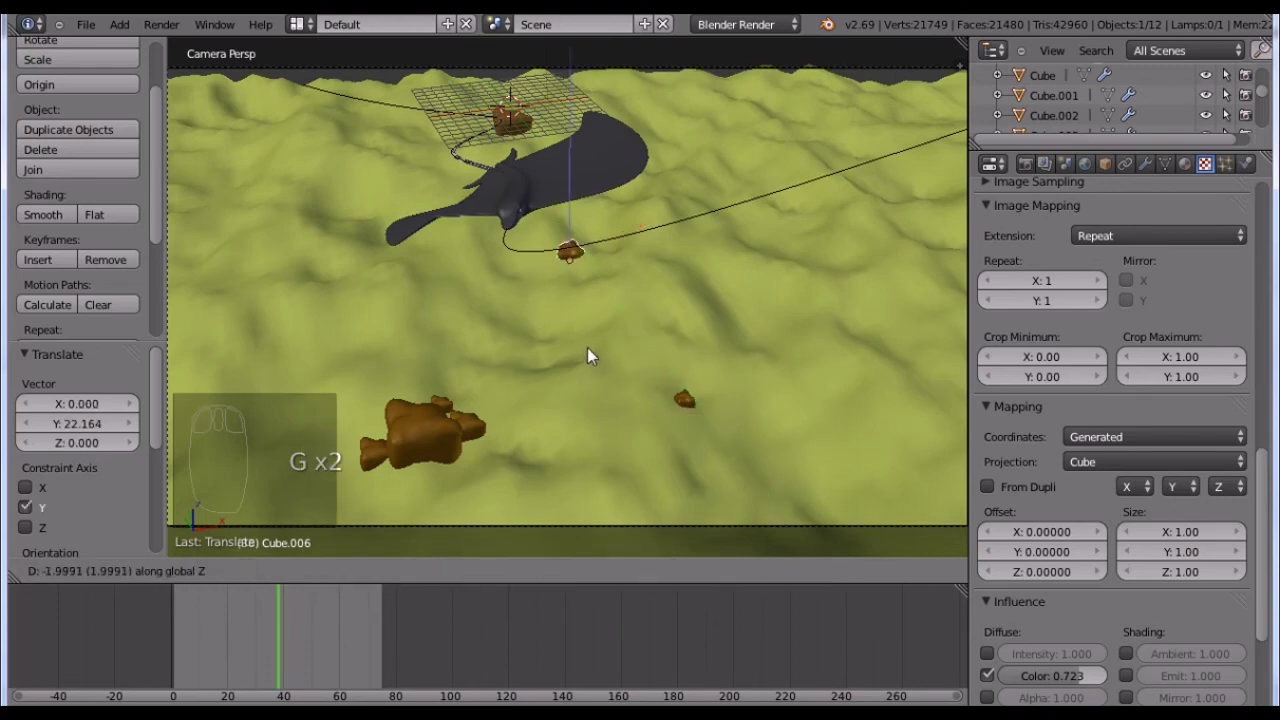
{"action": "left_click_drag", "start_coordinate": [600, 355], "coordinate": [770, 341]}
{"action": "key", "text": "g"}
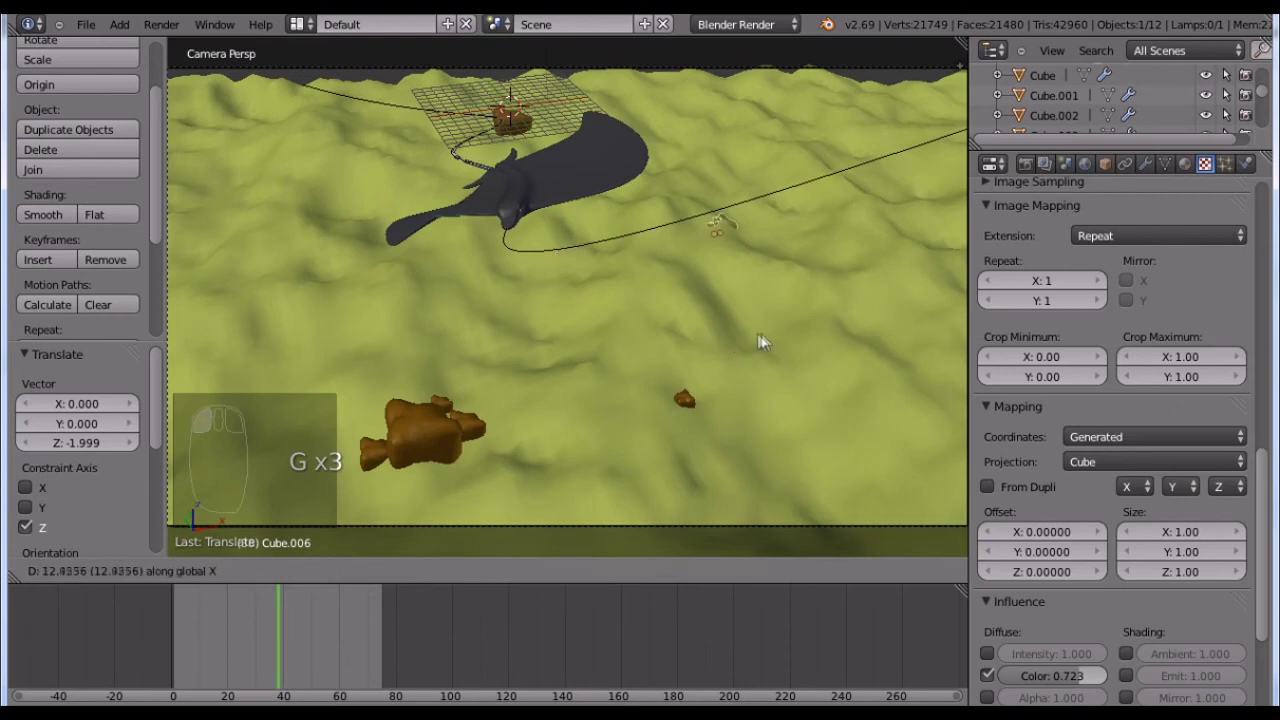
{"action": "left_click_drag", "start_coordinate": [779, 341], "coordinate": [778, 341]}
{"action": "key", "text": "shift+s"}
- Make two more rock duplicates, shrink one and start placing the newest near the path
{"action": "key", "text": "shift+d"}
{"action": "left_click_drag", "start_coordinate": [817, 344], "coordinate": [804, 319]}
{"action": "key", "text": "s"}
{"action": "key", "text": "s"}
{"action": "left_click_drag", "start_coordinate": [816, 329], "coordinate": [763, 219]}
{"action": "key", "text": "shift+d"}
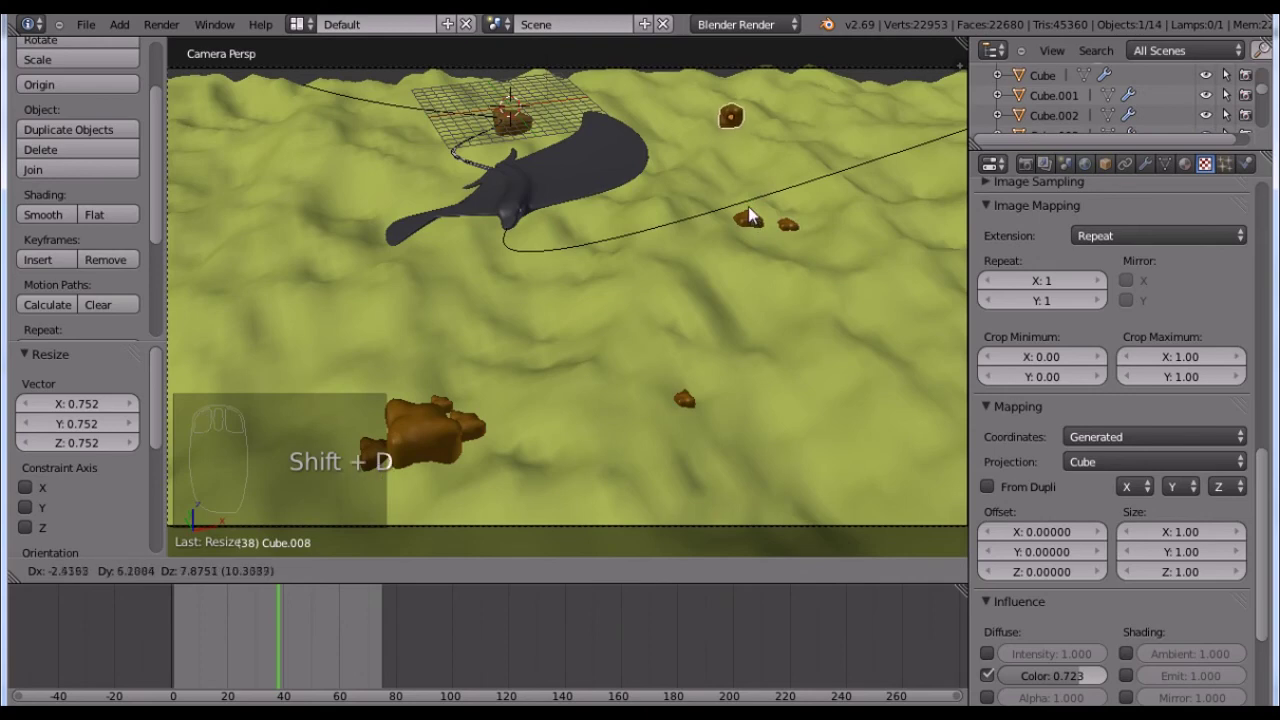
{"action": "left_click_drag", "start_coordinate": [754, 212], "coordinate": [779, 278]}
{"action": "key", "text": "g"}
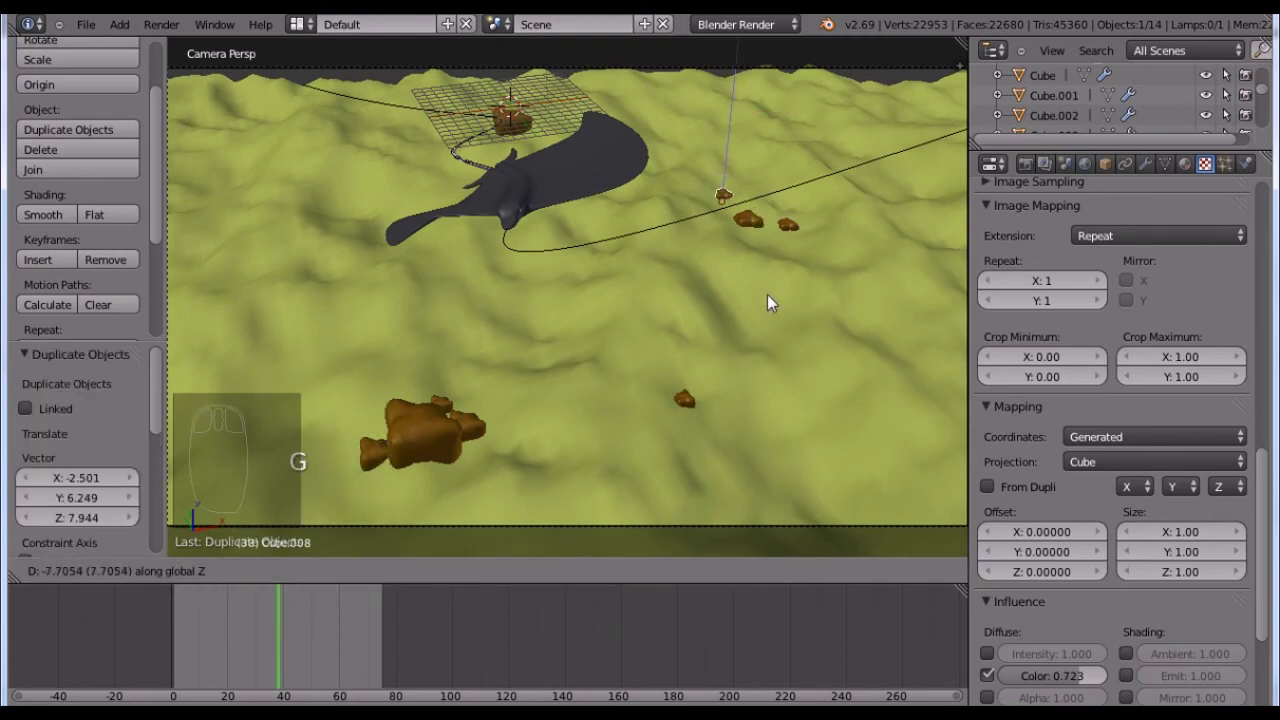